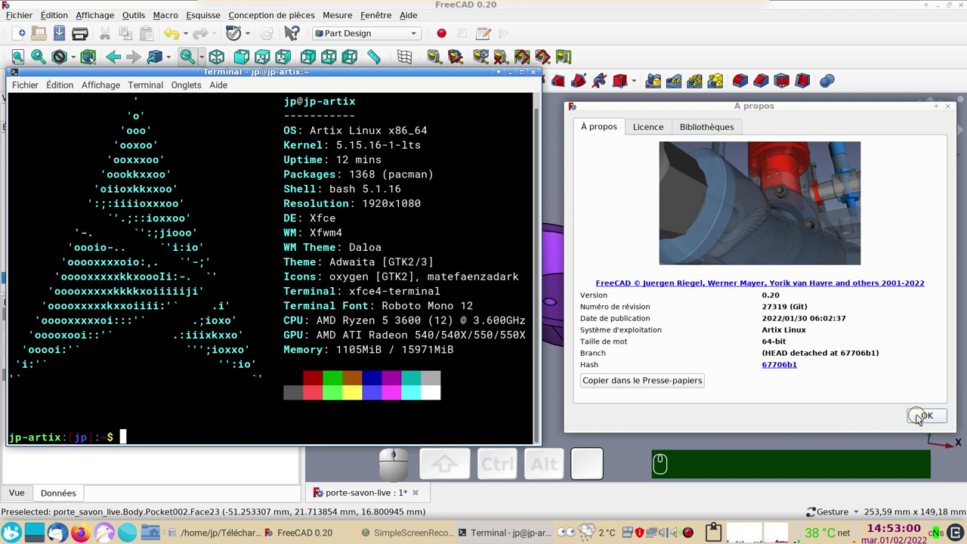
# - Dismiss the About FreeCAD 0.20 dialog and close the terminal window
pyautogui.click(921, 416)
pyautogui.click(796, 389)
pyautogui.press('space')
# - Orbit the soap dish model to view it from a new angle
pyautogui.moveTo(828, 368); pyautogui.dragTo(750, 234)
pyautogui.click(747, 230)
pyautogui.moveTo(858, 341); pyautogui.dragTo(676, 350)
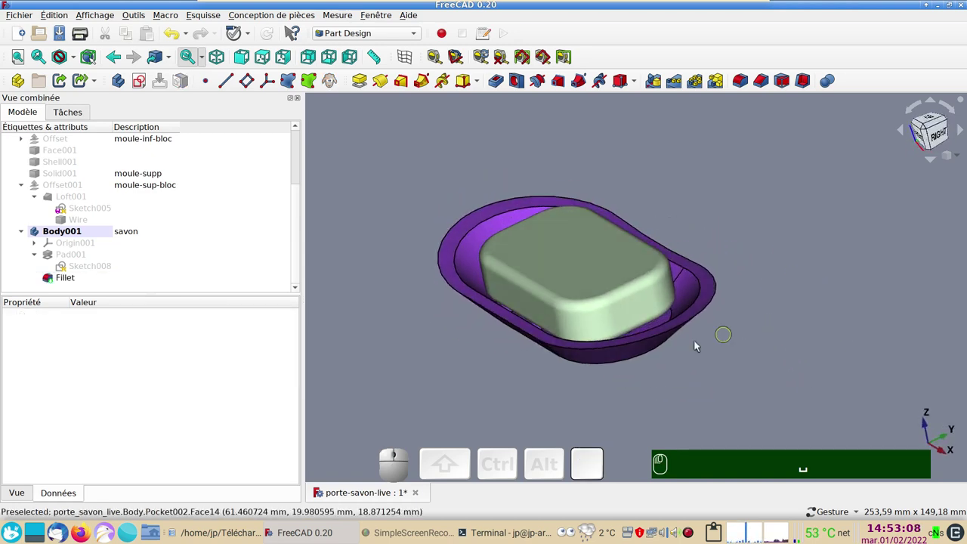
# - Orbit around the dish to inspect its sides and look down inside it
pyautogui.moveTo(462, 354); pyautogui.dragTo(535, 262)
pyautogui.moveTo(607, 324); pyautogui.dragTo(506, 210)
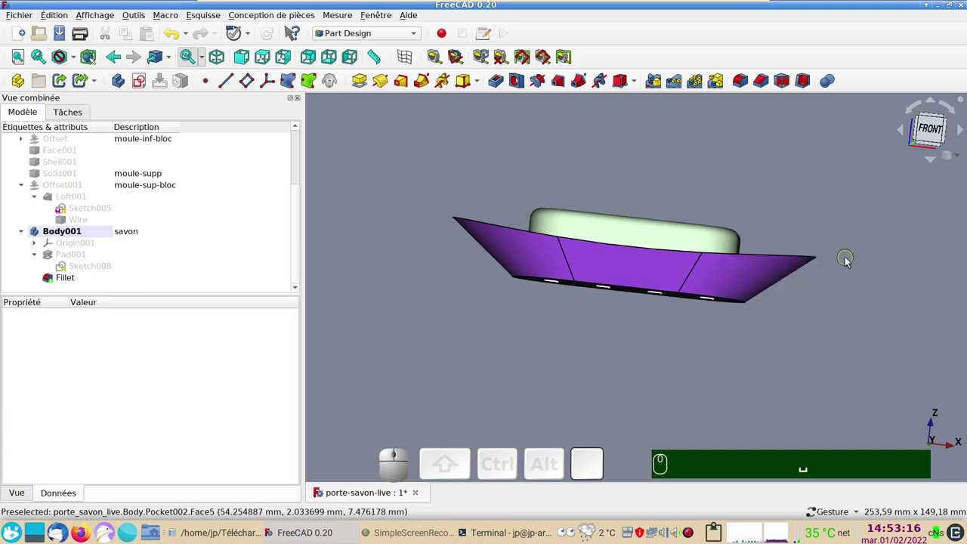
pyautogui.moveTo(801, 347); pyautogui.dragTo(789, 363)
pyautogui.moveTo(767, 196); pyautogui.dragTo(748, 186)
pyautogui.moveTo(747, 184); pyautogui.dragTo(702, 248)
pyautogui.moveTo(598, 368); pyautogui.dragTo(621, 356)
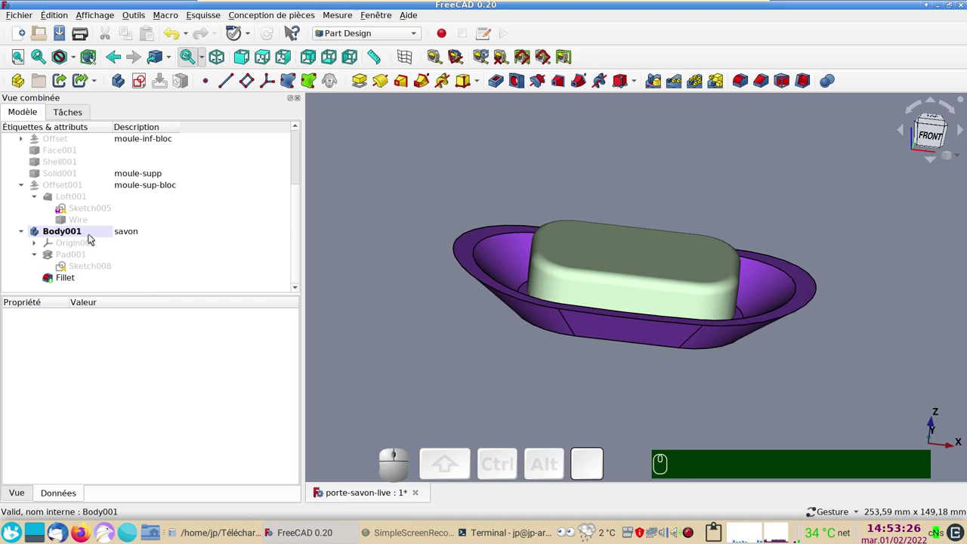
# - Hide Body001 (the soap) so the empty dish's drain bars show from above
pyautogui.click(76, 276)
pyautogui.press('space')
pyautogui.moveTo(638, 343); pyautogui.dragTo(575, 349)
pyautogui.moveTo(806, 401); pyautogui.dragTo(580, 311)
# - Turn the dish over and inspect its bottom face, sloped sides and drain holes
pyautogui.click(866, 285)
pyautogui.moveTo(537, 407); pyautogui.dragTo(585, 167)
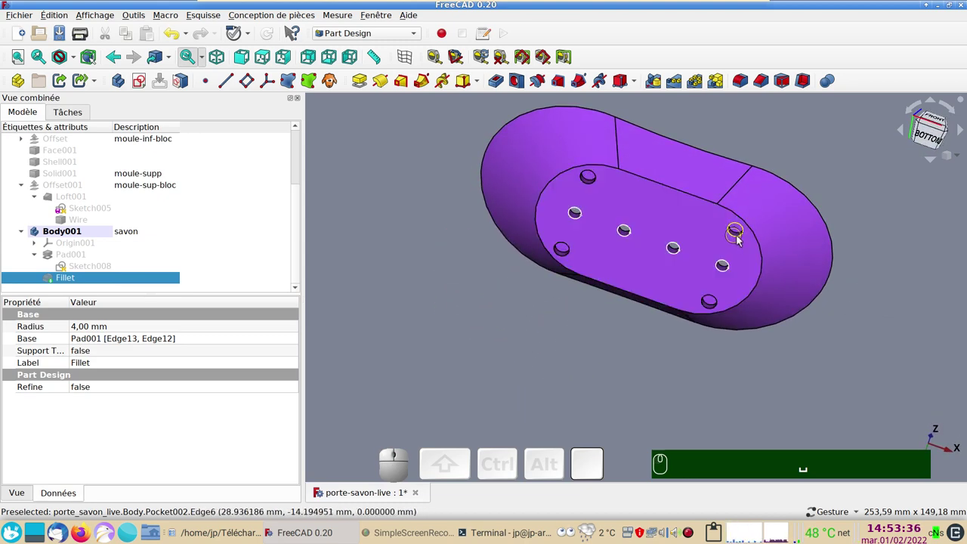
pyautogui.moveTo(673, 303); pyautogui.dragTo(658, 313)
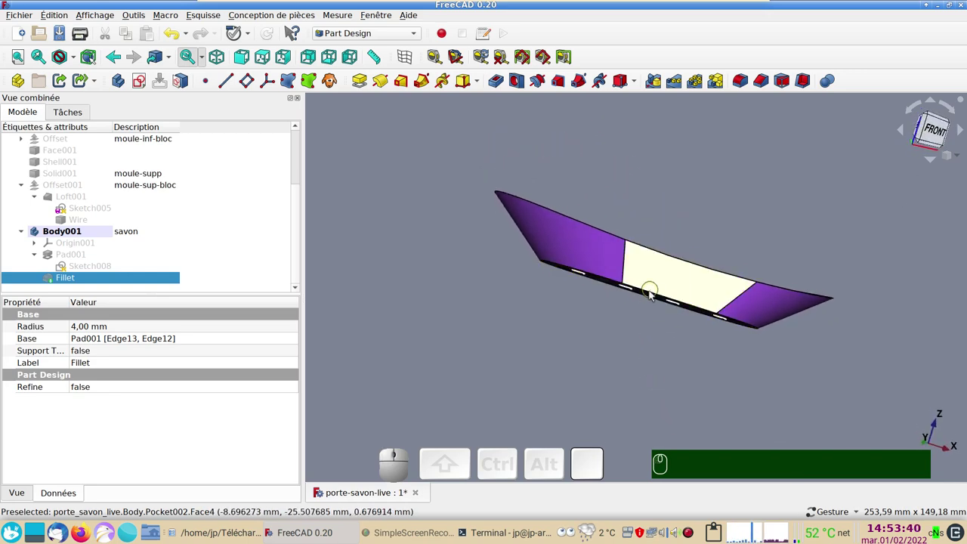
pyautogui.click(789, 371)
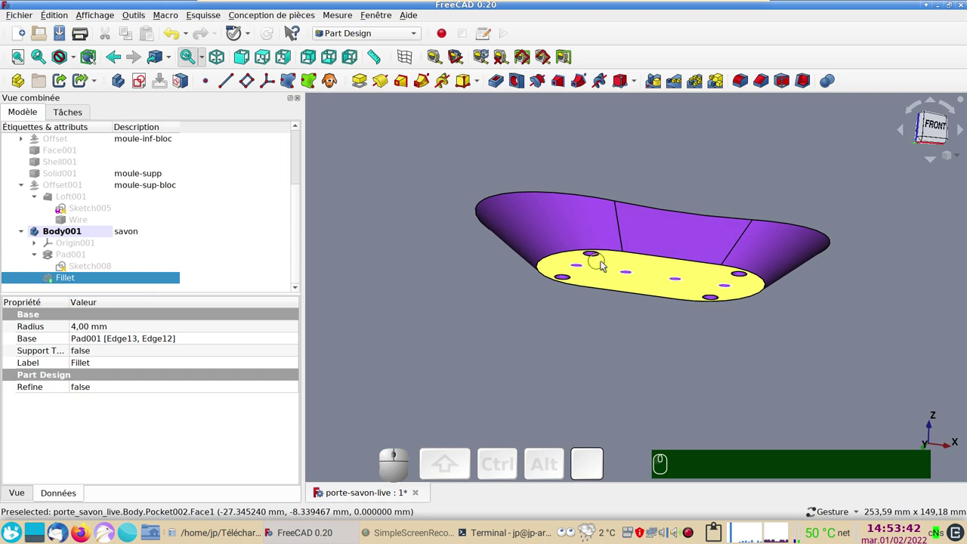
pyautogui.click(148, 176)
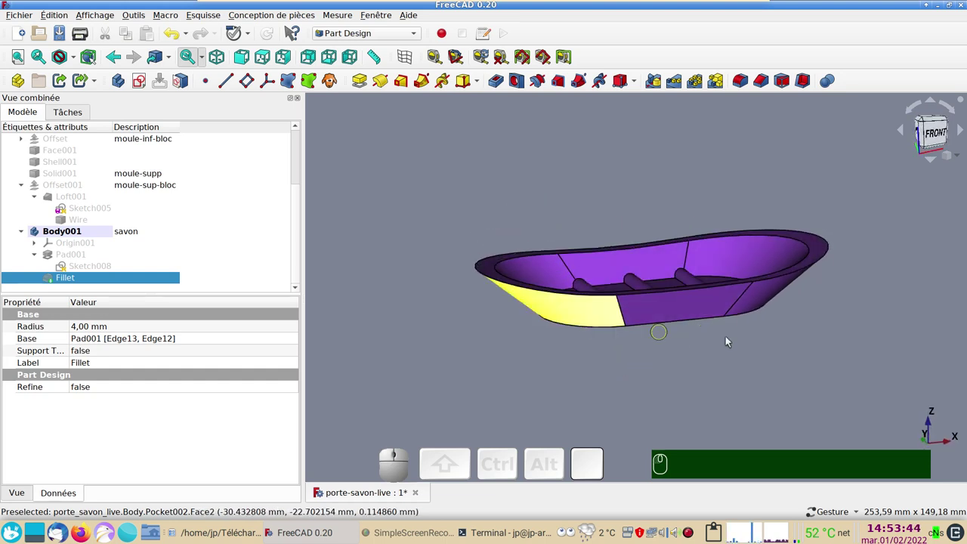
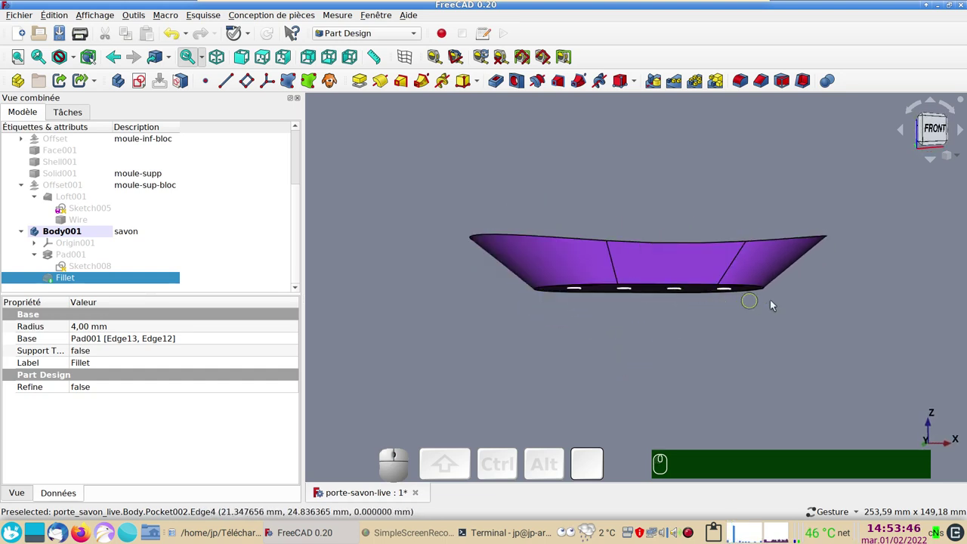
pyautogui.moveTo(671, 308); pyautogui.dragTo(622, 273)
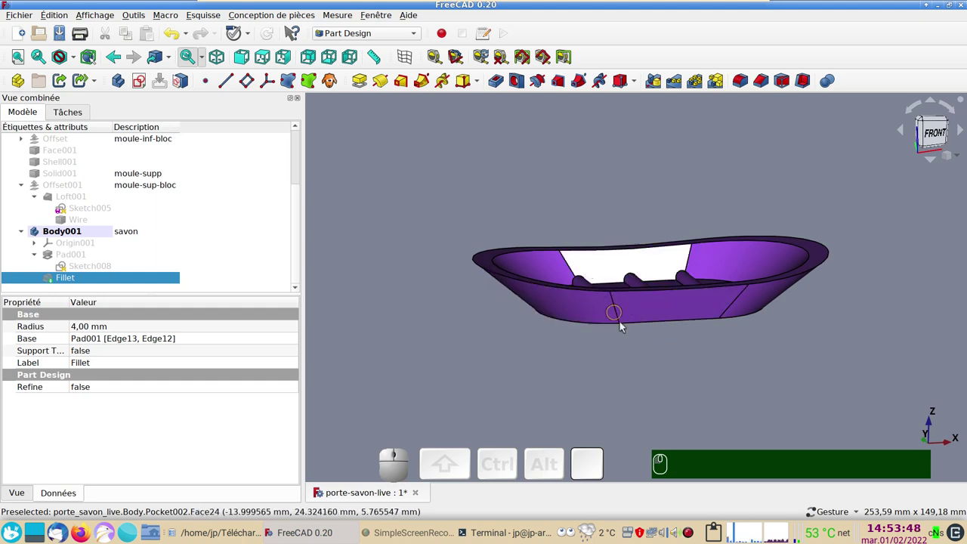
pyautogui.moveTo(795, 340); pyautogui.dragTo(571, 302)
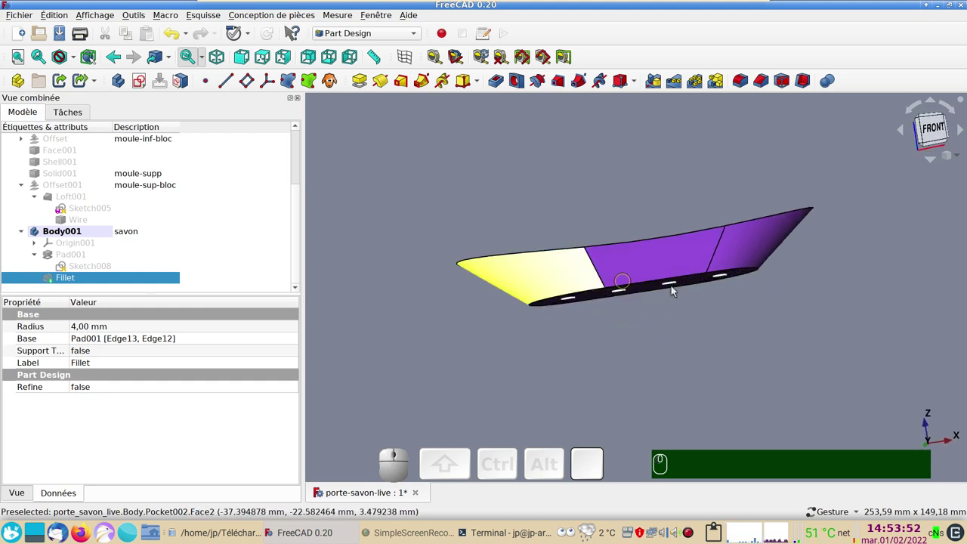
pyautogui.moveTo(693, 324); pyautogui.dragTo(725, 300)
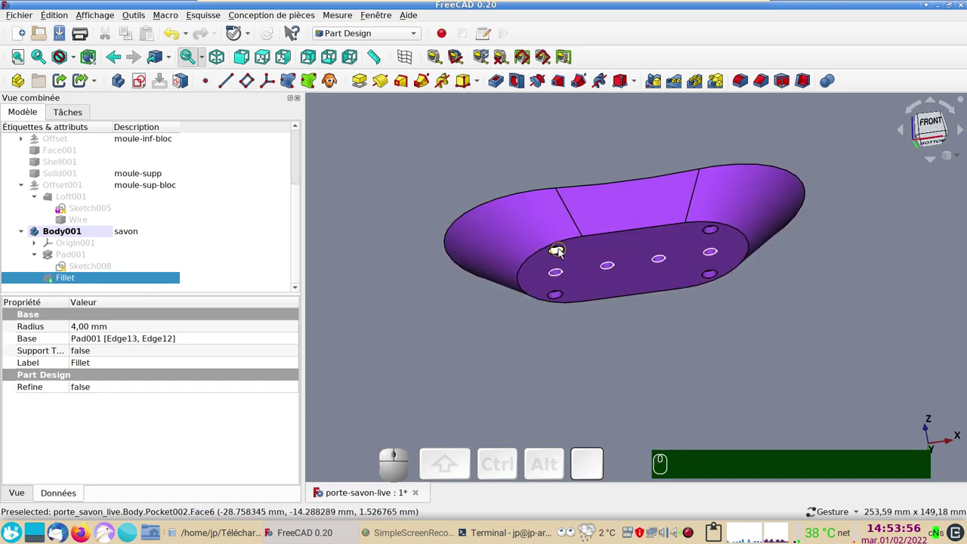
# - Show the soap body again inside the dish and return to a front view
pyautogui.click(761, 346)
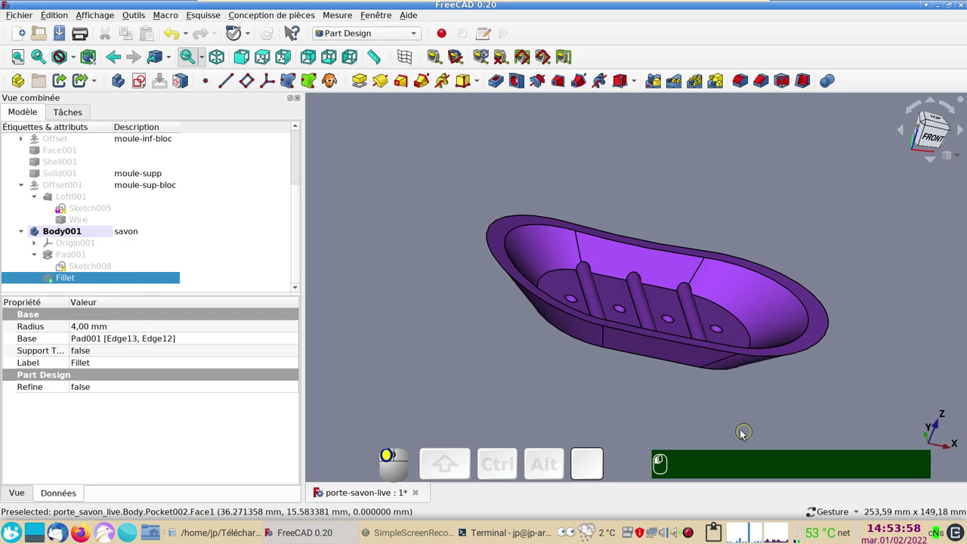
pyautogui.moveTo(148, 175); pyautogui.dragTo(316, 255)
pyautogui.press('space')
pyautogui.moveTo(638, 363); pyautogui.dragTo(479, 267)
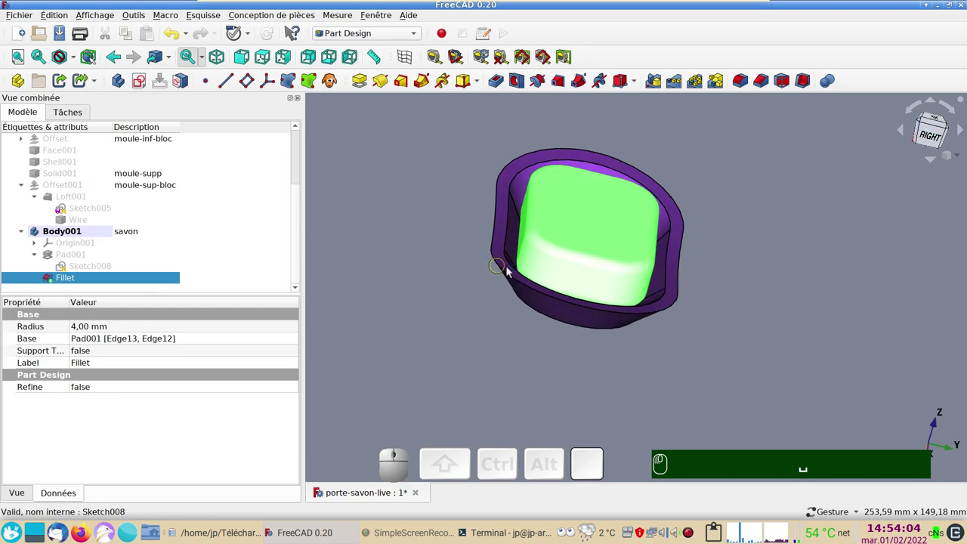
pyautogui.moveTo(438, 321); pyautogui.dragTo(642, 261)
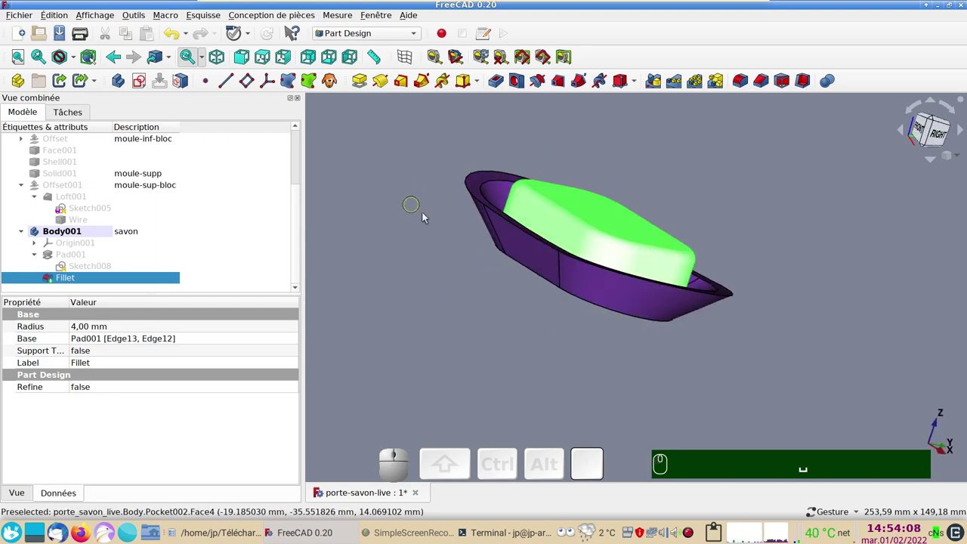
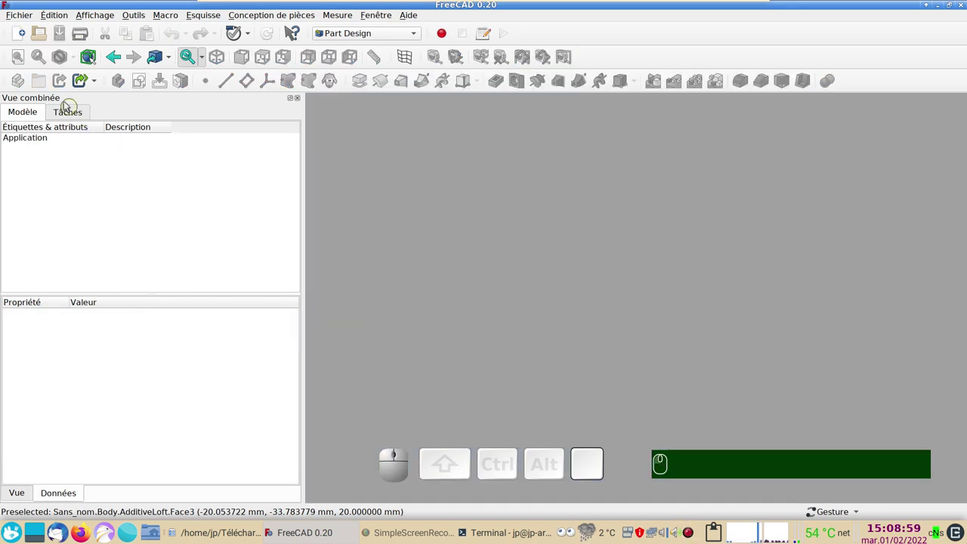
# - Create a new document with a Body and start a sketch on the XY plane
pyautogui.click(21, 34)
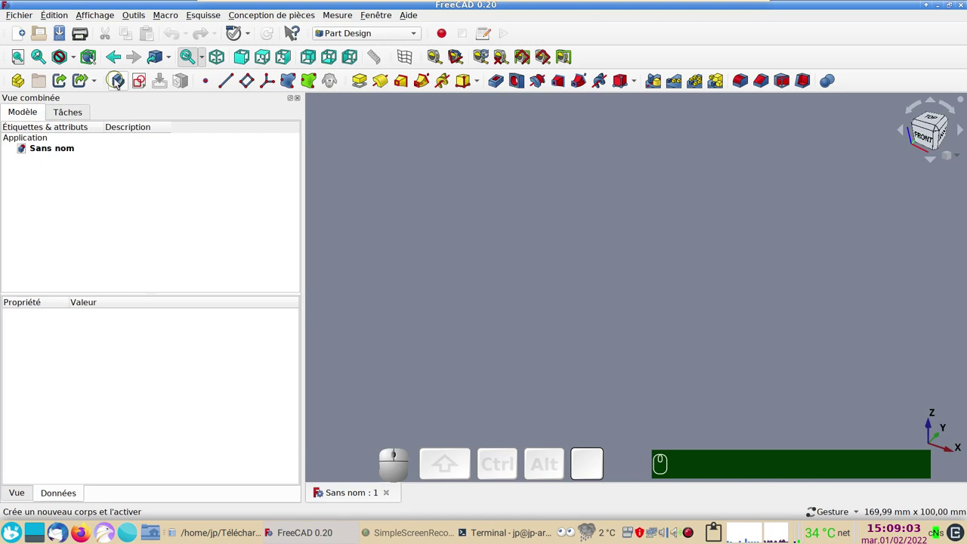
pyautogui.click(118, 83)
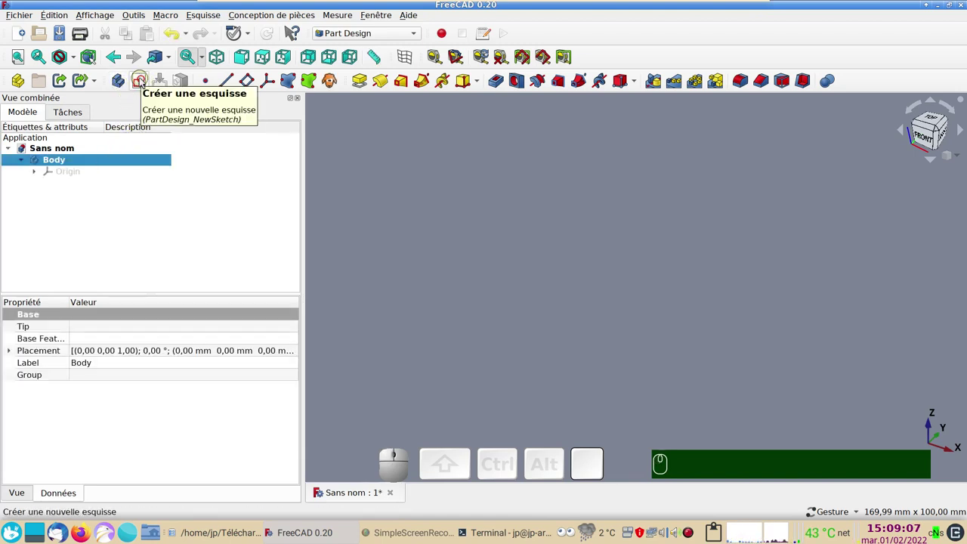
pyautogui.click(143, 80)
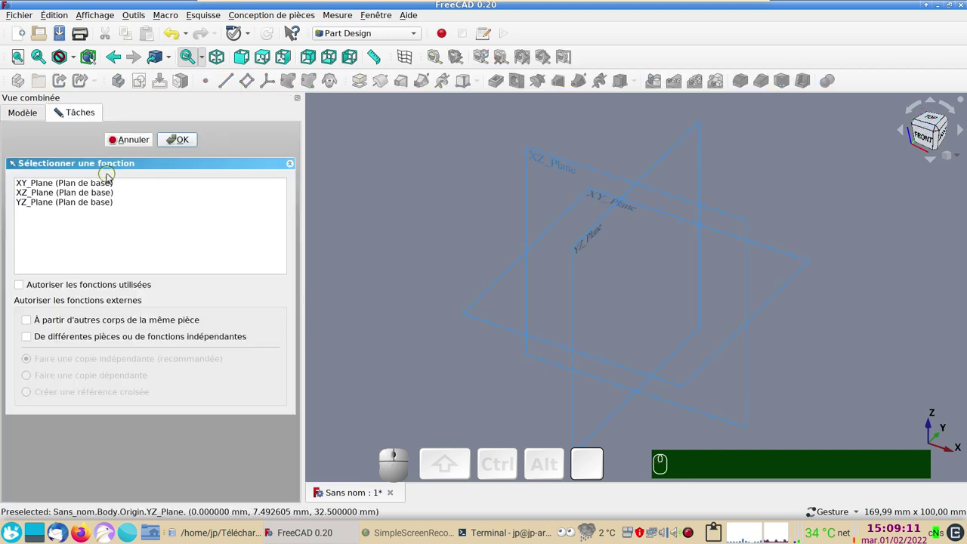
pyautogui.click(100, 186)
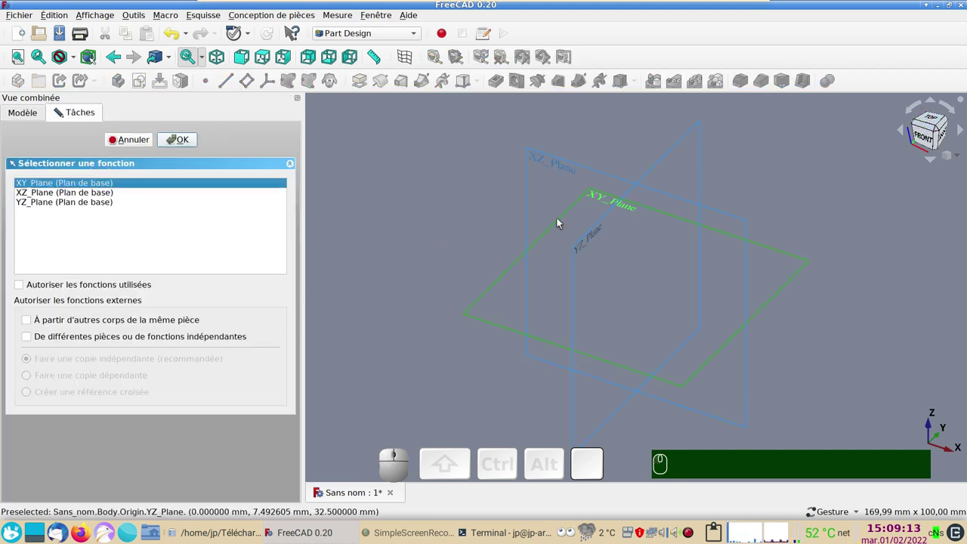
# - Draw a slot and make its two arc centres symmetric about the vertical axis
pyautogui.click(187, 141)
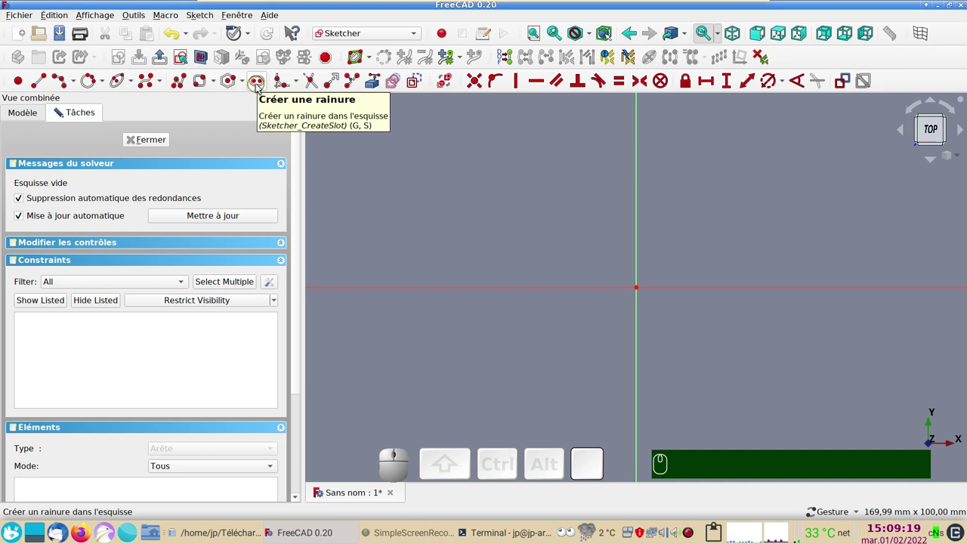
pyautogui.click(260, 84)
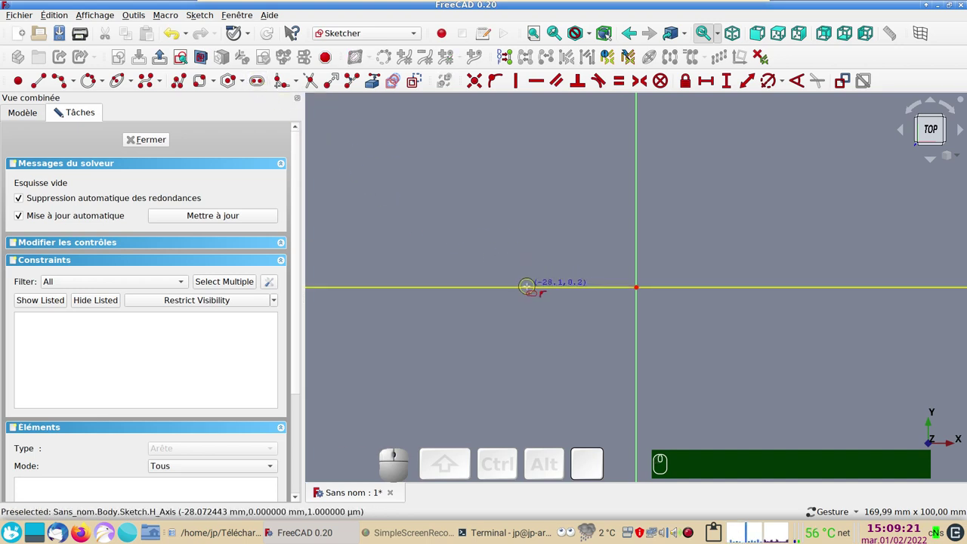
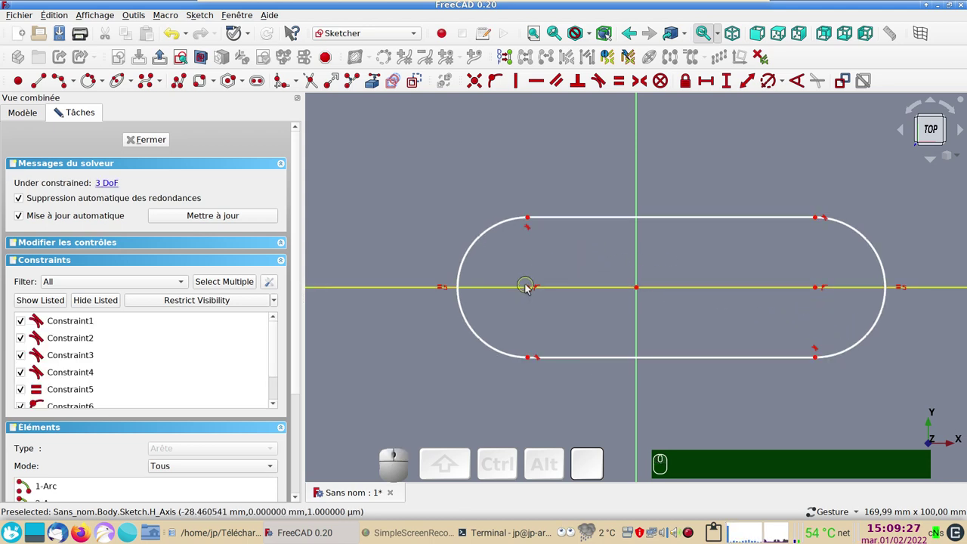
pyautogui.click(530, 290)
pyautogui.click(820, 290)
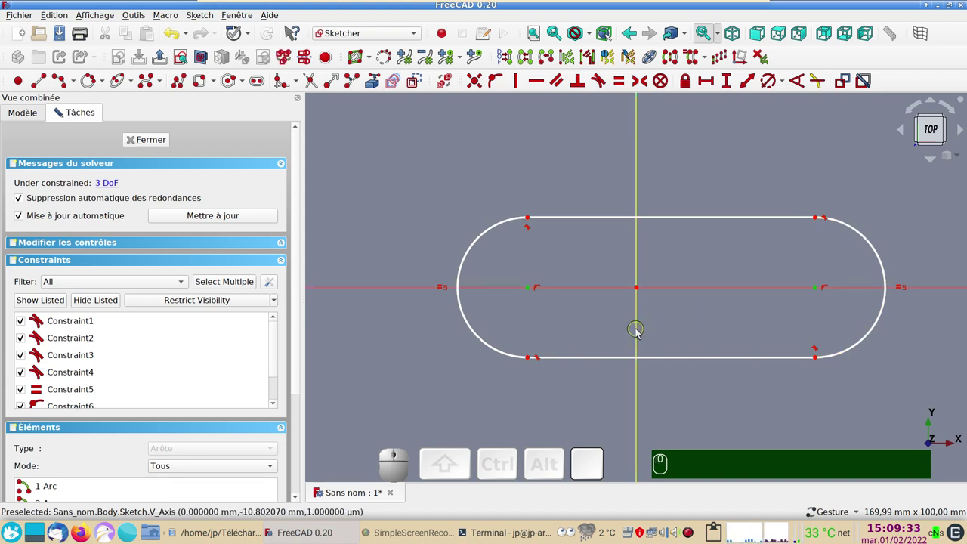
pyautogui.click(639, 331)
pyautogui.press('s')
pyautogui.moveTo(531, 288); pyautogui.dragTo(555, 280)
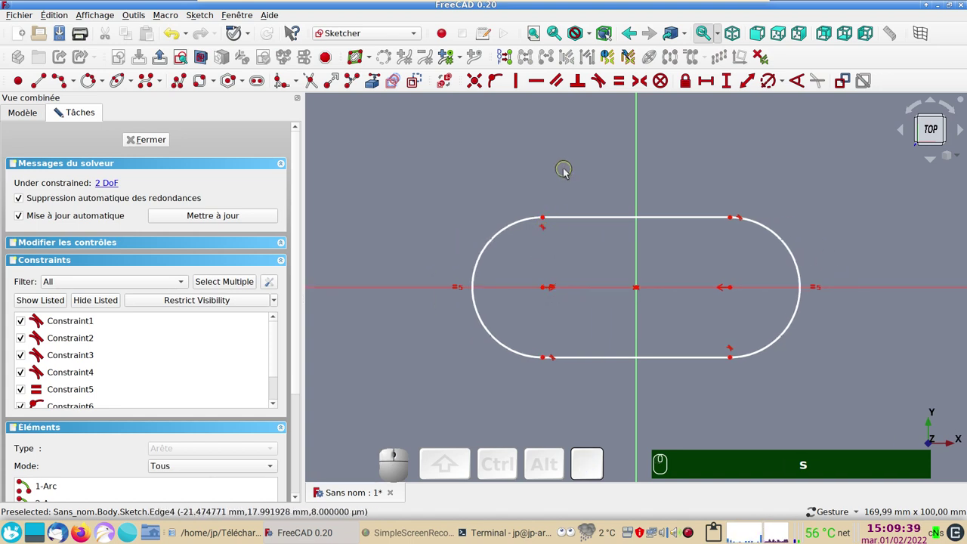
pyautogui.rightClick(568, 172)
pyautogui.press('s')
# - Constrain the slot's straight edge to 60 mm and its end arc radius to 40 mm
pyautogui.click(540, 176)
pyautogui.click(582, 221)
pyautogui.click(710, 87)
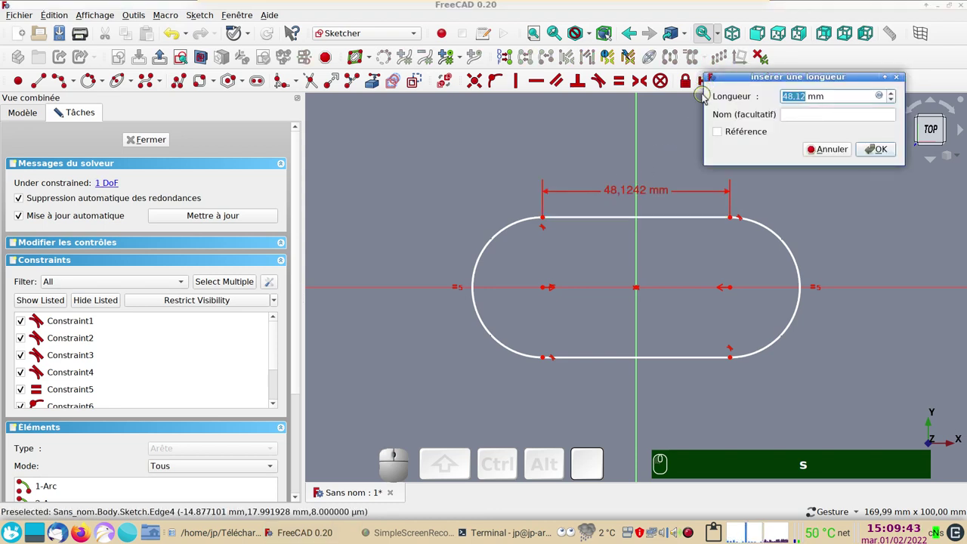
pyautogui.press('KP_6')
pyautogui.press('KP_0')
pyautogui.press('Return')
pyautogui.click(785, 228)
pyautogui.click(769, 87)
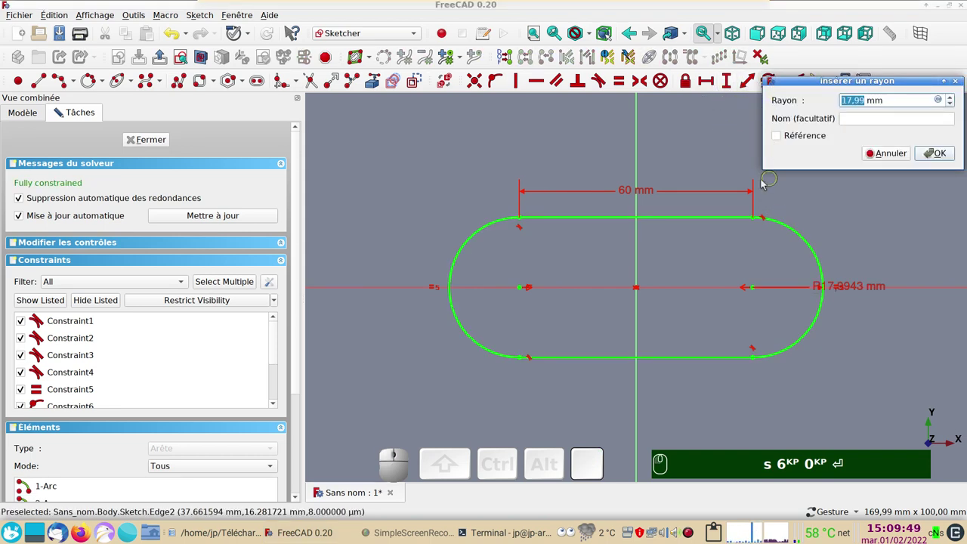
pyautogui.press('KP_4')
pyautogui.press('KP_0')
pyautogui.press('KP_Enter')
pyautogui.press('Return')
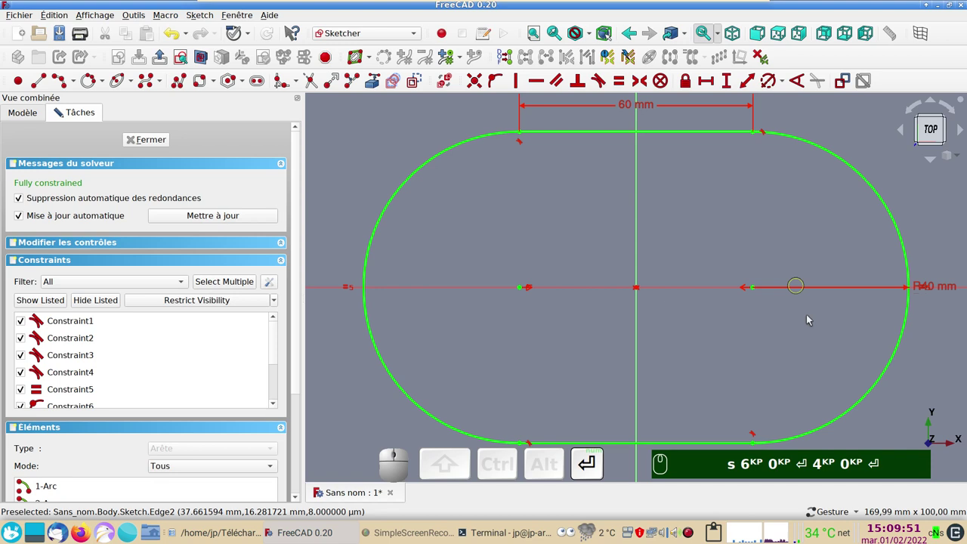
# - Re-enter the 60 and 40 values and fit the whole slot sketch in view
pyautogui.write('s')
pyautogui.press('KP_6')
pyautogui.press('KP_0')
pyautogui.press('Return')
pyautogui.press('KP_4')
pyautogui.scroll(-3)
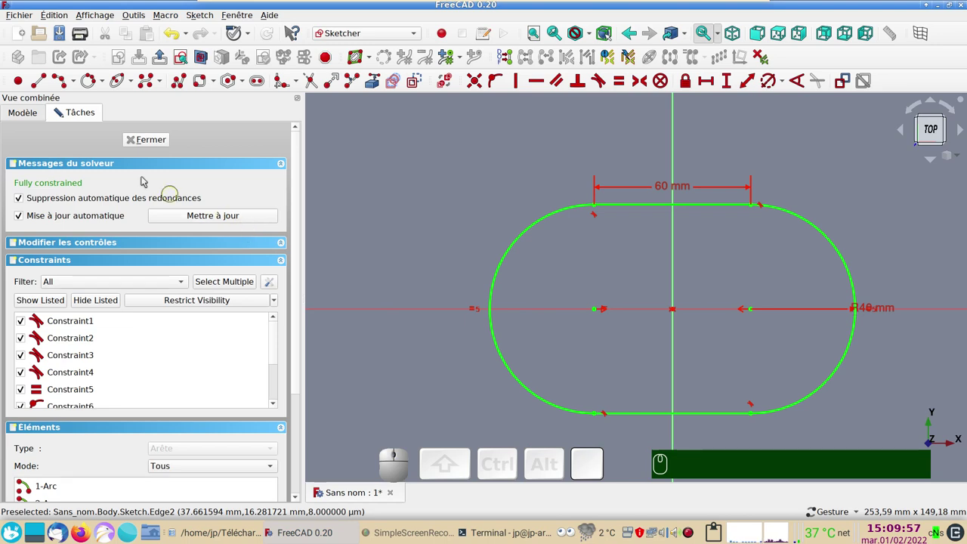
# - Close the sketch and paste a duplicate Sketch001 into the Body without the XY plane
pyautogui.click(151, 138)
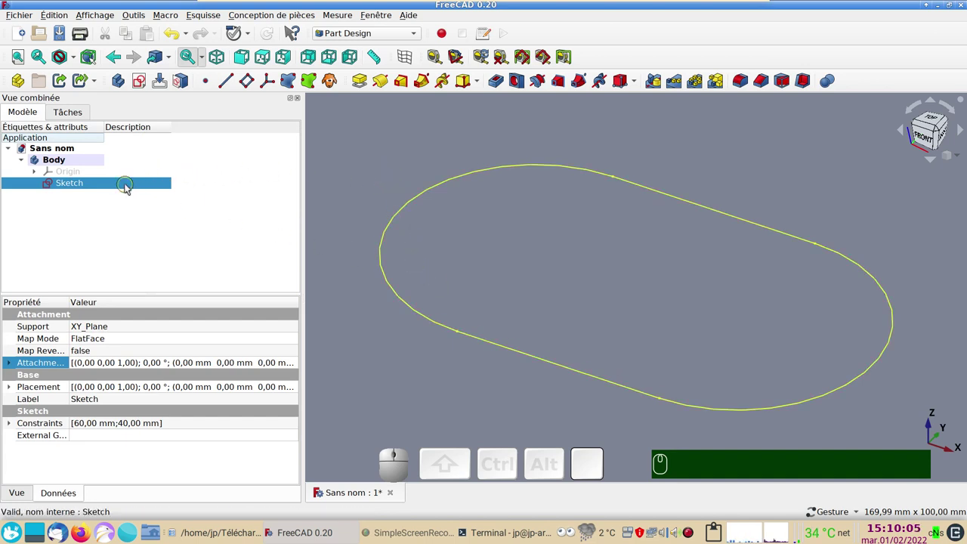
pyautogui.click(129, 186)
pyautogui.click(52, 16)
pyautogui.click(99, 96)
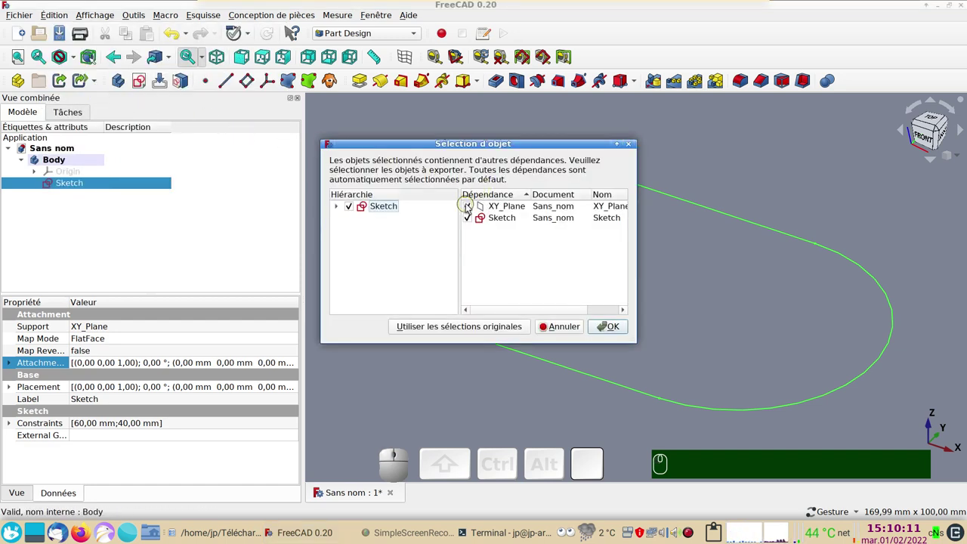
pyautogui.click(470, 205)
pyautogui.click(609, 331)
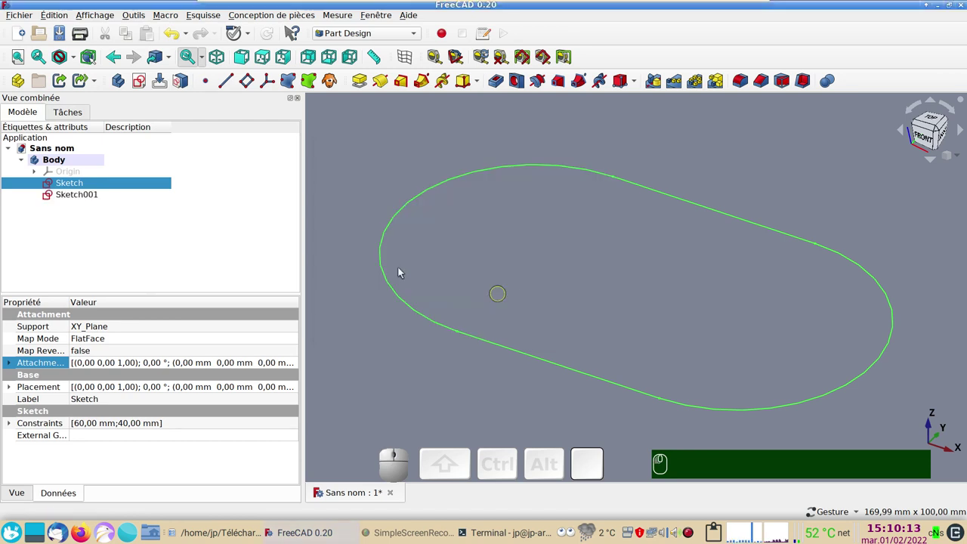
pyautogui.click(110, 195)
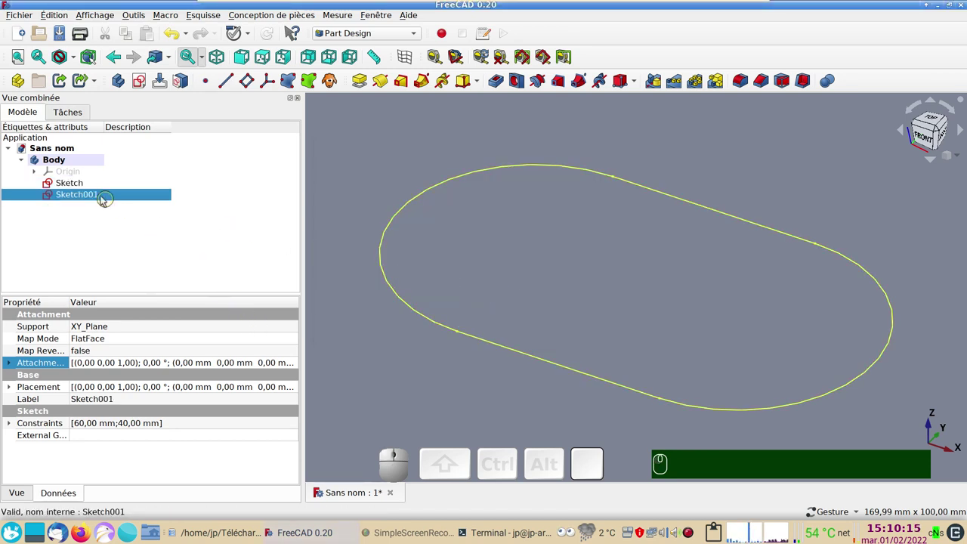
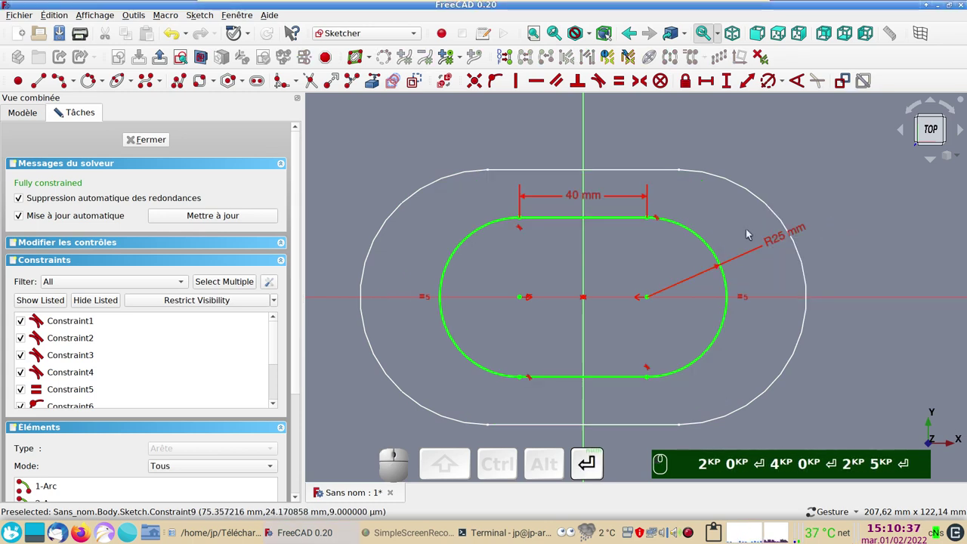
# - Finish editing the smaller 40 mm, R25 slot sketch
pyautogui.click(162, 141)
# - Select Sketch and Sketch001 together and create an Additive Loft between them
pyautogui.moveTo(512, 391); pyautogui.dragTo(582, 378)
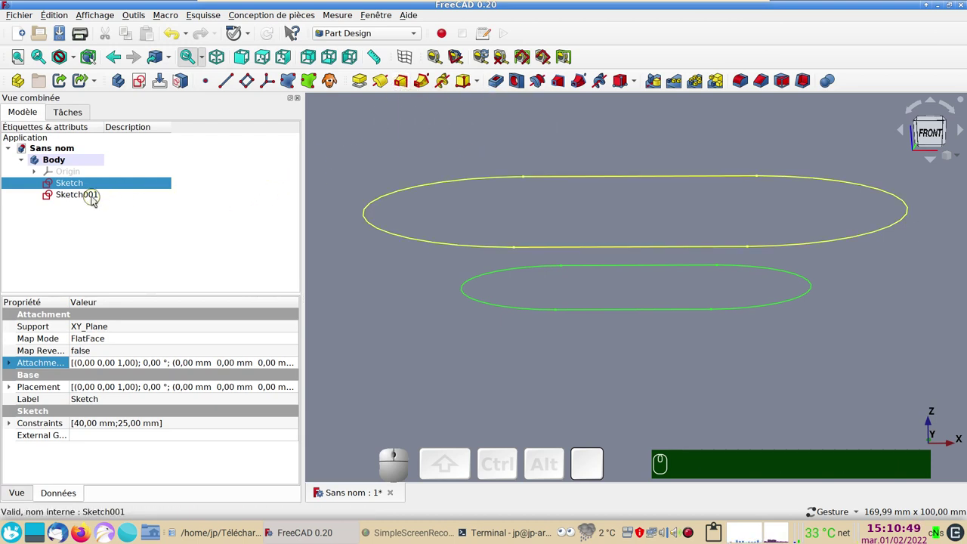
pyautogui.click(96, 198)
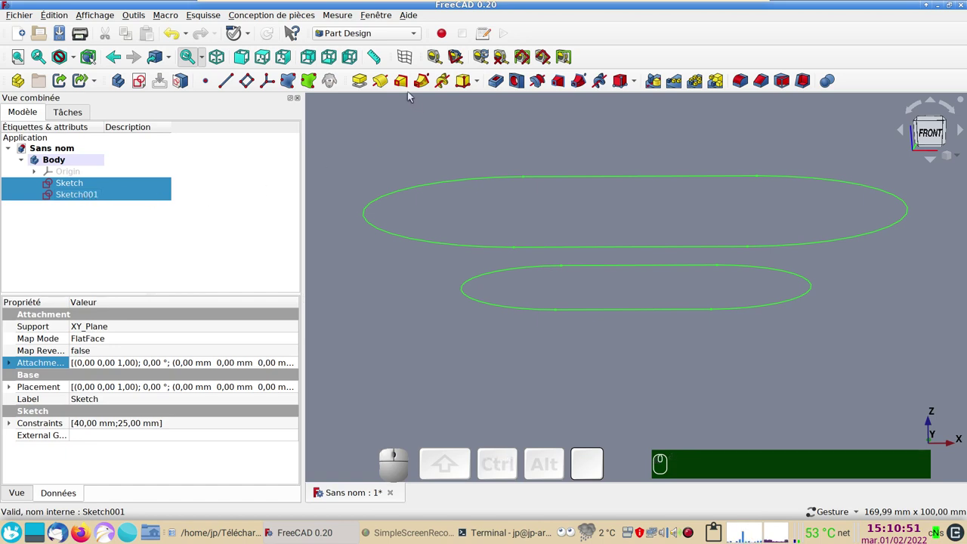
pyautogui.click(407, 89)
pyautogui.click(189, 143)
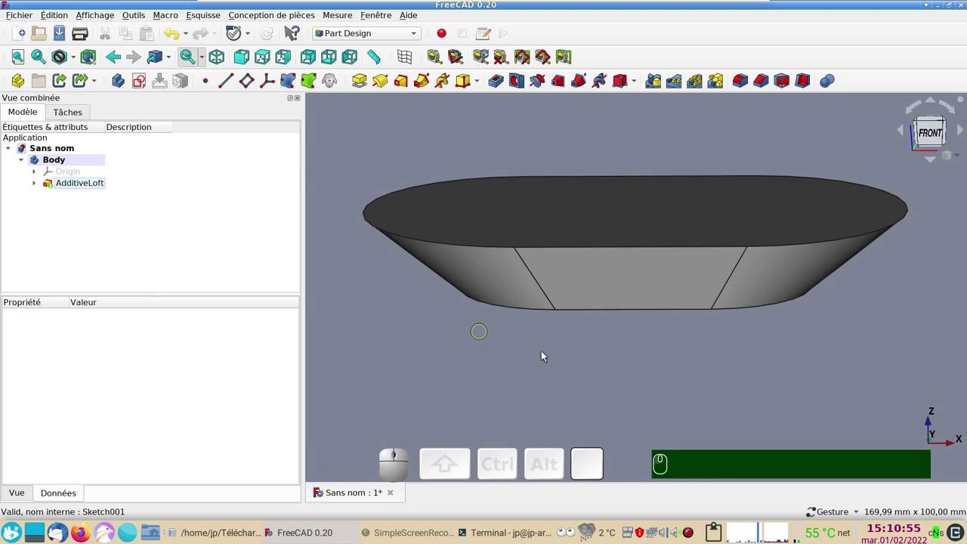
# - Apply a 1 mm inward Thickness removing the top face, then view the shell from the front
pyautogui.moveTo(577, 358); pyautogui.dragTo(527, 379)
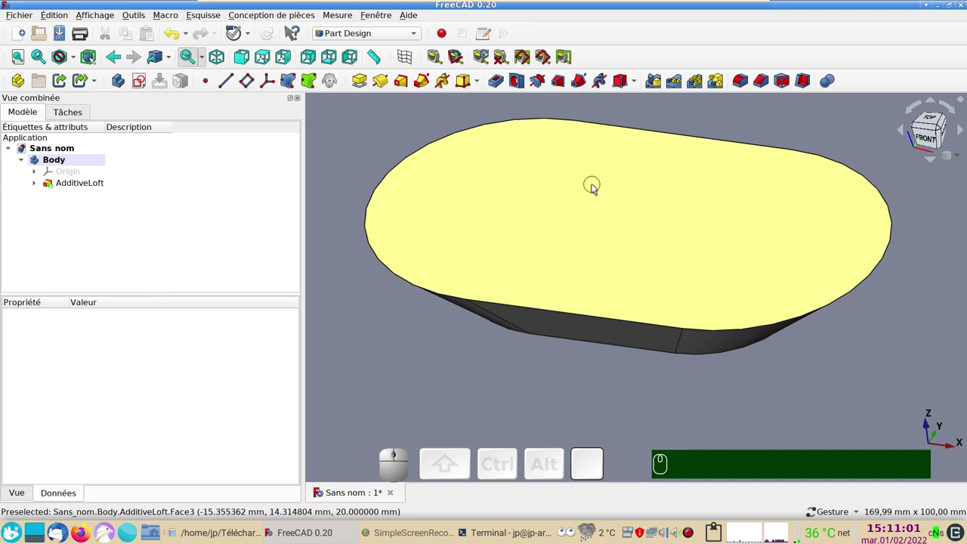
pyautogui.click(596, 185)
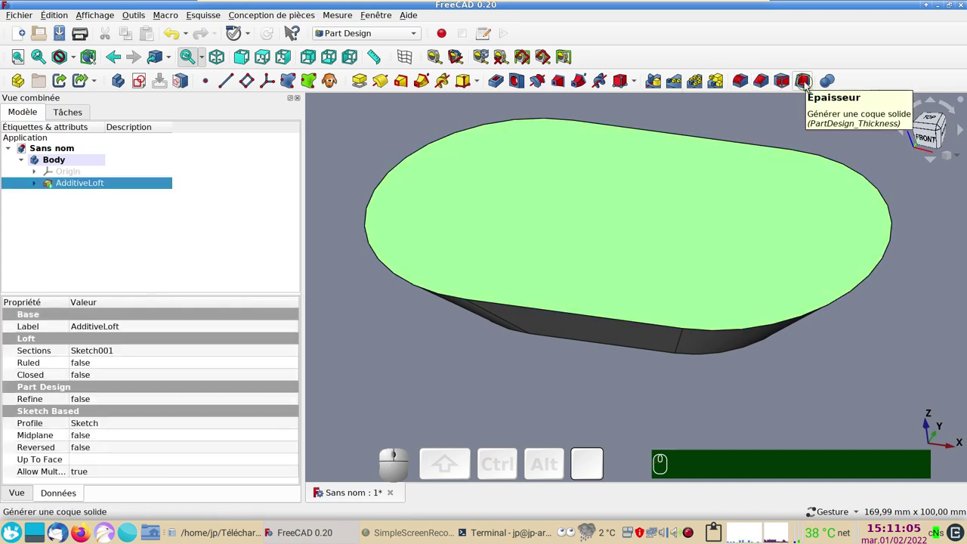
pyautogui.click(808, 84)
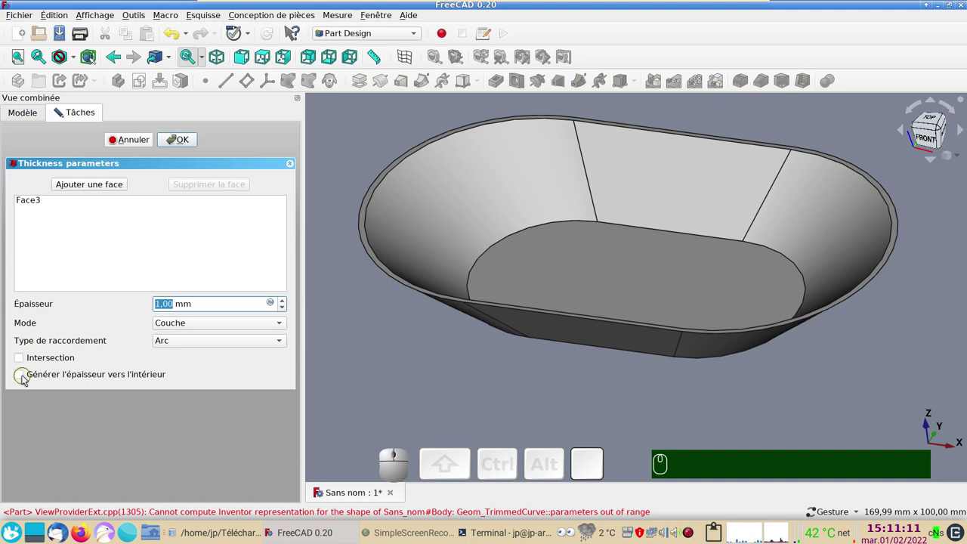
pyautogui.click(27, 377)
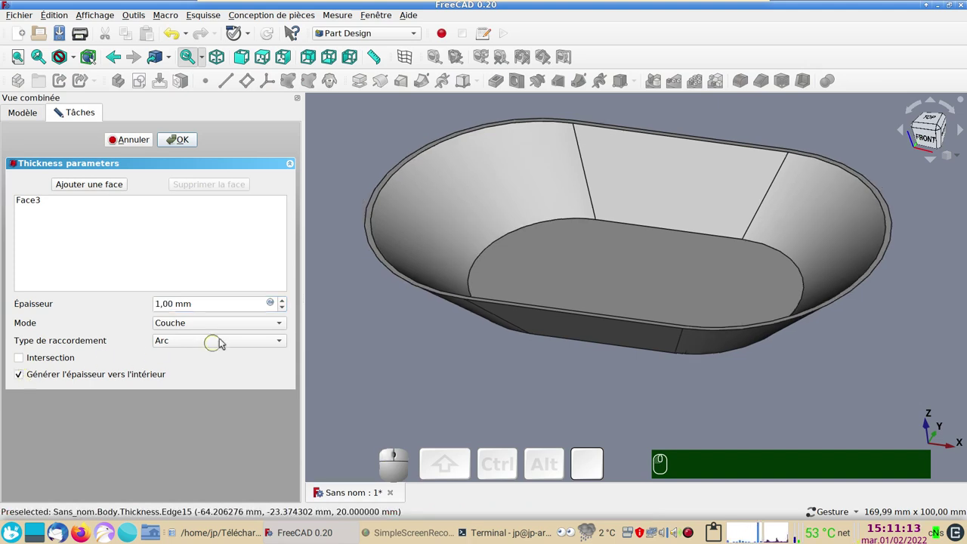
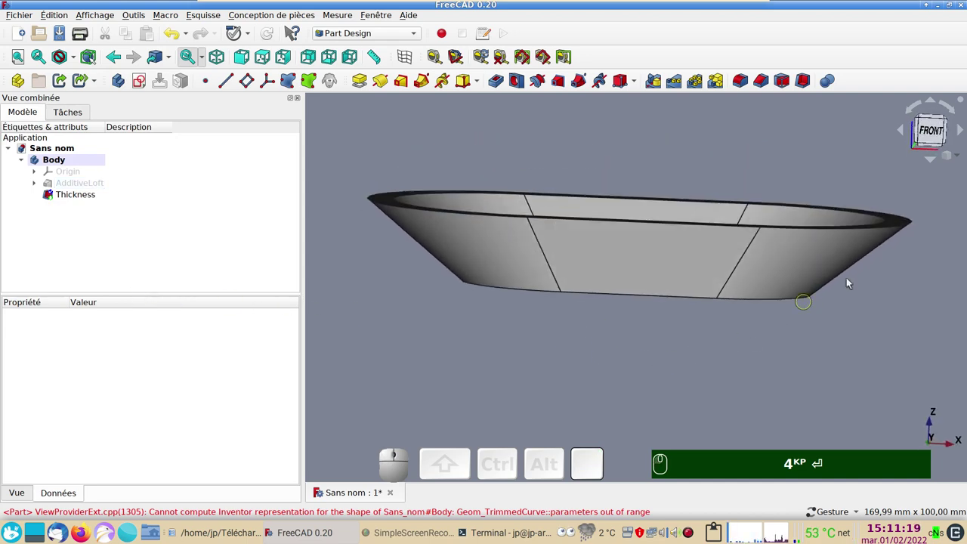
pyautogui.click(937, 130)
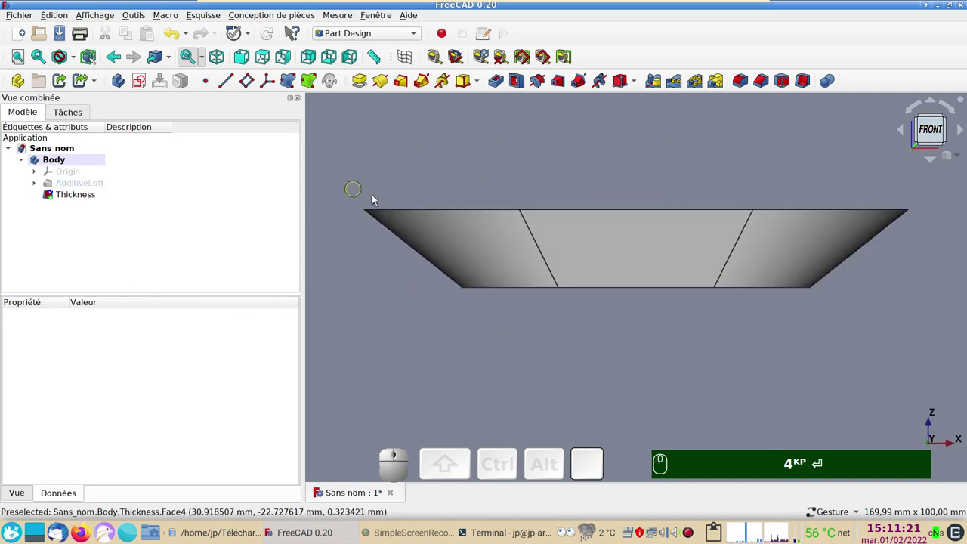
pyautogui.moveTo(572, 328); pyautogui.dragTo(527, 313)
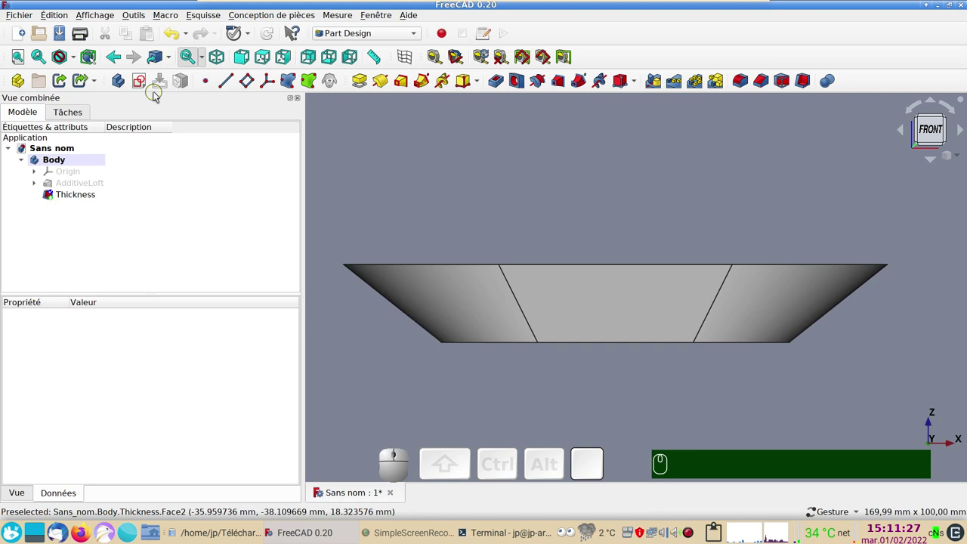
# - Start Sketch002 on the XZ plane and choose the three-point arc tool
pyautogui.click(145, 80)
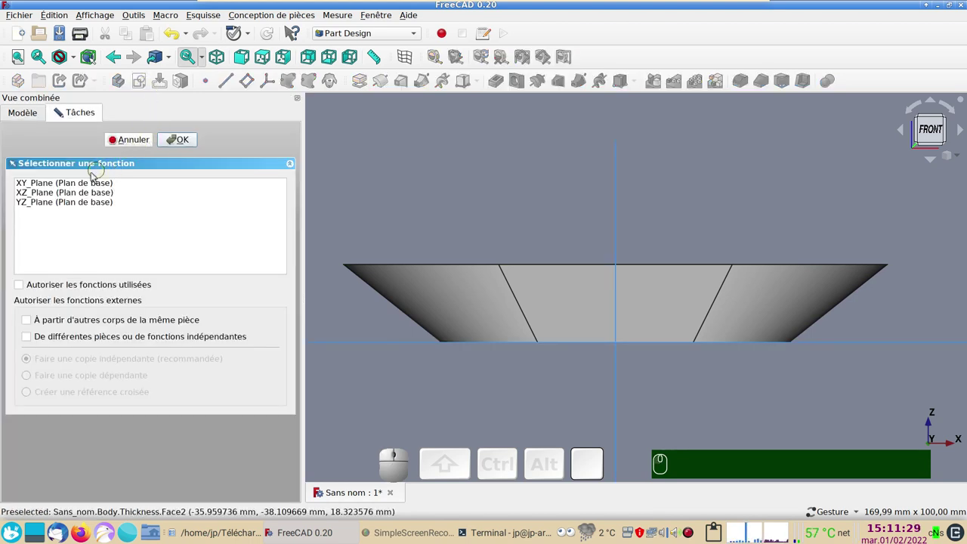
pyautogui.click(74, 191)
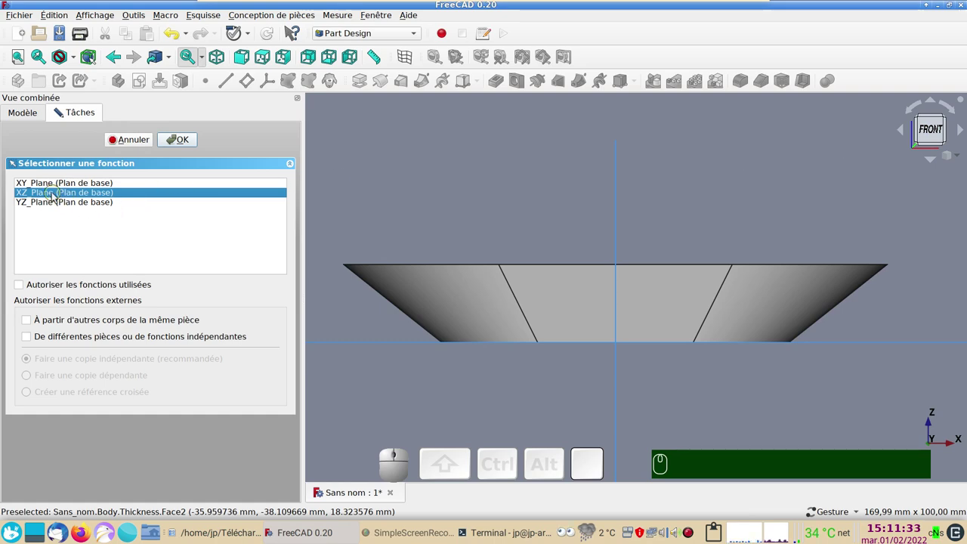
pyautogui.click(190, 142)
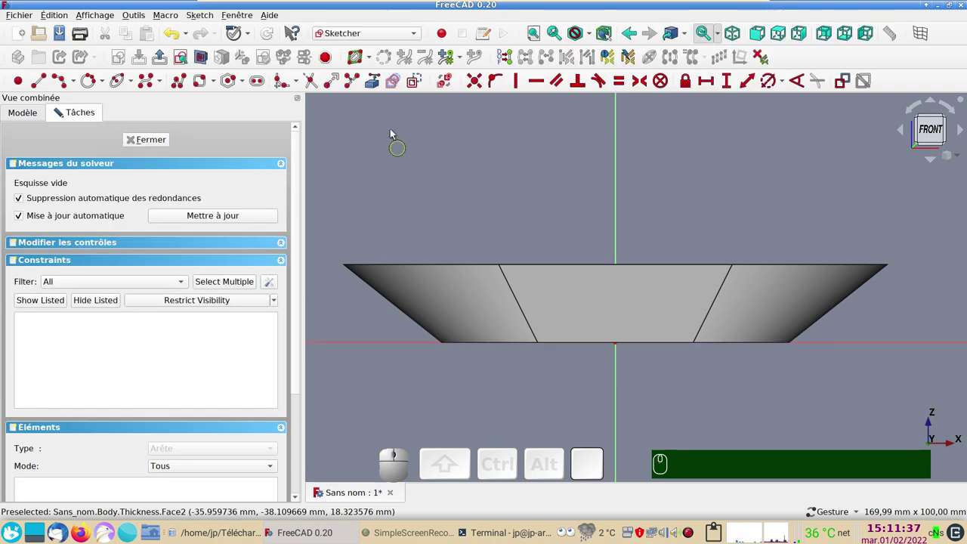
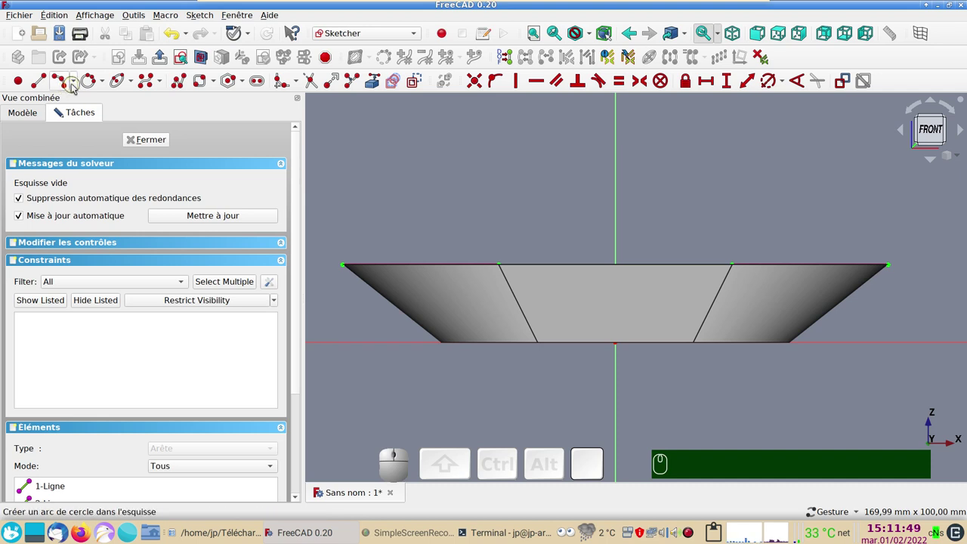
pyautogui.click(80, 86)
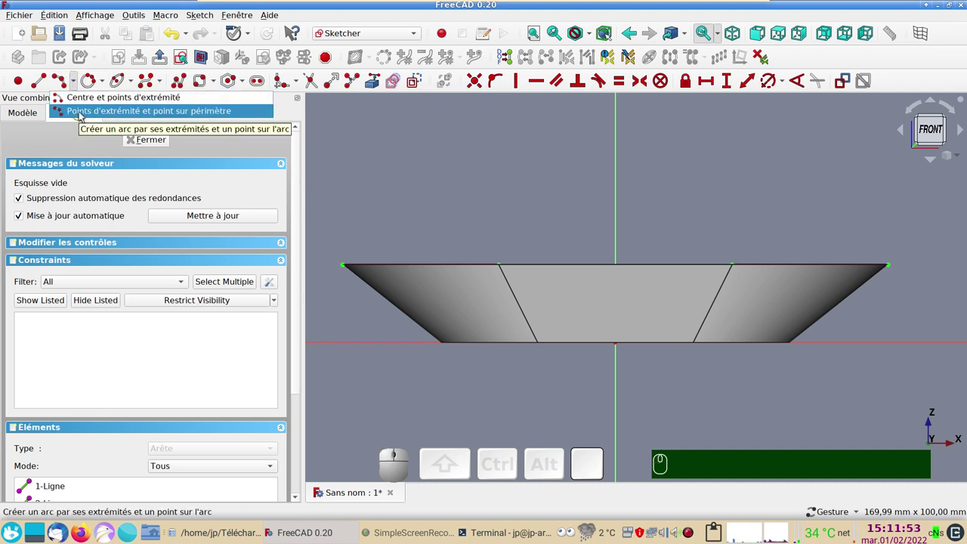
pyautogui.click(83, 114)
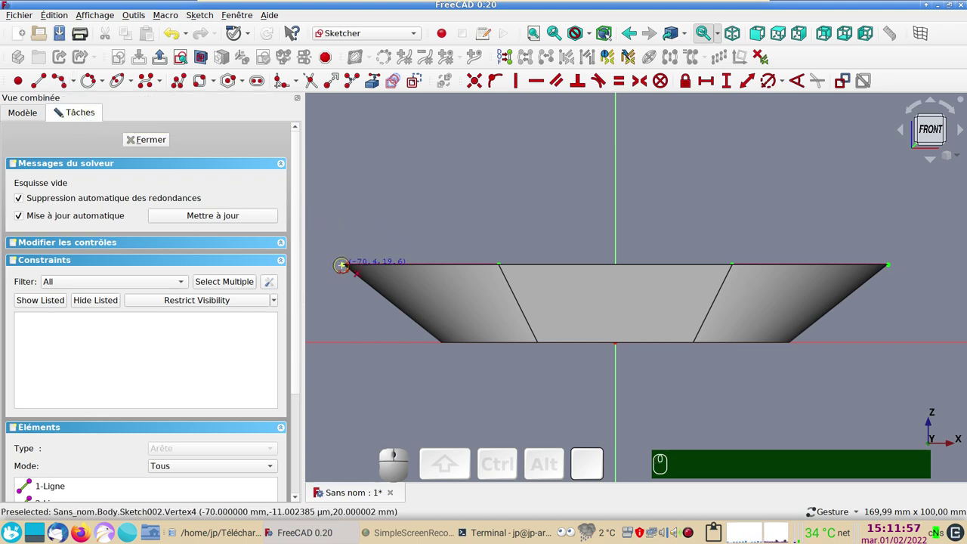
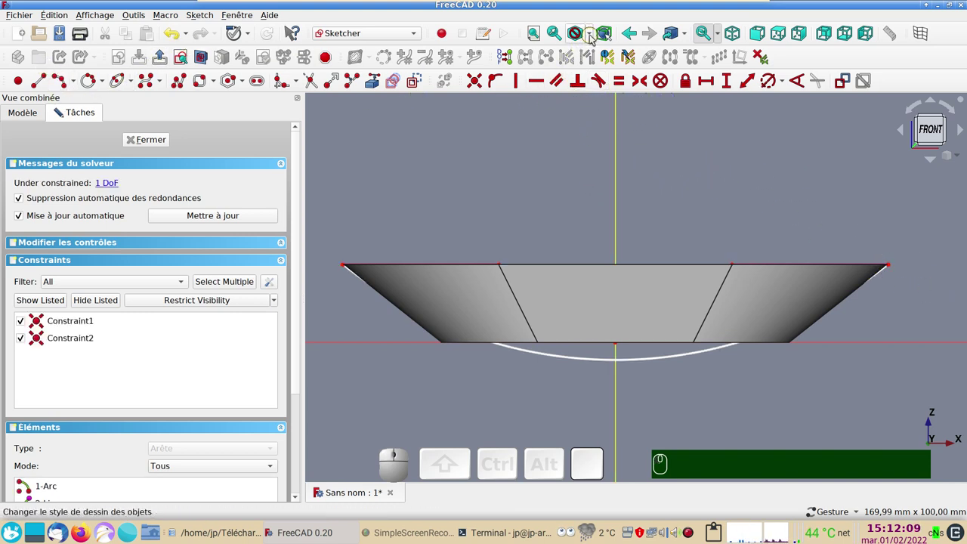
# - Show the dish in wireframe so the arc can be picked
pyautogui.click(595, 36)
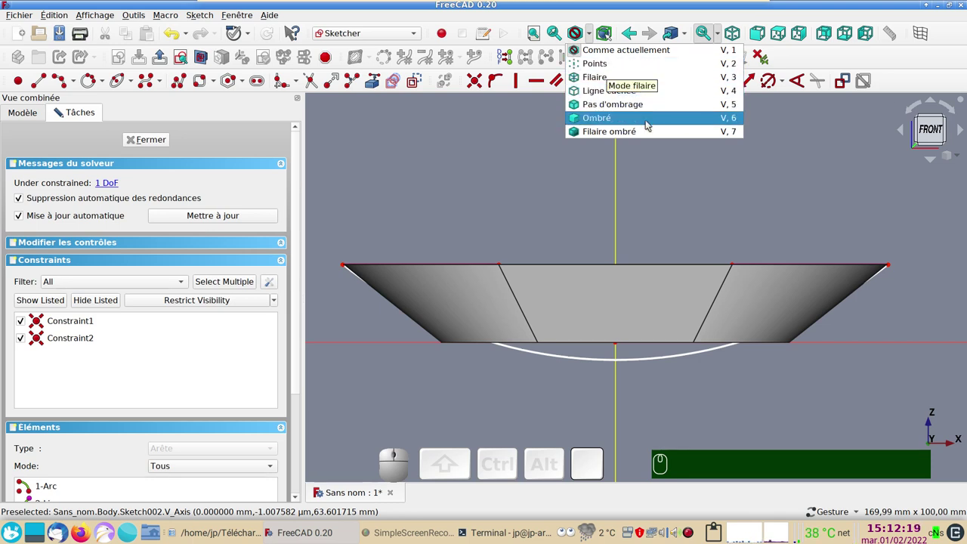
pyautogui.click(623, 77)
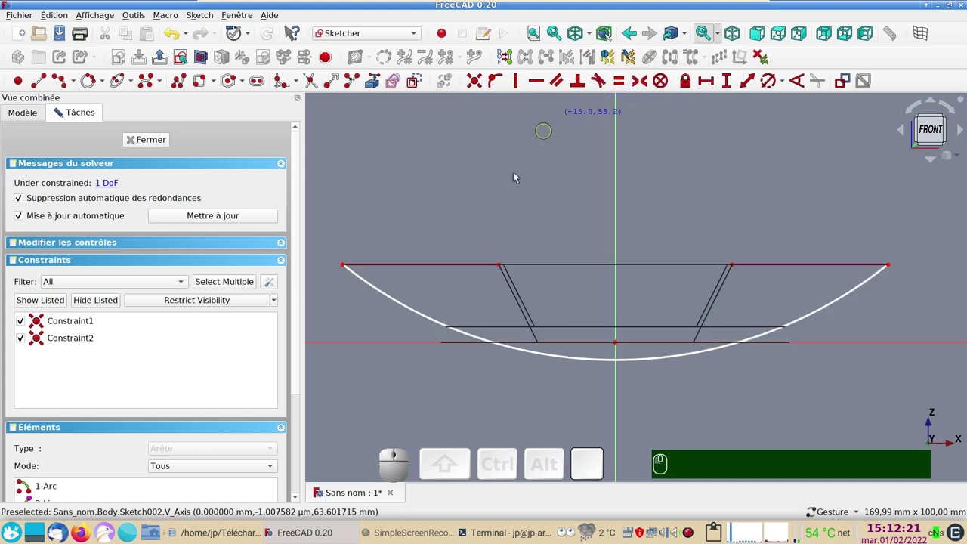
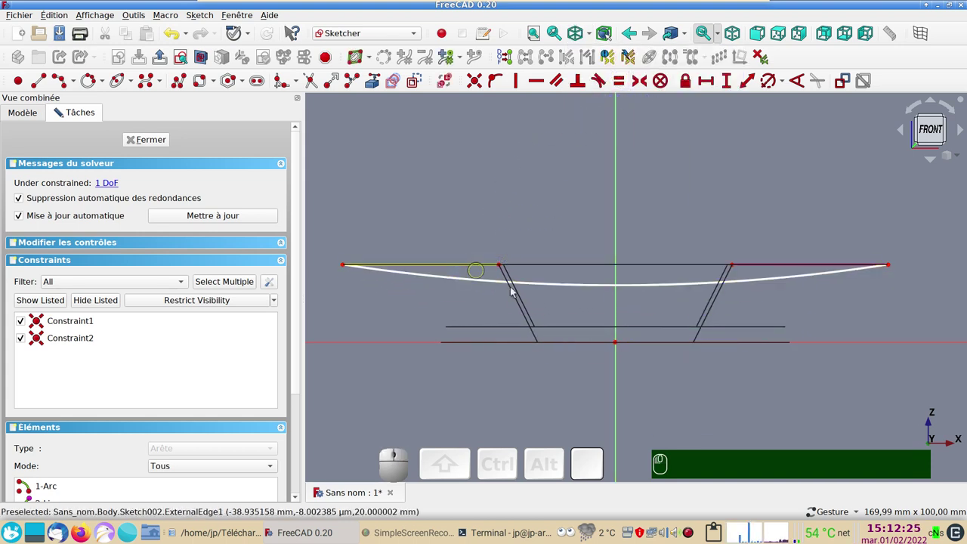
# - Constrain the arc to a 500 mm radius, fully constraining Sketch002
pyautogui.click(578, 287)
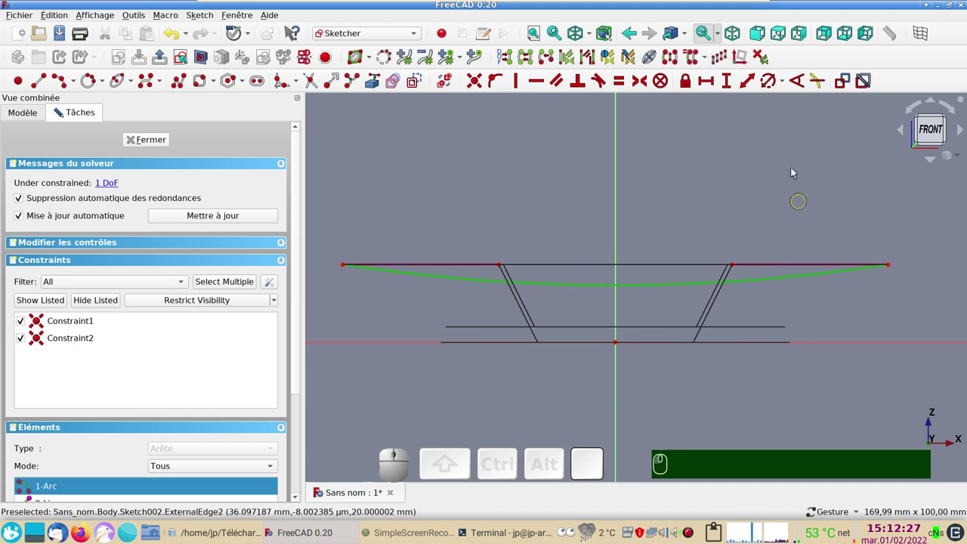
pyautogui.click(770, 82)
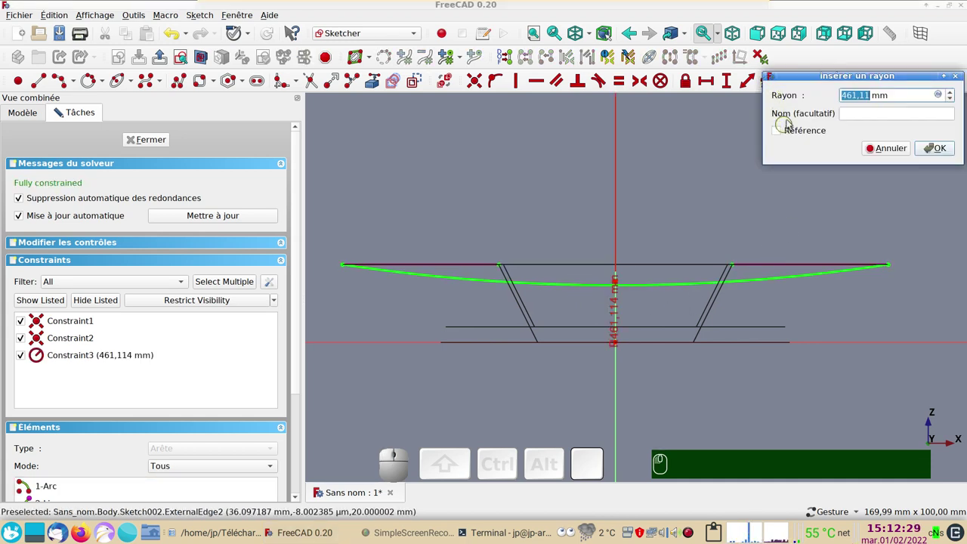
pyautogui.press('KP_5')
pyautogui.press('KP_0')
pyautogui.press('KP_0')
pyautogui.press('Return')
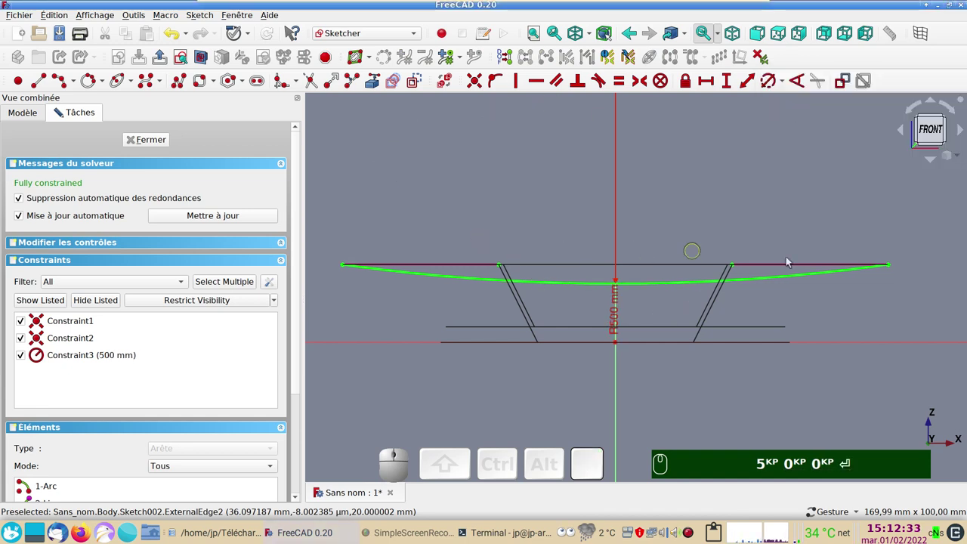
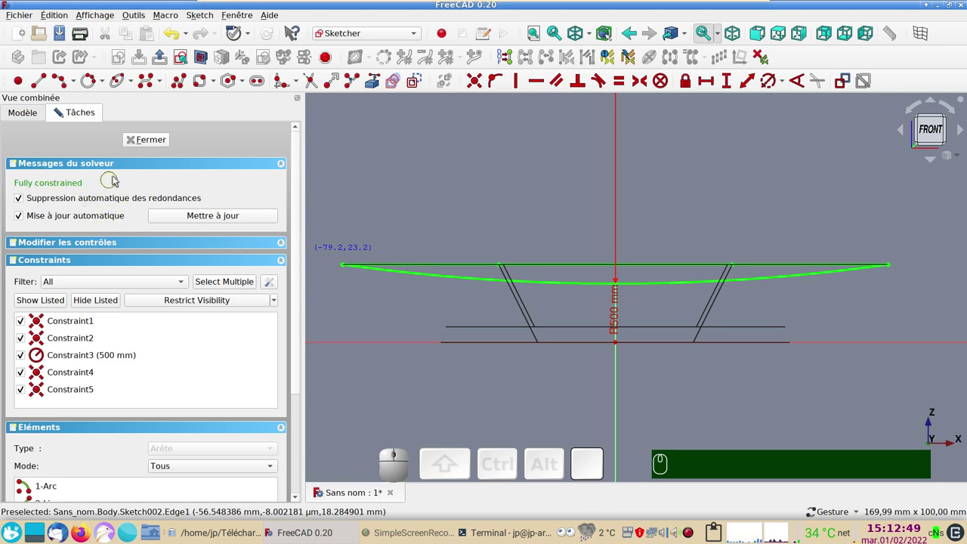
# - Close the arc sketch and orbit the dish to an angled view
pyautogui.click(159, 143)
pyautogui.moveTo(471, 178); pyautogui.dragTo(446, 201)
pyautogui.press('&')
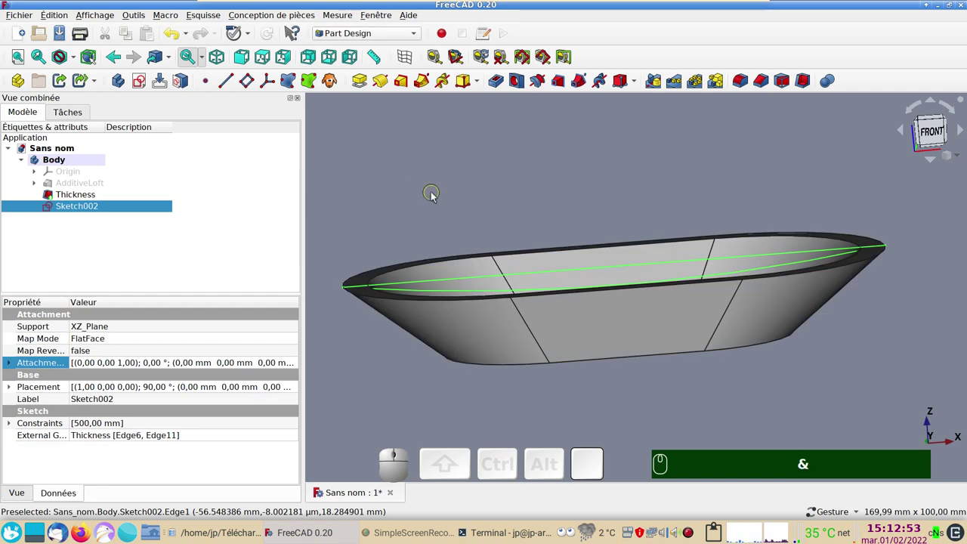
pyautogui.moveTo(436, 196); pyautogui.dragTo(418, 151)
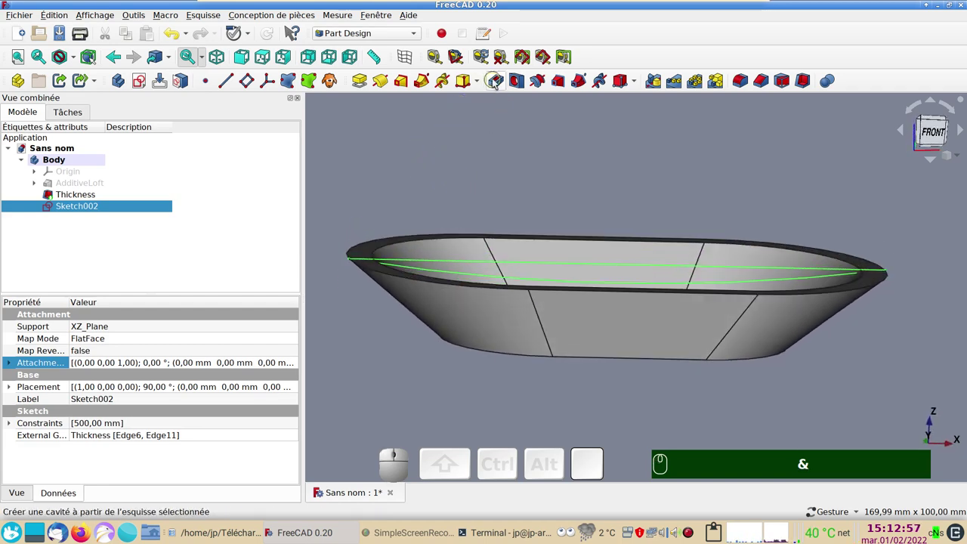
# - Pocket the arc profile 5 mm symmetric to plane, notching the rim ends
pyautogui.click(497, 83)
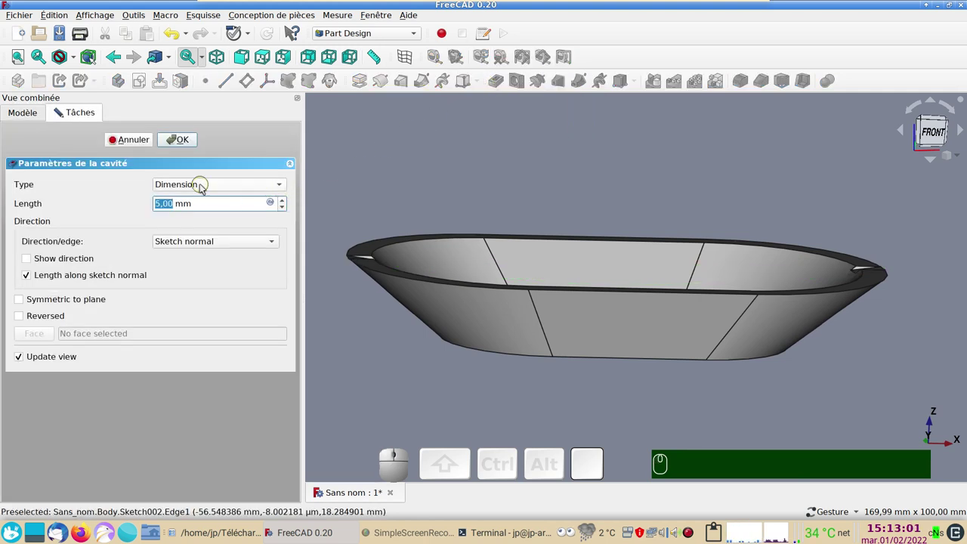
pyautogui.click(47, 303)
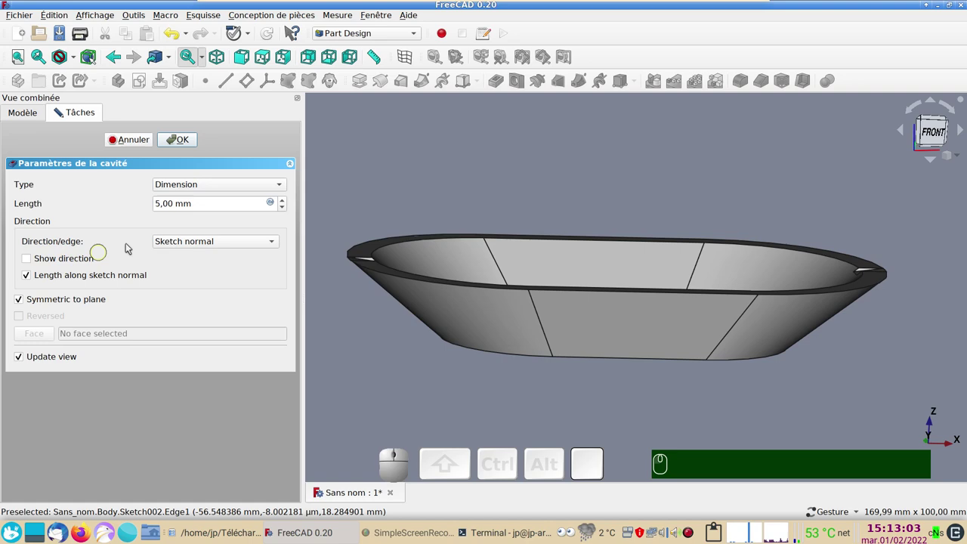
pyautogui.moveTo(508, 362); pyautogui.dragTo(438, 251)
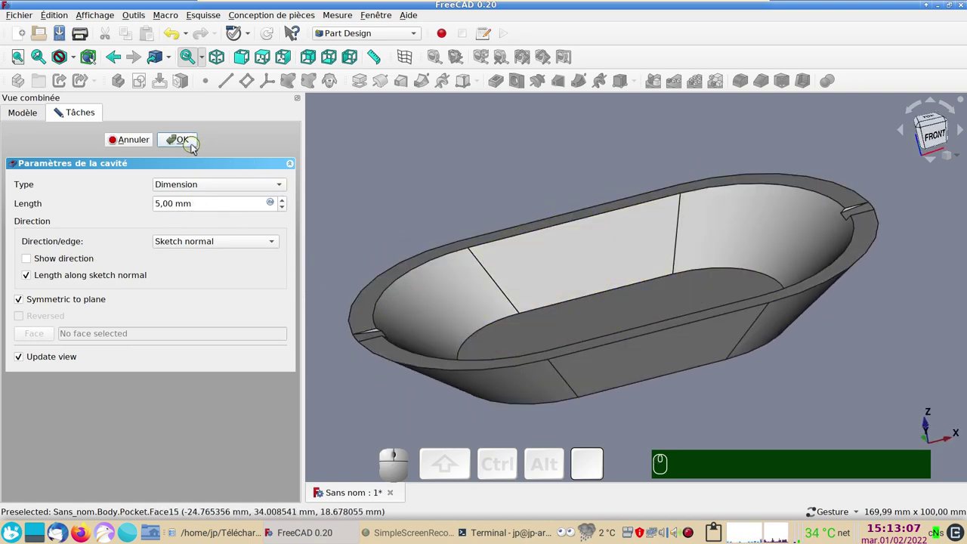
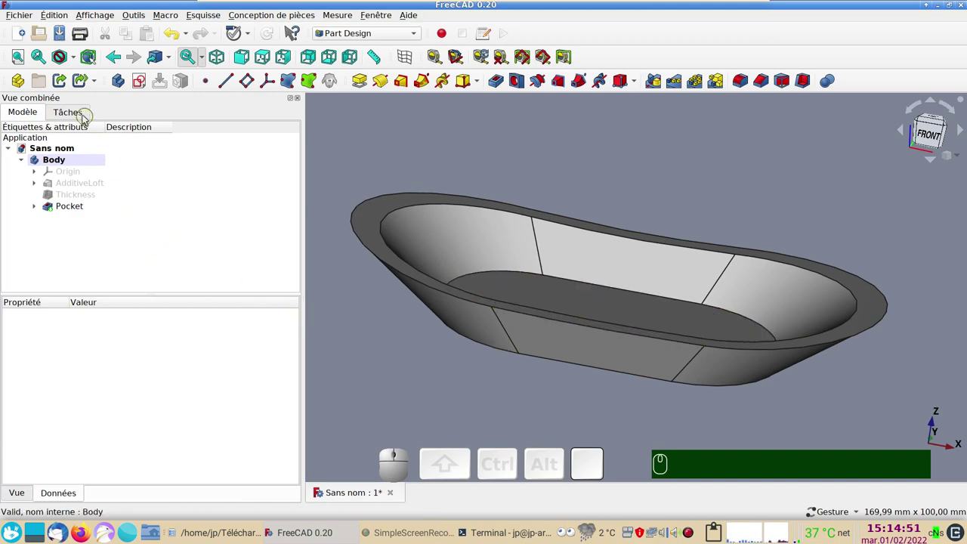
# - Create a new empty Sketch003 on the XZ plane, centred on the dish floor edge
pyautogui.click(145, 83)
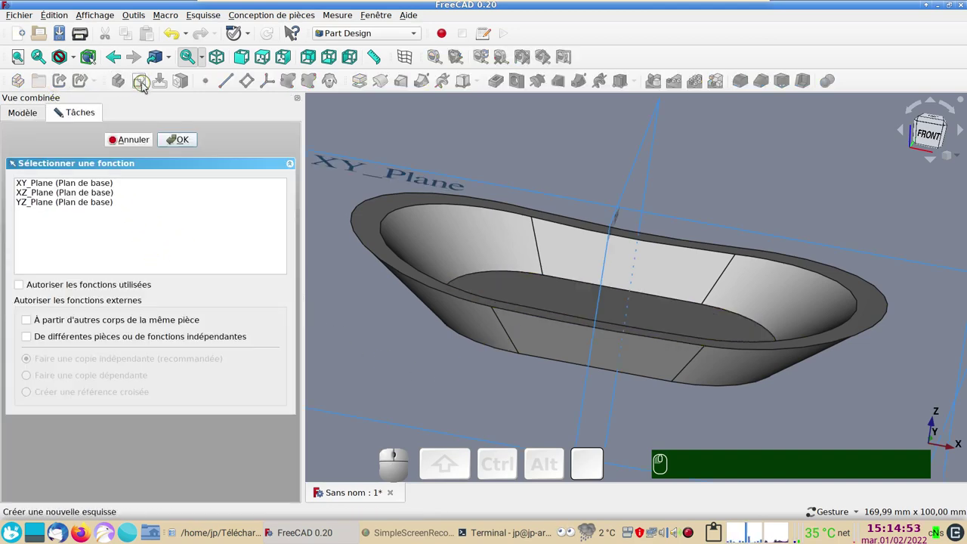
pyautogui.scroll(-3)
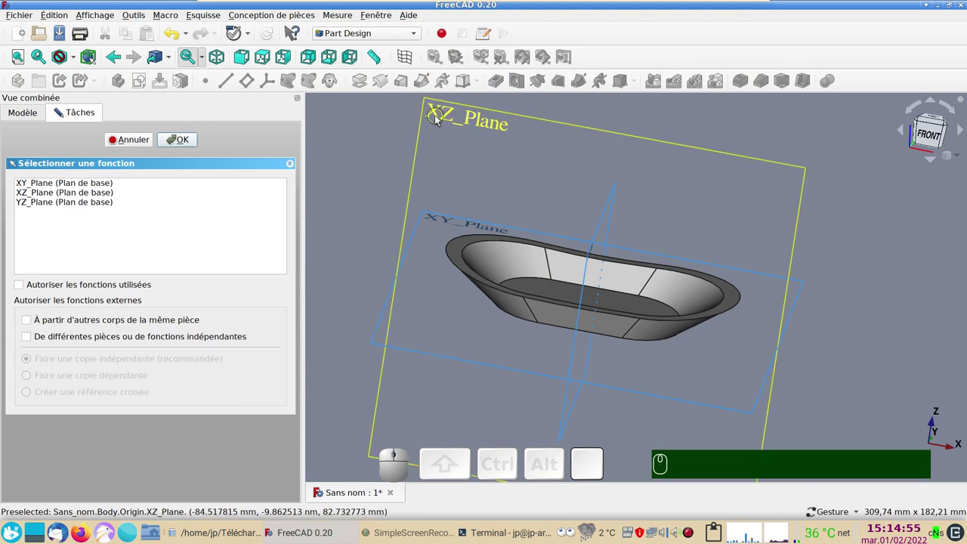
pyautogui.click(439, 120)
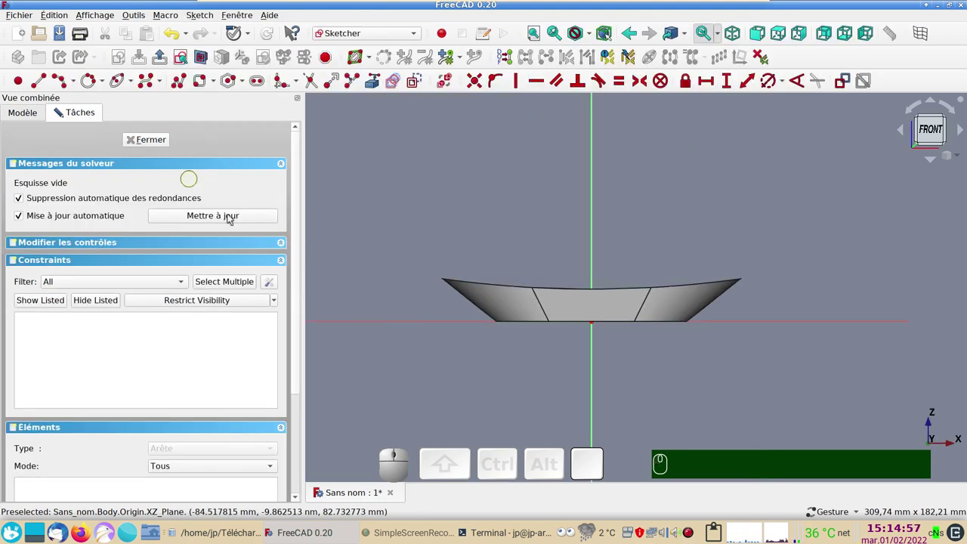
pyautogui.scroll(3)
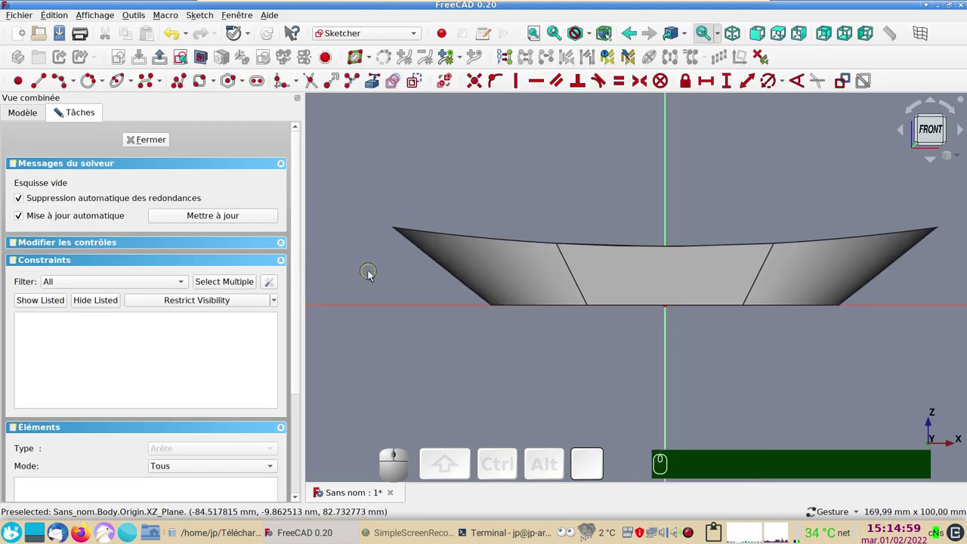
pyautogui.click(204, 62)
pyautogui.scroll(3)
pyautogui.moveTo(644, 386); pyautogui.dragTo(523, 397)
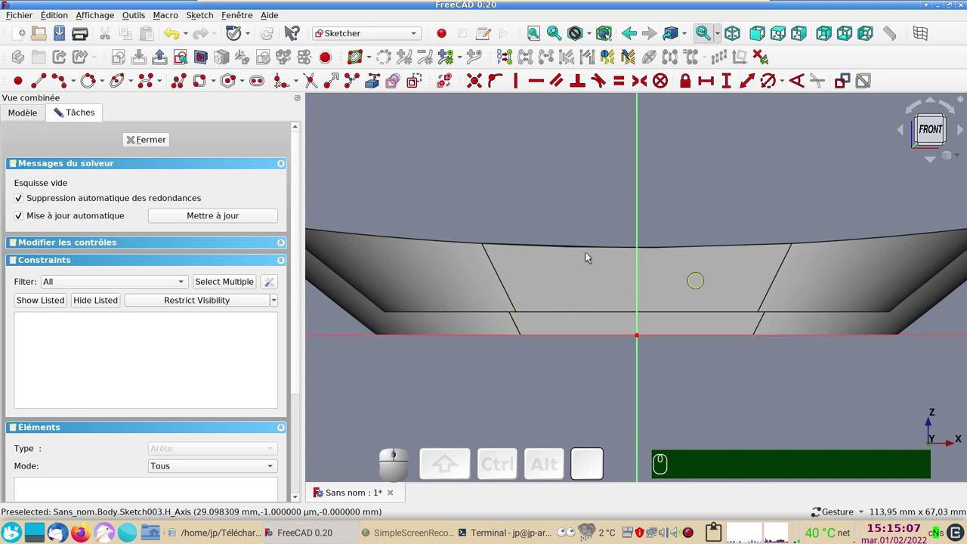
# - Reference the dish floor edge and put the middle circle's centre on the vertical axis
pyautogui.click(377, 84)
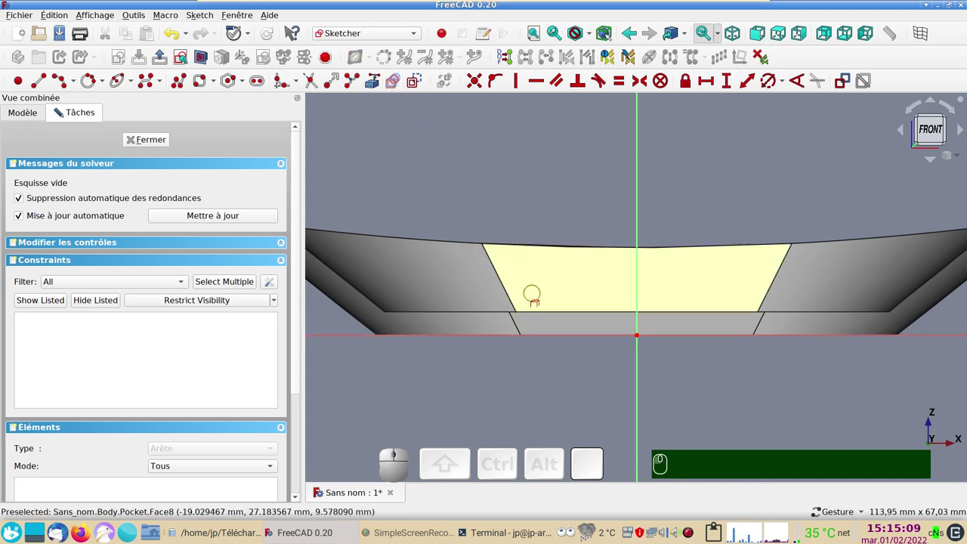
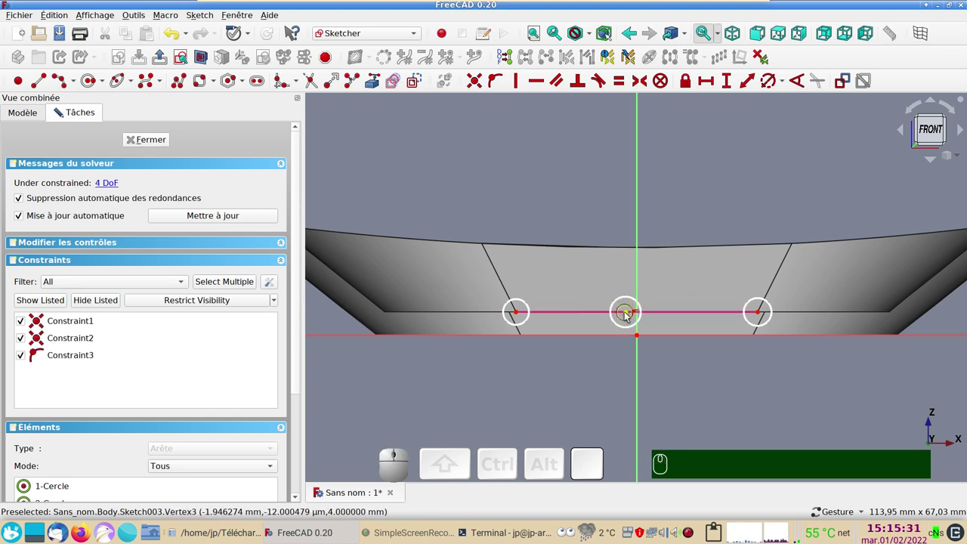
pyautogui.click(625, 313)
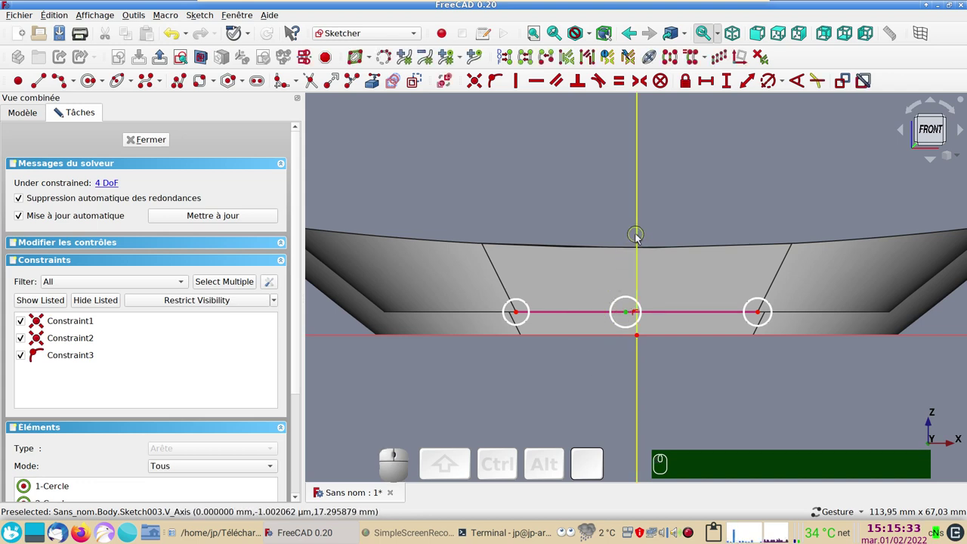
pyautogui.click(637, 235)
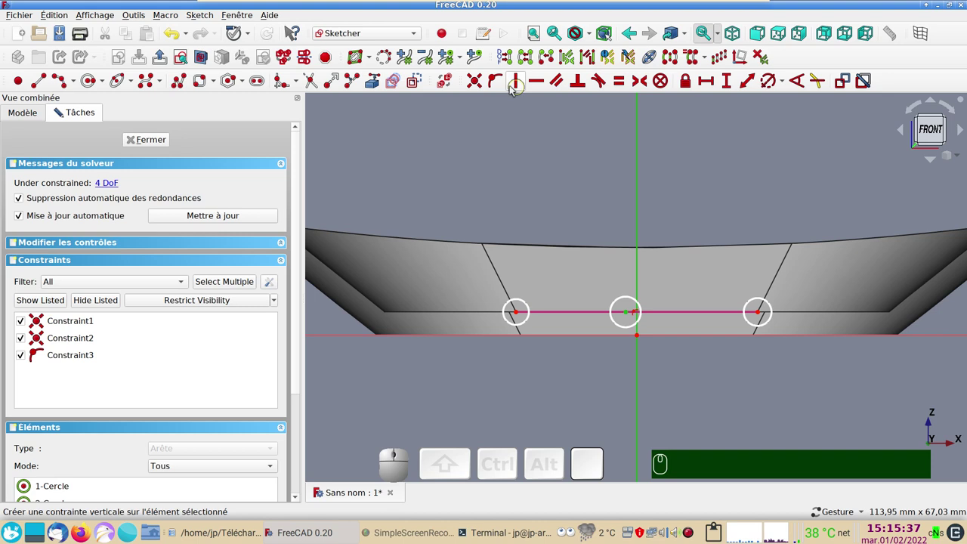
pyautogui.press('o')
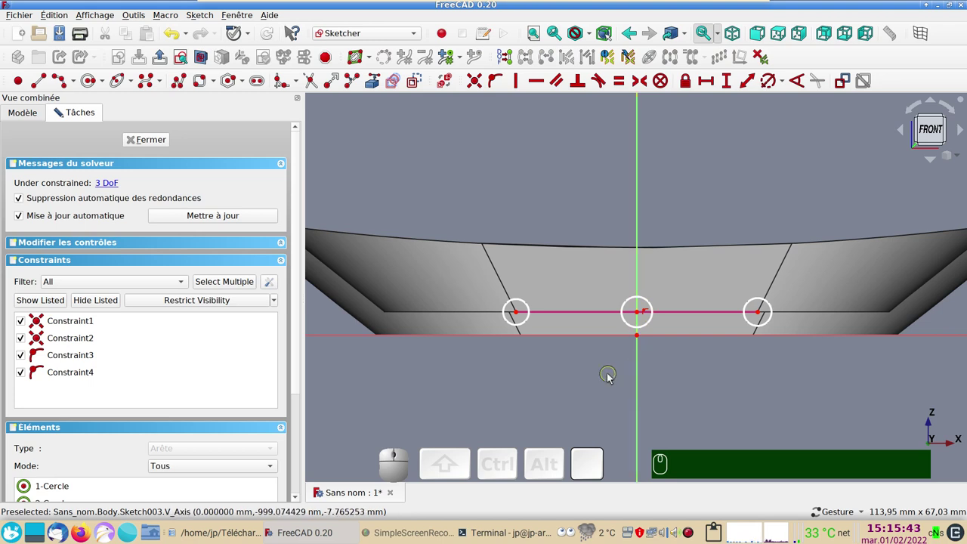
# - Give all three circles a 6 mm diameter, fully constraining the sketch
pyautogui.click(529, 325)
pyautogui.click(634, 329)
pyautogui.click(755, 327)
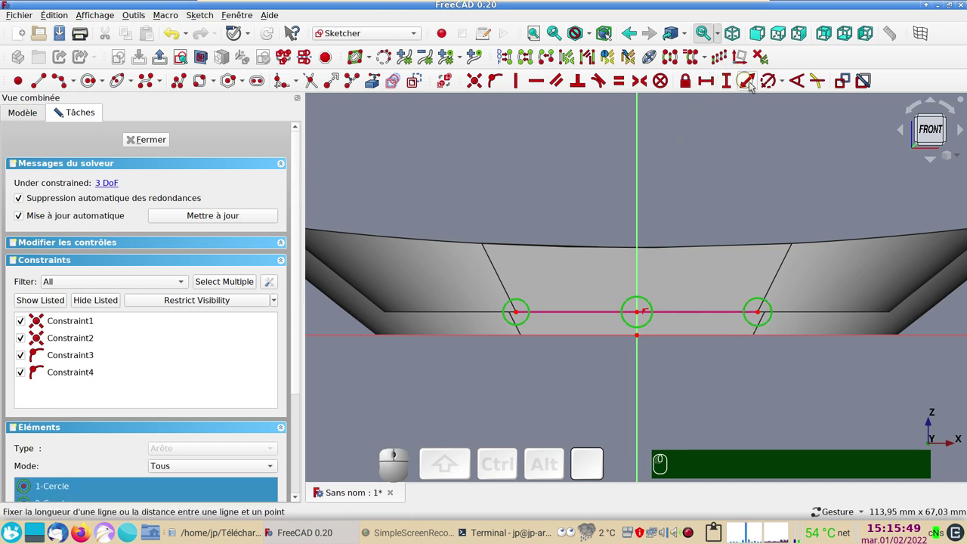
pyautogui.click(770, 90)
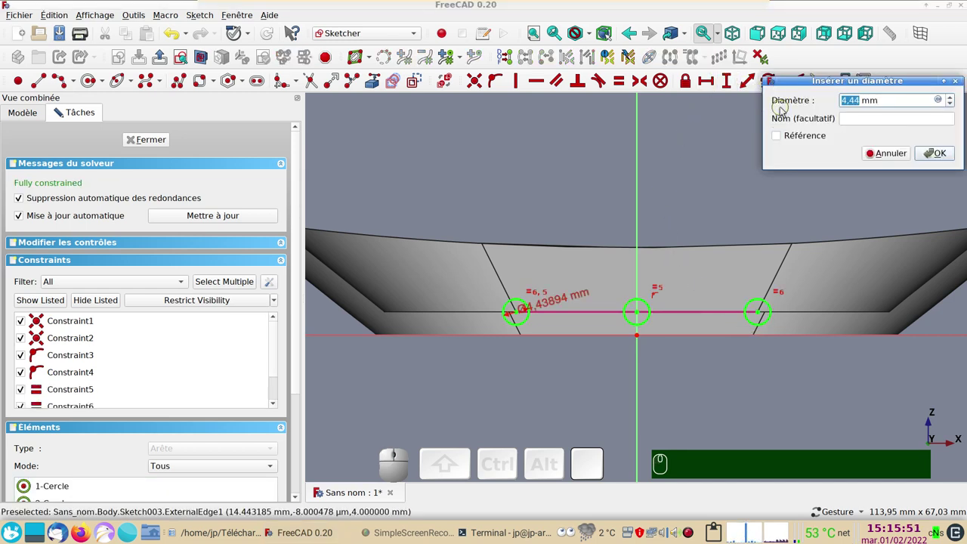
pyautogui.press('KP_6')
pyautogui.press('KP_Enter')
pyautogui.press('Return')
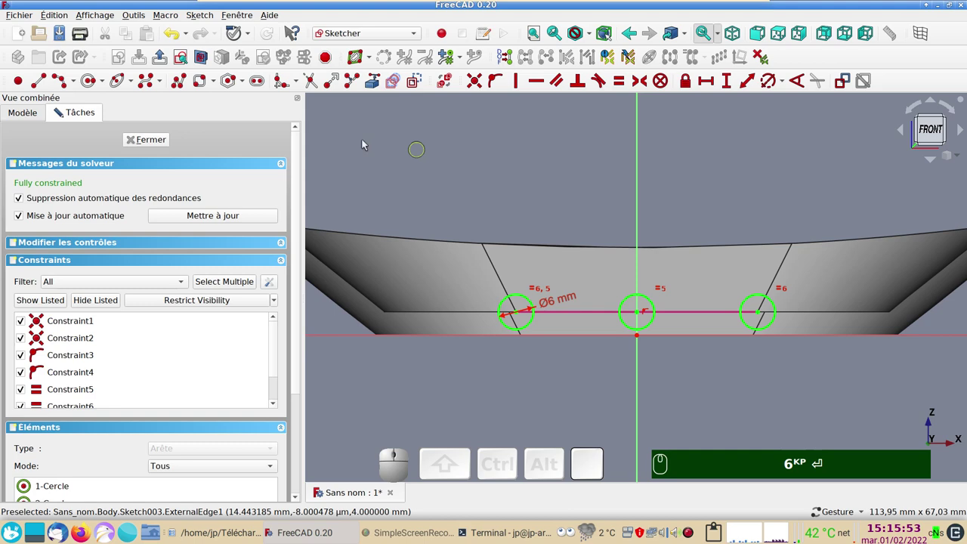
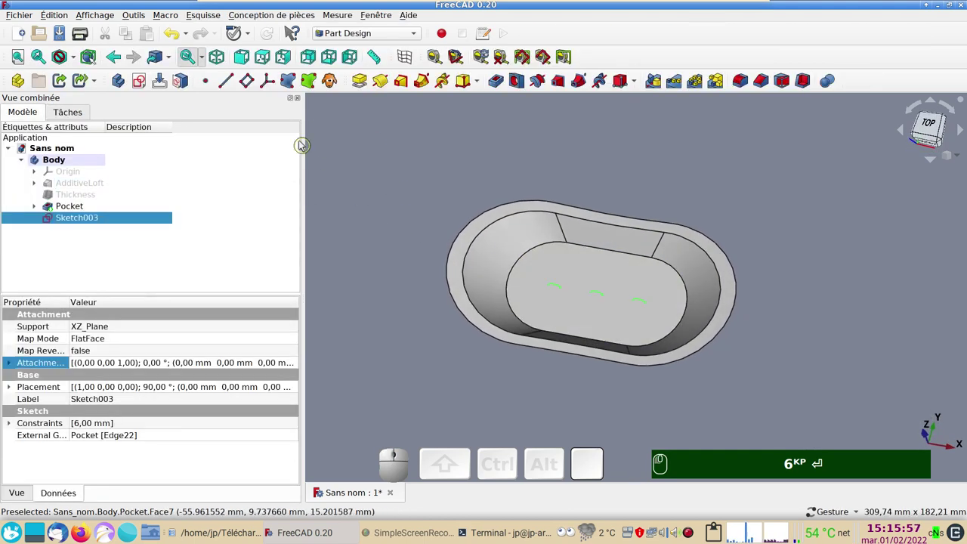
# - Pad the three circles 51 mm symmetric to plane into round drain bars across the floor
pyautogui.click(363, 85)
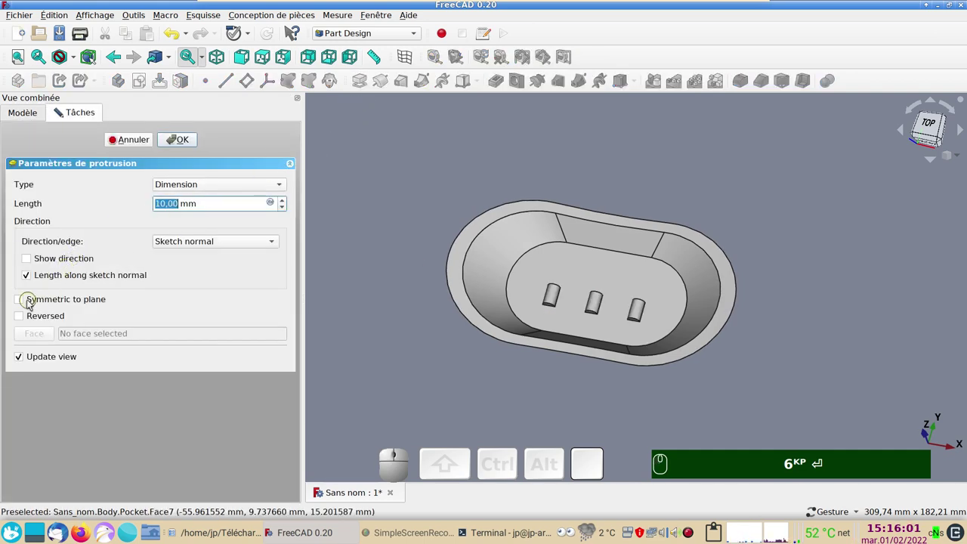
pyautogui.click(31, 301)
pyautogui.scroll(3)
pyautogui.scroll(-3)
pyautogui.rightClick(510, 361)
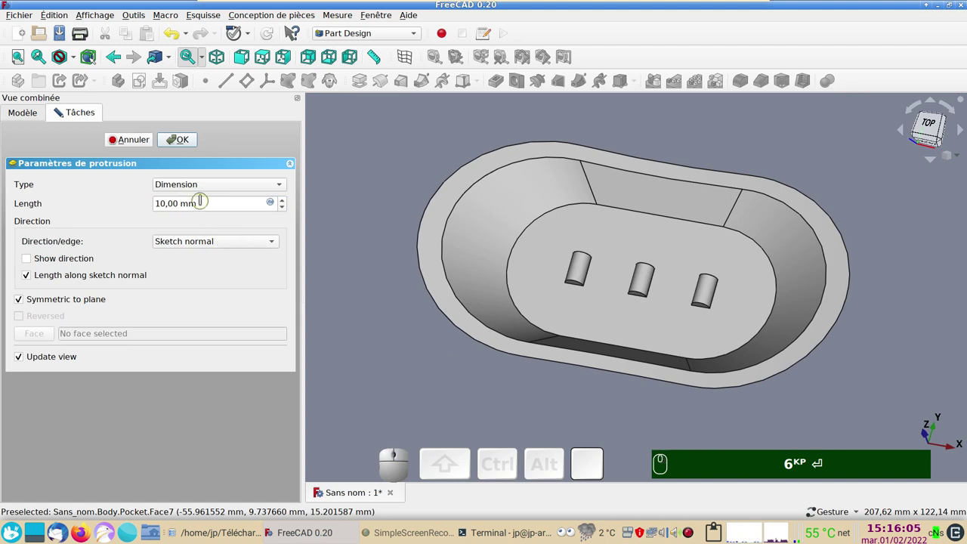
pyautogui.scroll(3)
pyautogui.scroll(3)
pyautogui.scroll(3)
pyautogui.scroll(3)
pyautogui.scroll(3)
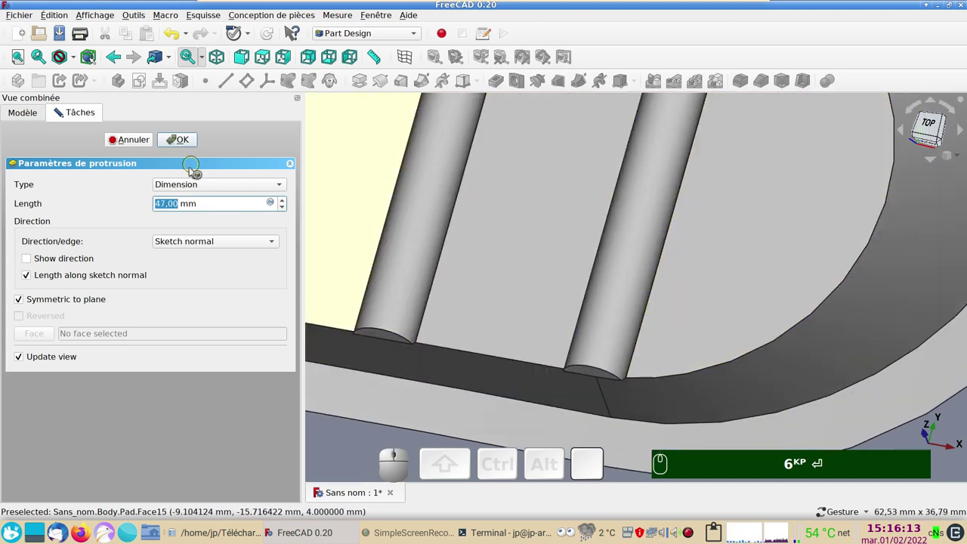
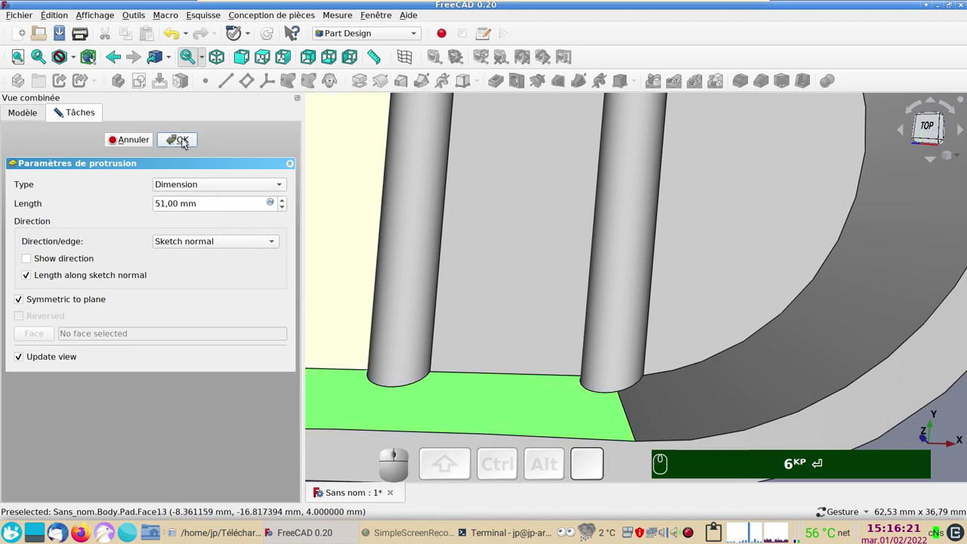
pyautogui.click(178, 143)
pyautogui.moveTo(532, 392); pyautogui.dragTo(541, 337)
pyautogui.scroll(-3)
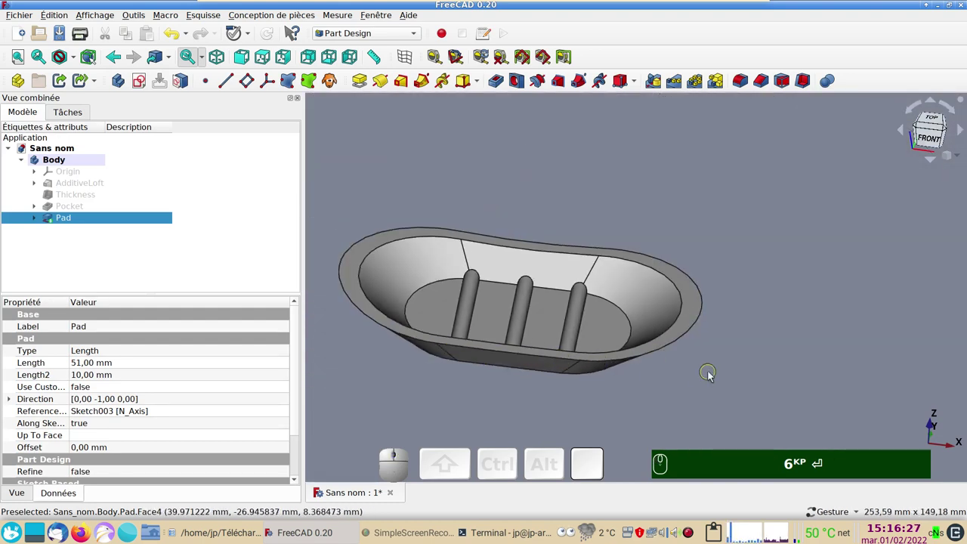
pyautogui.moveTo(720, 364); pyautogui.dragTo(749, 390)
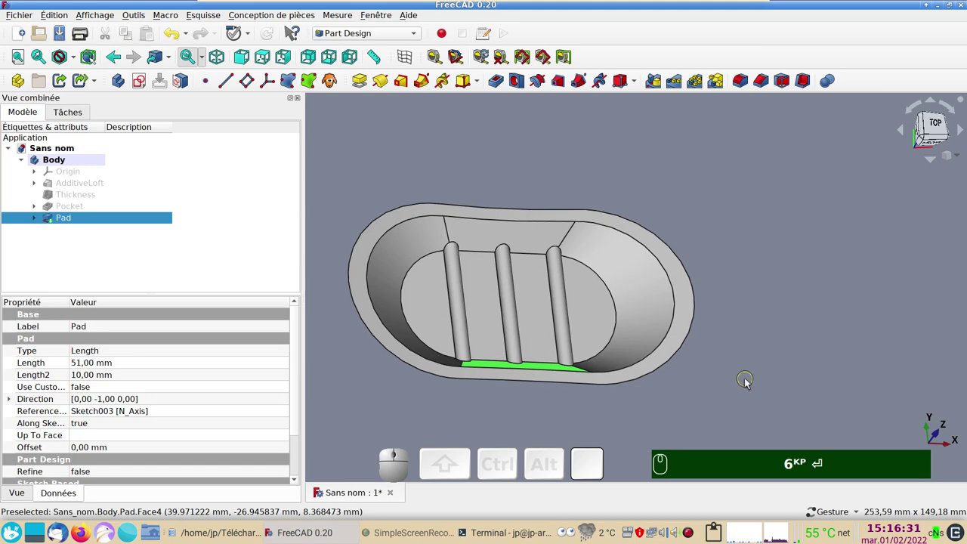
pyautogui.moveTo(746, 404); pyautogui.dragTo(660, 320)
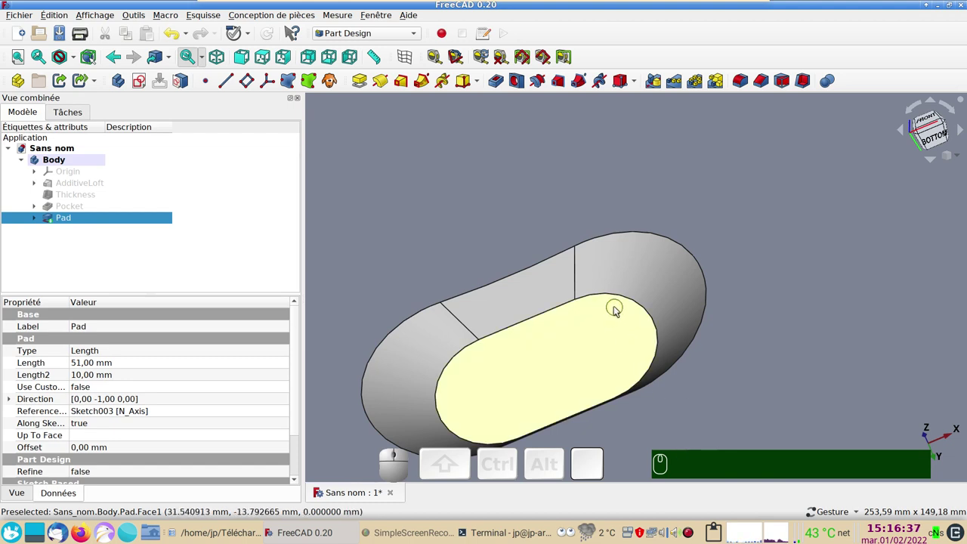
pyautogui.moveTo(808, 375); pyautogui.dragTo(660, 363)
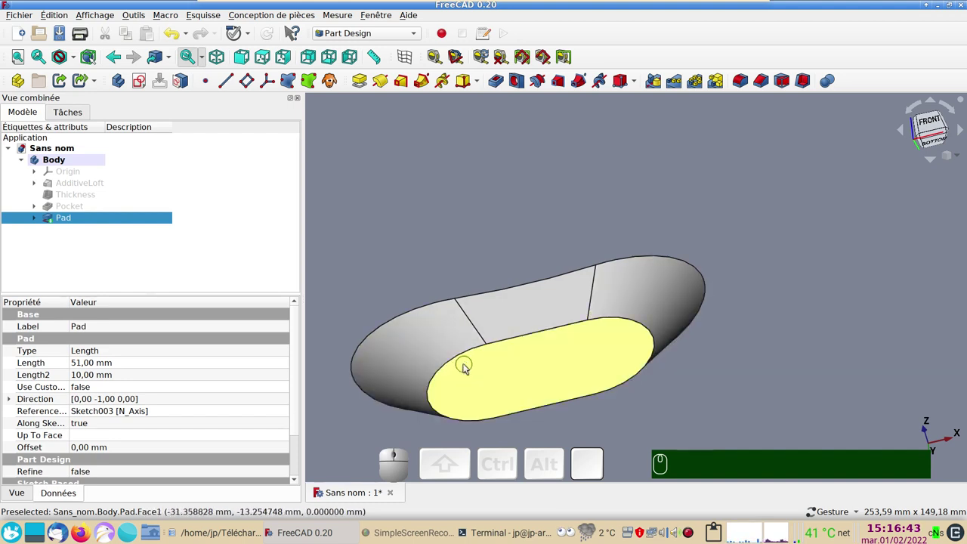
pyautogui.moveTo(715, 362); pyautogui.dragTo(545, 221)
pyautogui.click(144, 83)
# - Close and delete the stray empty sketch, then view the dish from directly above
pyautogui.scroll(-3)
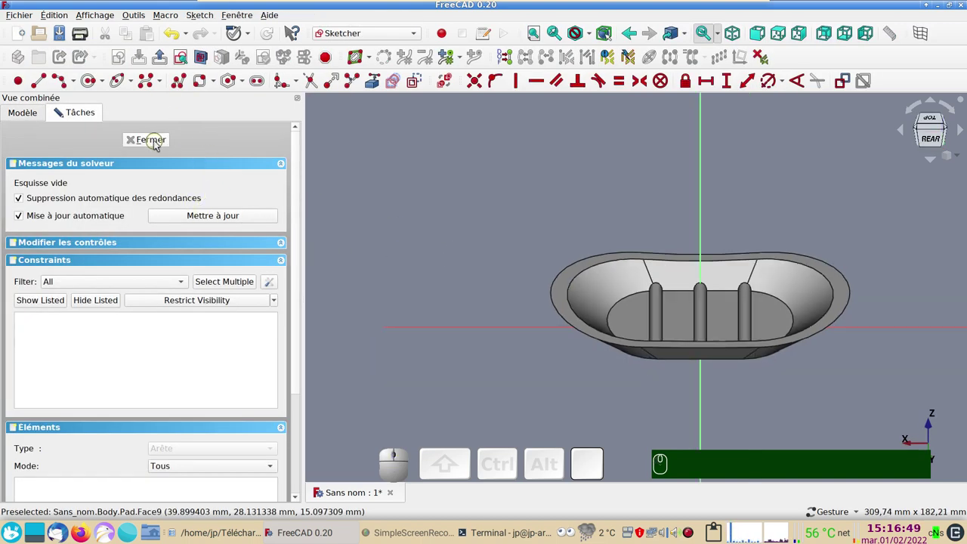
pyautogui.click(158, 142)
pyautogui.click(120, 231)
pyautogui.press('Delete')
pyautogui.moveTo(468, 214); pyautogui.dragTo(465, 230)
pyautogui.press('KP_2')
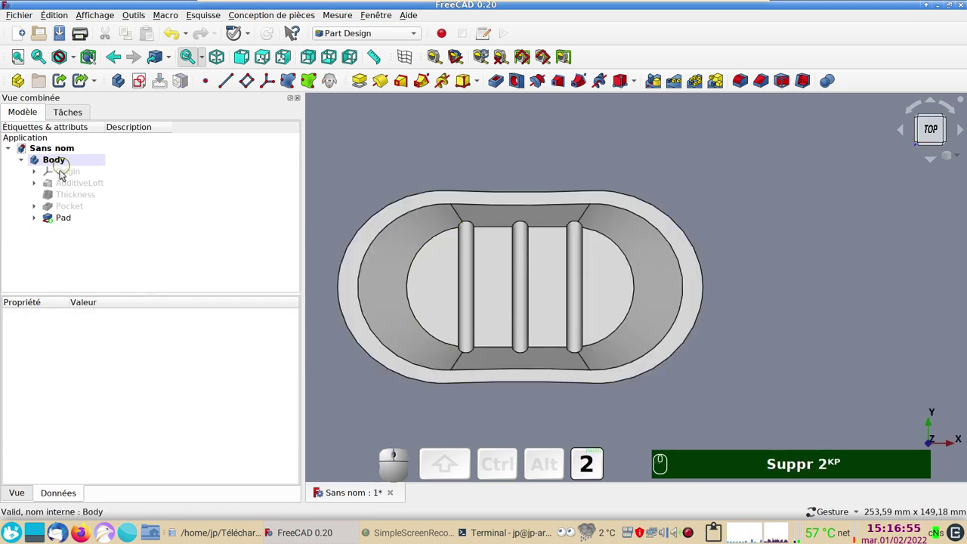
# - Start a new sketch on the body's XY plane with the dish shown as wireframe edges
pyautogui.click(140, 79)
pyautogui.click(82, 186)
pyautogui.click(181, 138)
pyautogui.middleClick(367, 150)
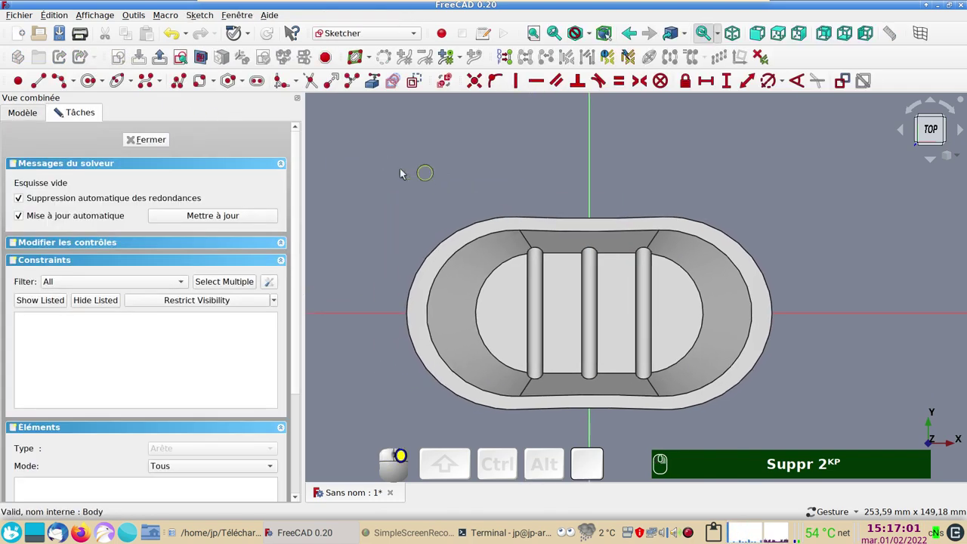
pyautogui.press('1')
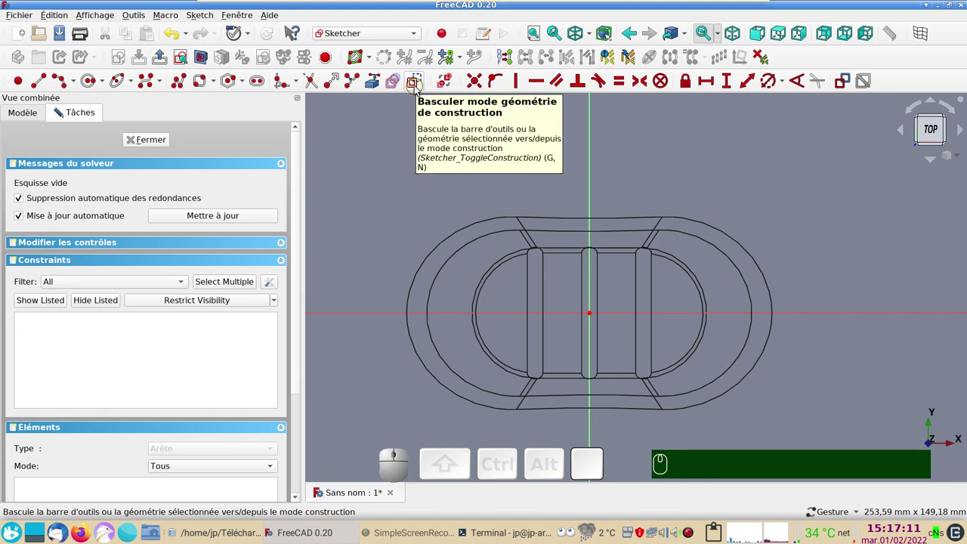
# - Draw a centred construction rectangle and constrain its width to 60 mm
pyautogui.click(418, 88)
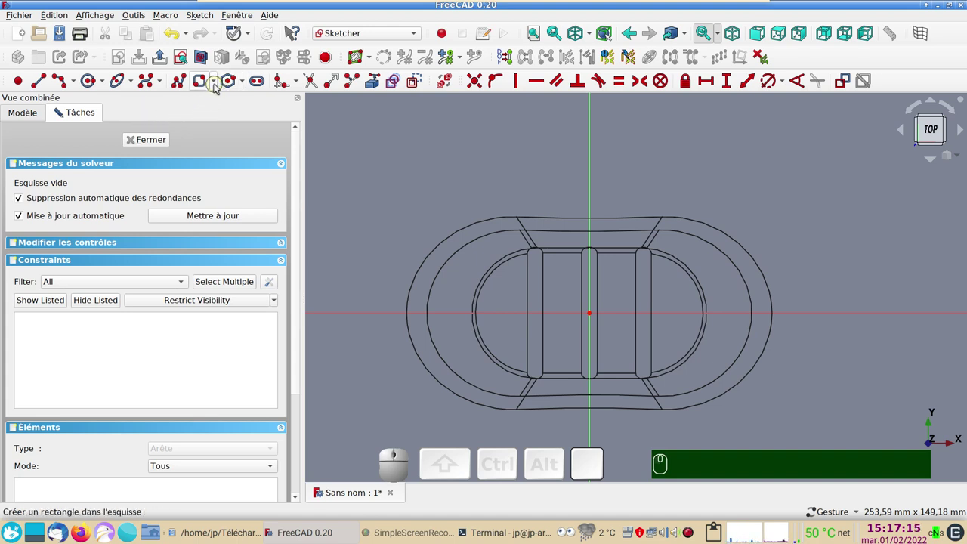
pyautogui.click(218, 85)
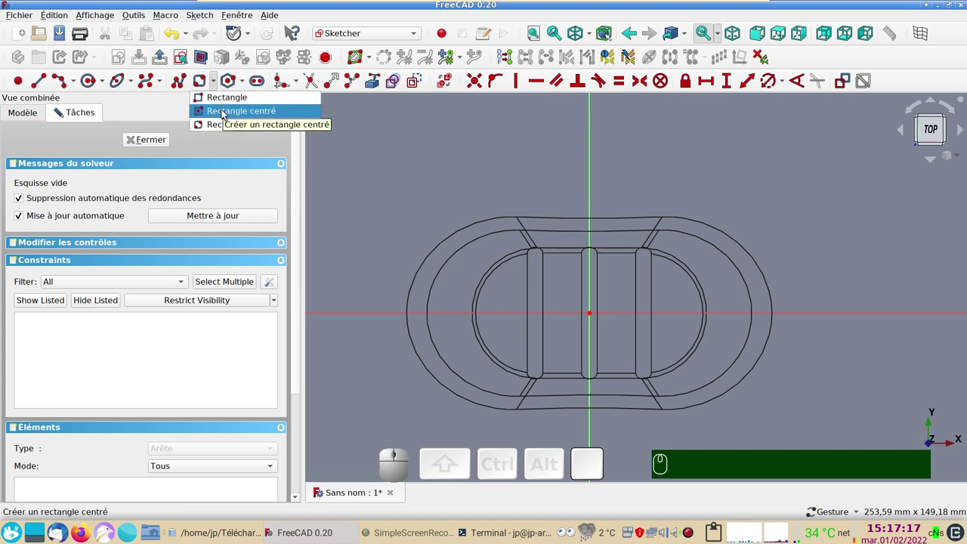
pyautogui.click(225, 112)
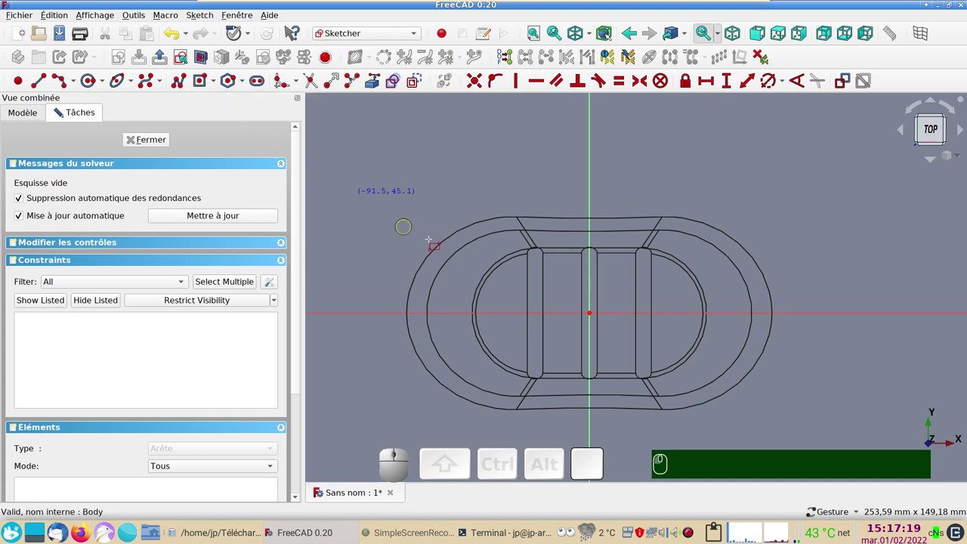
pyautogui.scroll(3)
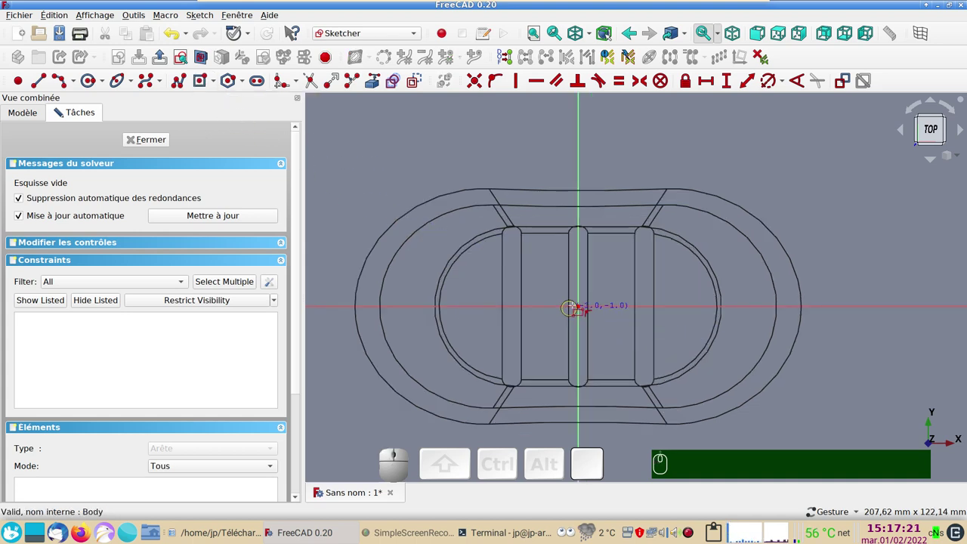
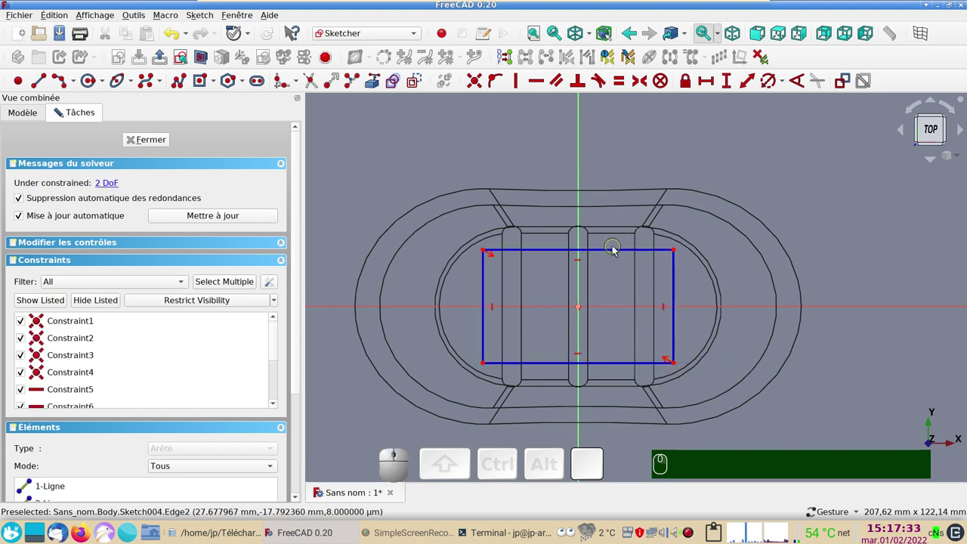
pyautogui.click(617, 251)
pyautogui.click(715, 87)
pyautogui.press('KP_6')
pyautogui.press('KP_0')
pyautogui.press('KP_Enter')
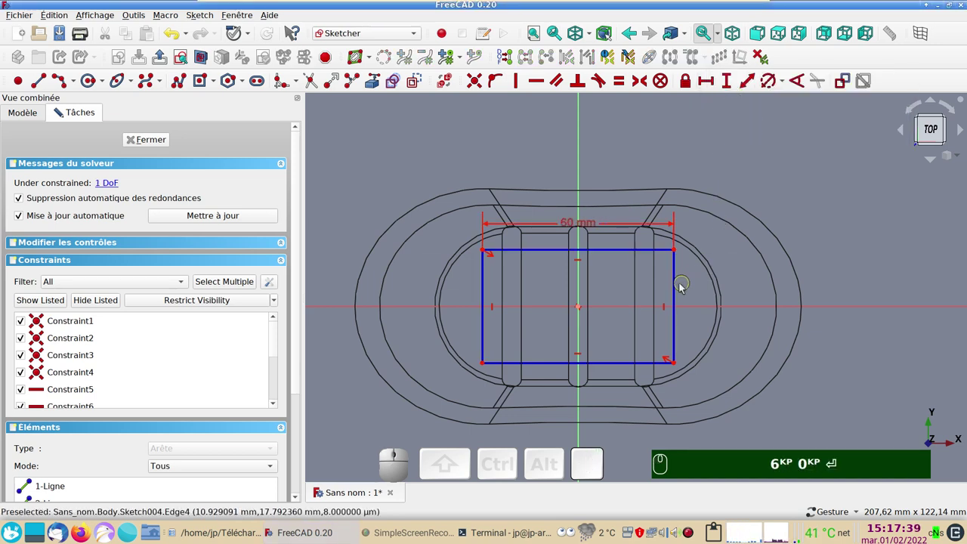
# - Constrain the rectangle's height to 35 mm, fully constraining the sketch
pyautogui.click(678, 292)
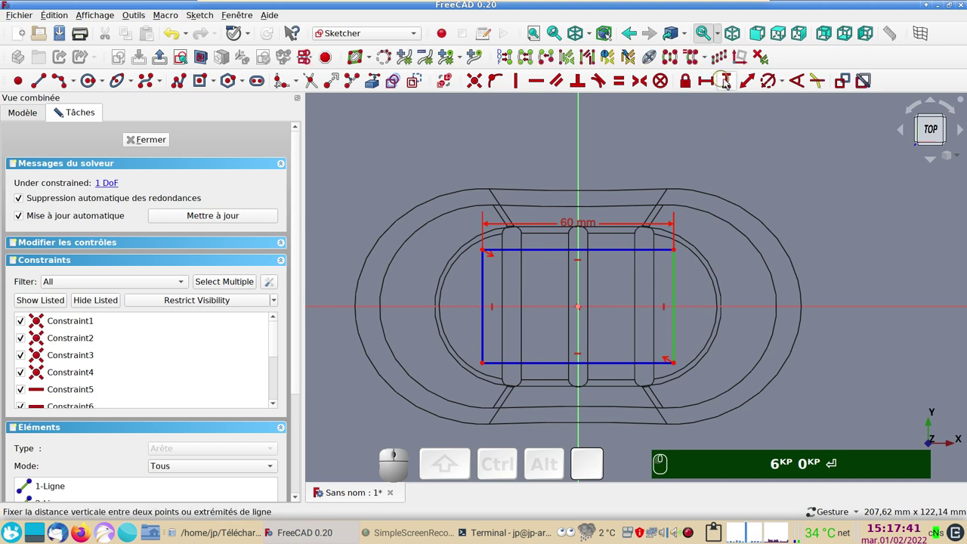
pyautogui.click(732, 82)
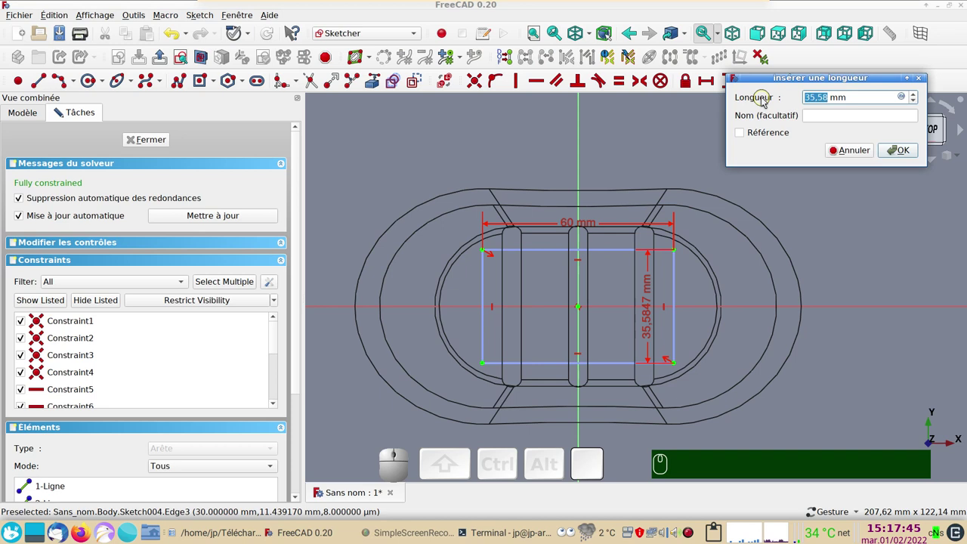
pyautogui.press('KP_3')
pyautogui.press('KP_5')
pyautogui.press('KP_Enter')
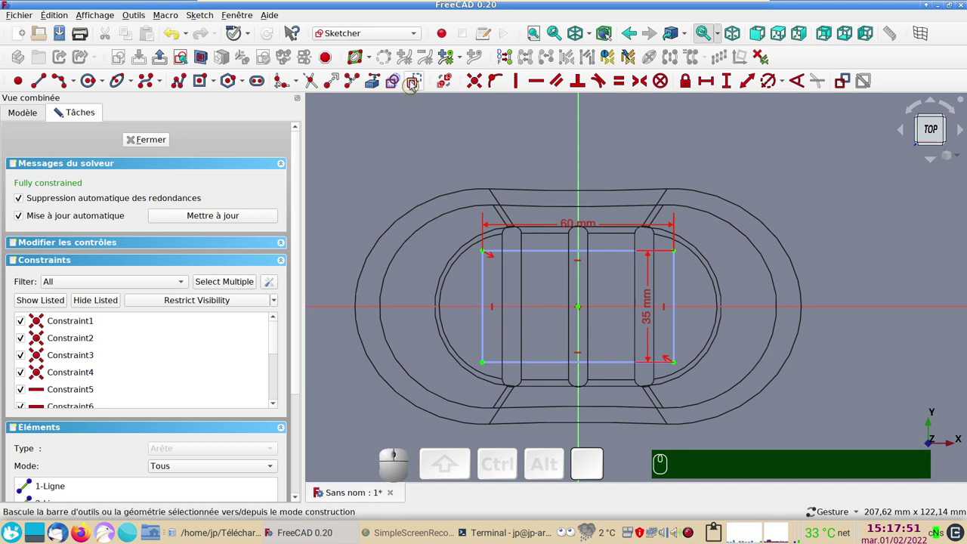
# - Place circles on the rectangle's corners, starting at the top-left
pyautogui.click(417, 79)
pyautogui.click(91, 80)
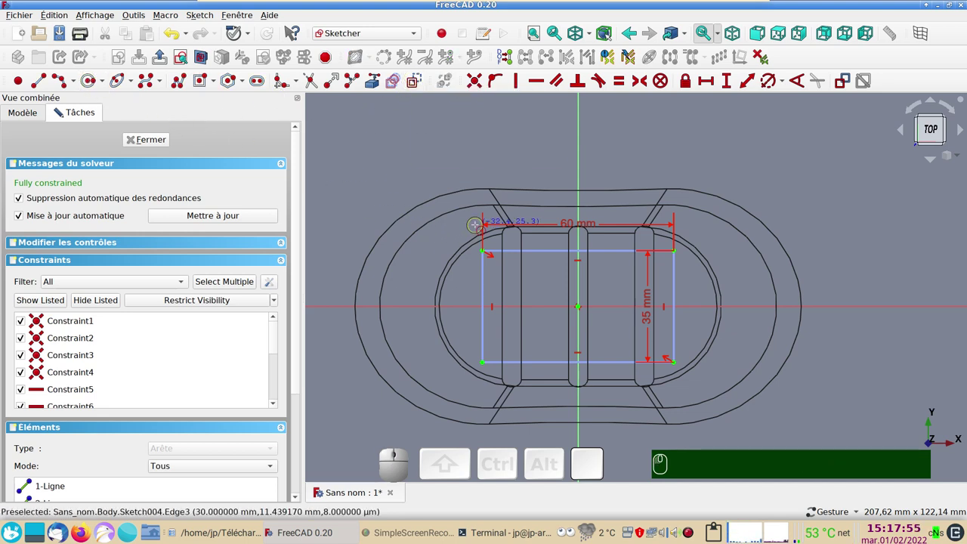
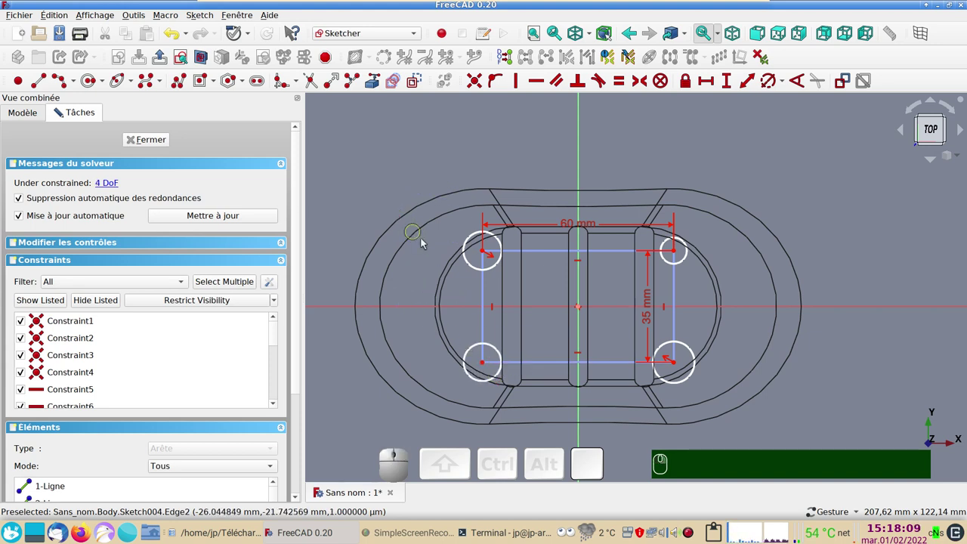
# - Give all four corner circles an equal 5 mm diameter
pyautogui.click(468, 262)
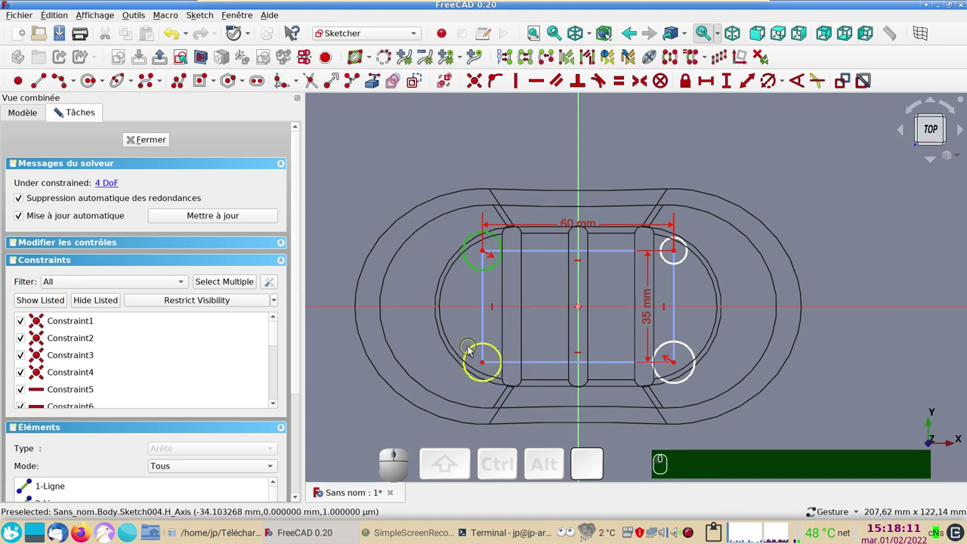
pyautogui.click(477, 354)
pyautogui.click(692, 353)
pyautogui.click(687, 265)
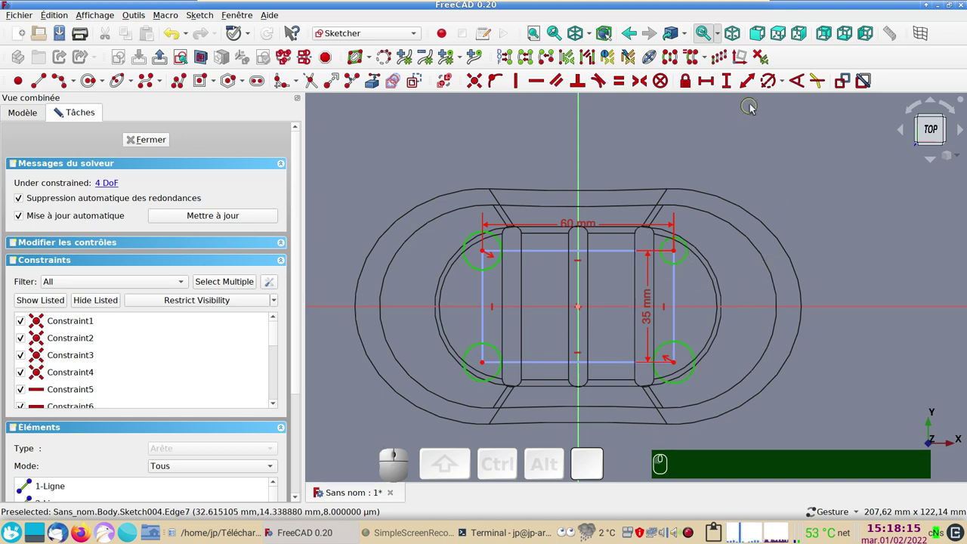
pyautogui.click(774, 87)
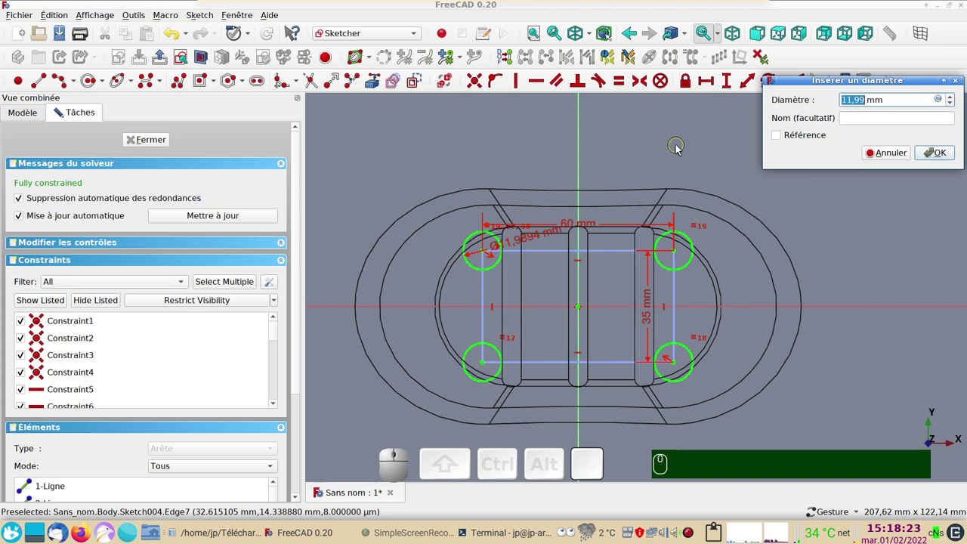
pyautogui.press('KP_5')
pyautogui.press('Return')
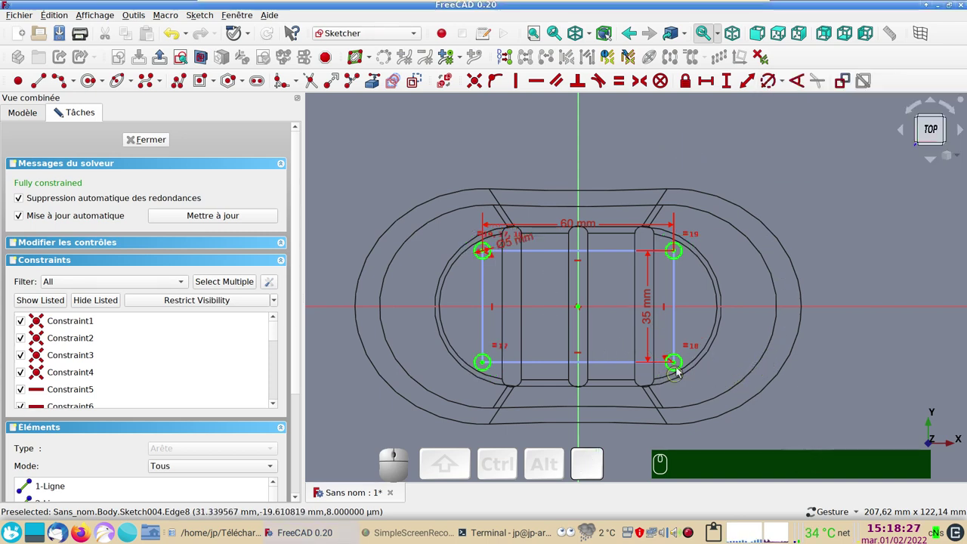
# - Close the corner-hole sketch and orbit the dish to inspect its underside
pyautogui.click(170, 140)
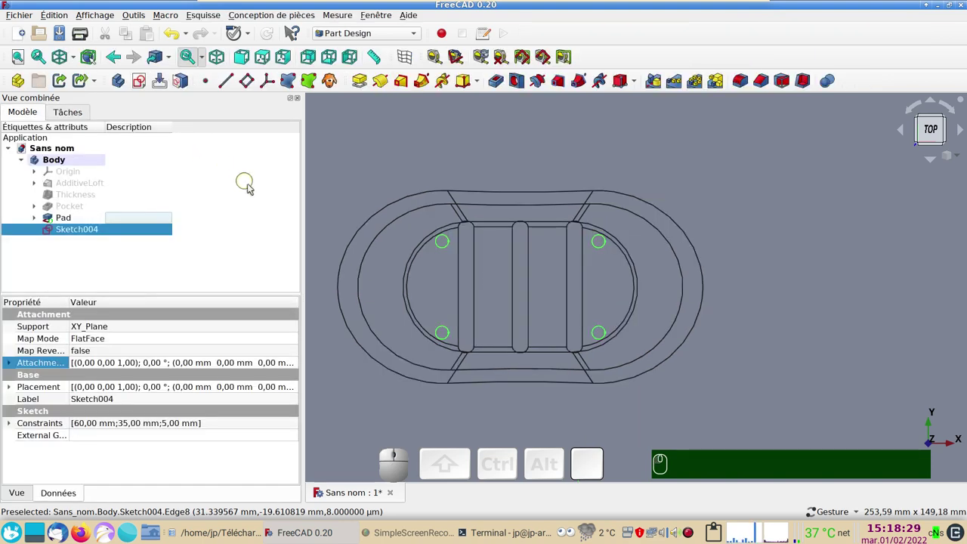
pyautogui.press('&')
pyautogui.moveTo(579, 353); pyautogui.dragTo(503, 255)
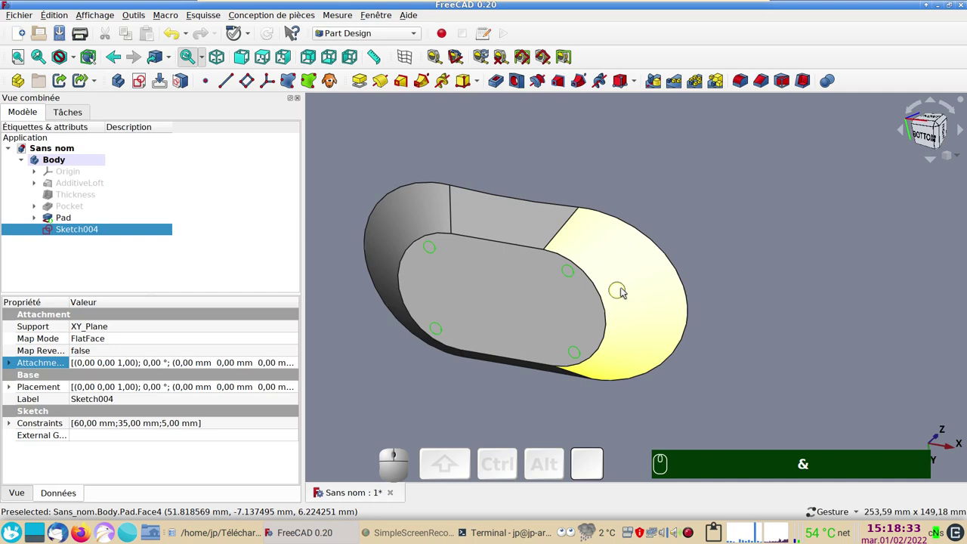
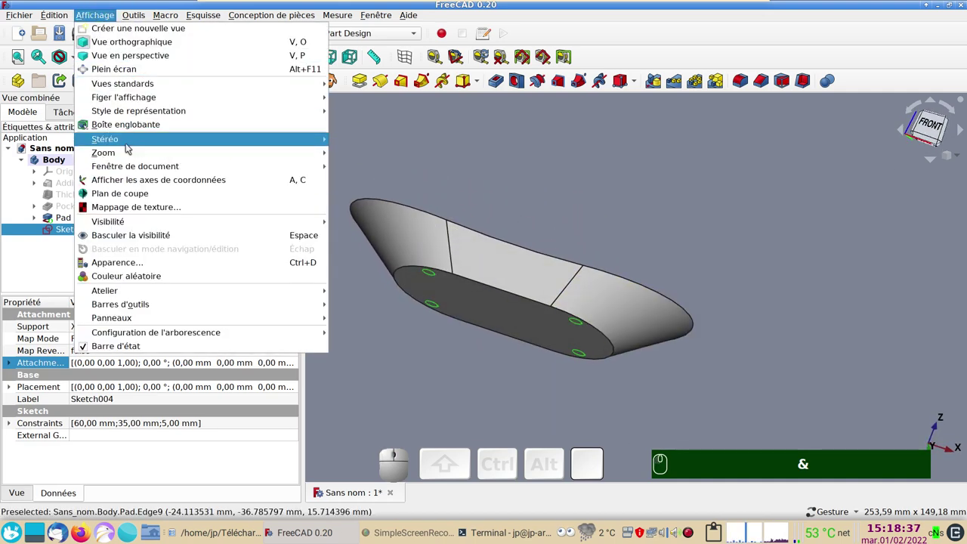
pyautogui.click(148, 182)
pyautogui.moveTo(567, 244); pyautogui.dragTo(534, 223)
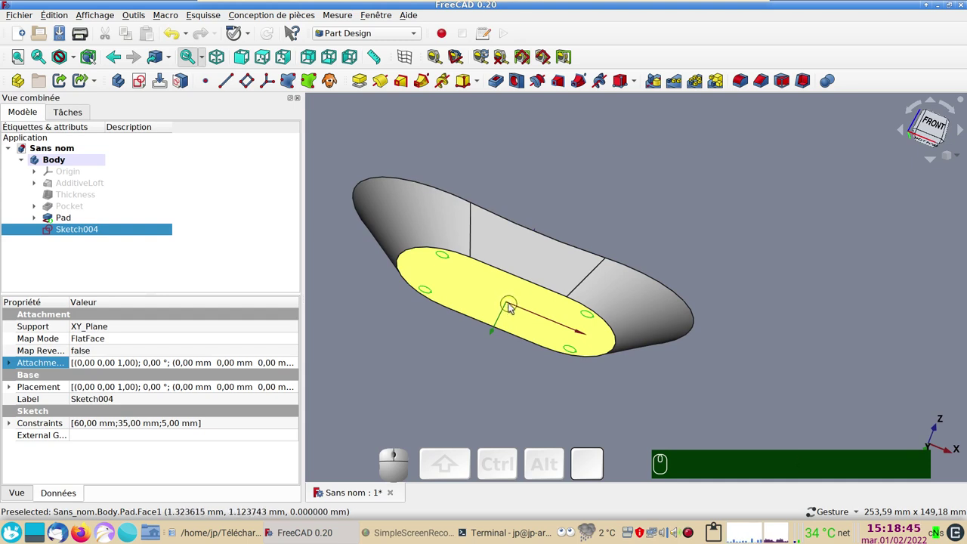
pyautogui.moveTo(553, 199); pyautogui.dragTo(562, 271)
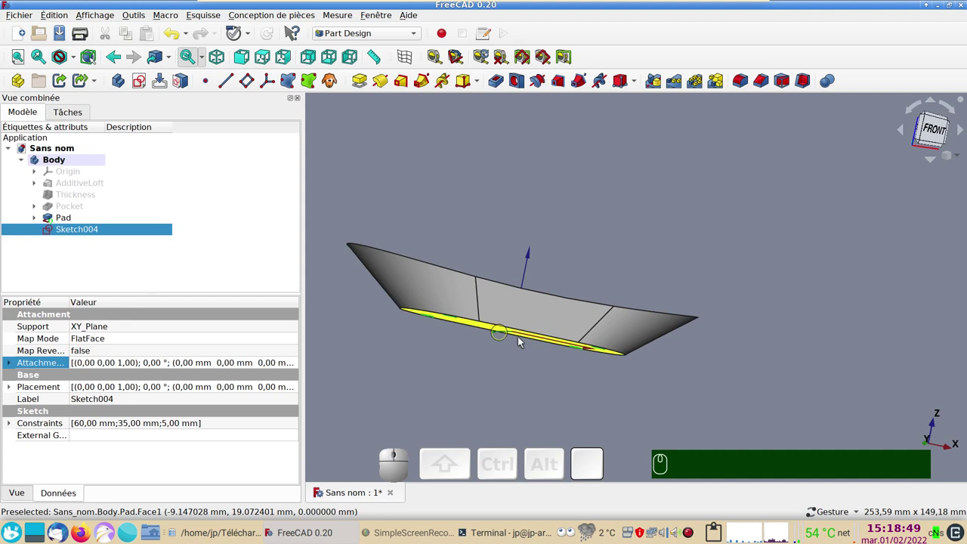
pyautogui.moveTo(681, 370); pyautogui.dragTo(598, 348)
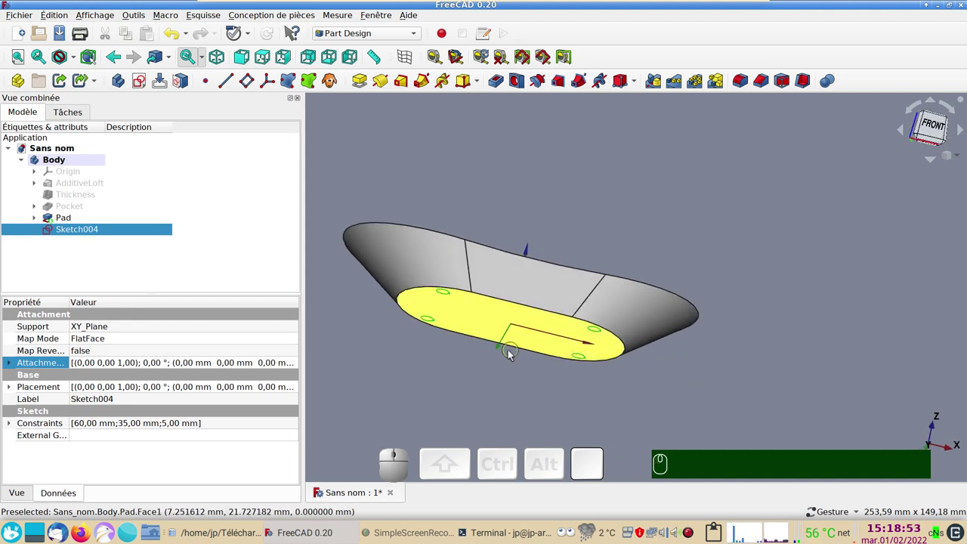
# - Select Sketch004 and turn the dish to face its flat base
pyautogui.click(102, 18)
pyautogui.click(133, 176)
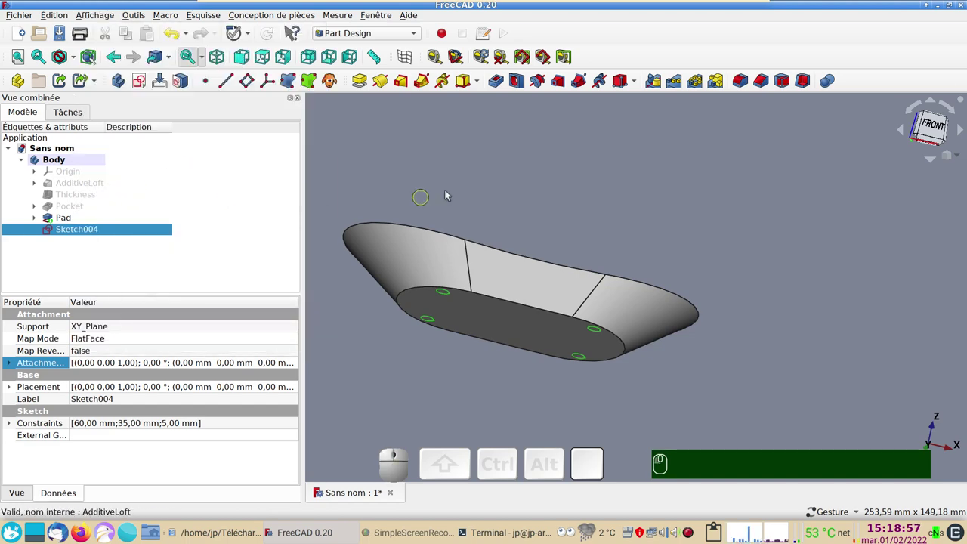
pyautogui.moveTo(586, 208); pyautogui.dragTo(257, 196)
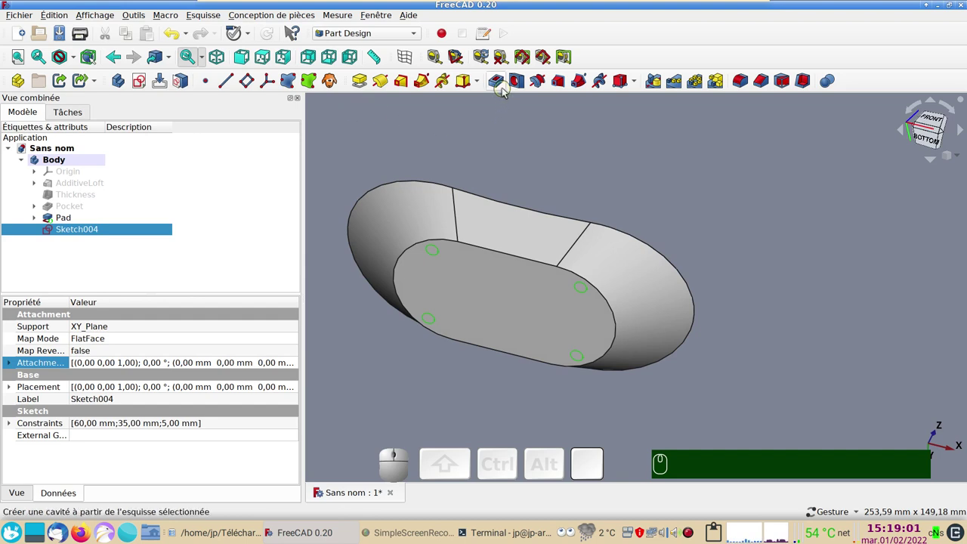
# - Pocket Sketch004 reversed 3 mm into the base as four corner holes
pyautogui.click(501, 82)
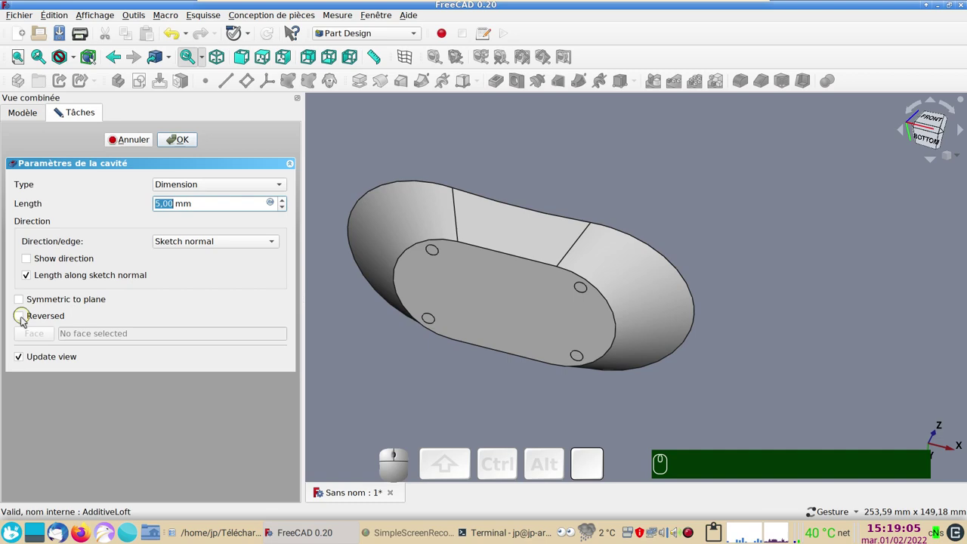
pyautogui.click(26, 319)
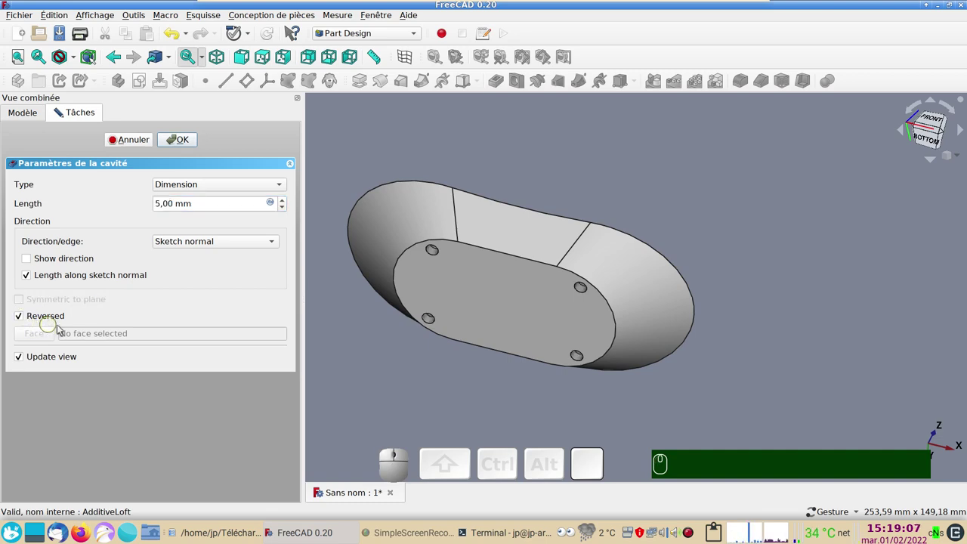
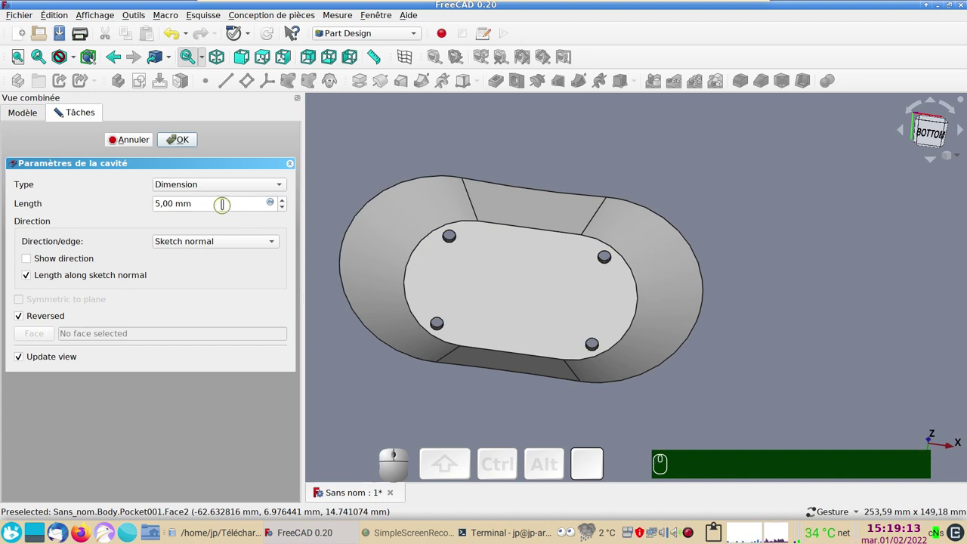
pyautogui.scroll(-3)
pyautogui.scroll(-3)
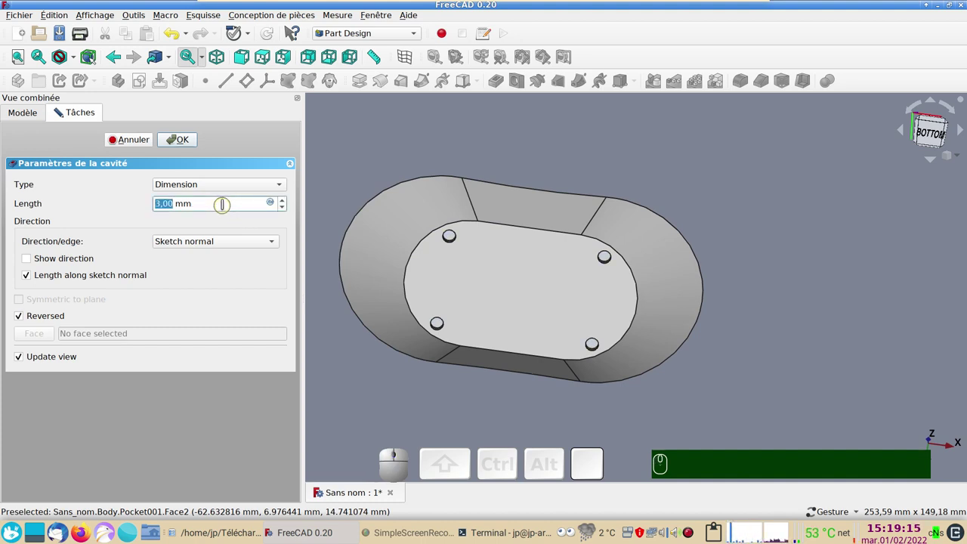
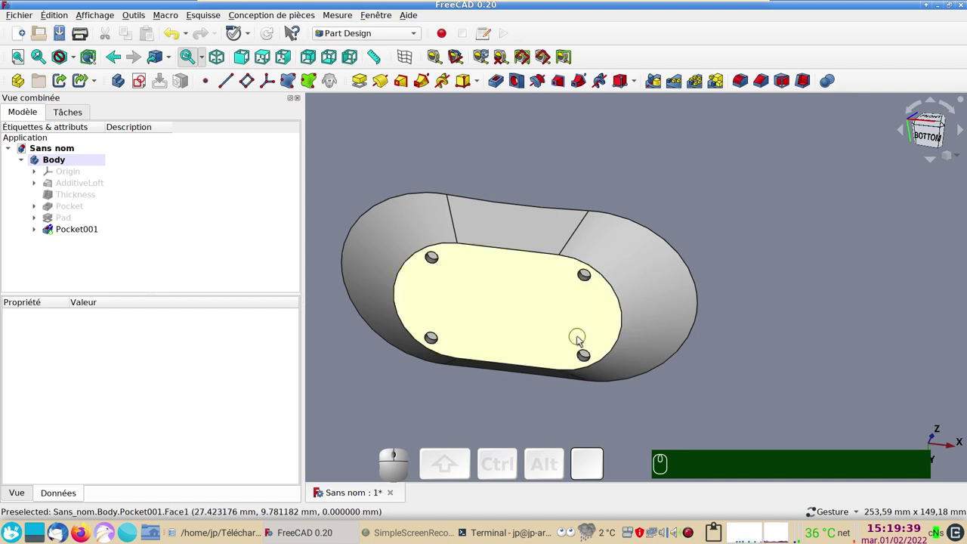
pyautogui.moveTo(545, 310); pyautogui.dragTo(541, 344)
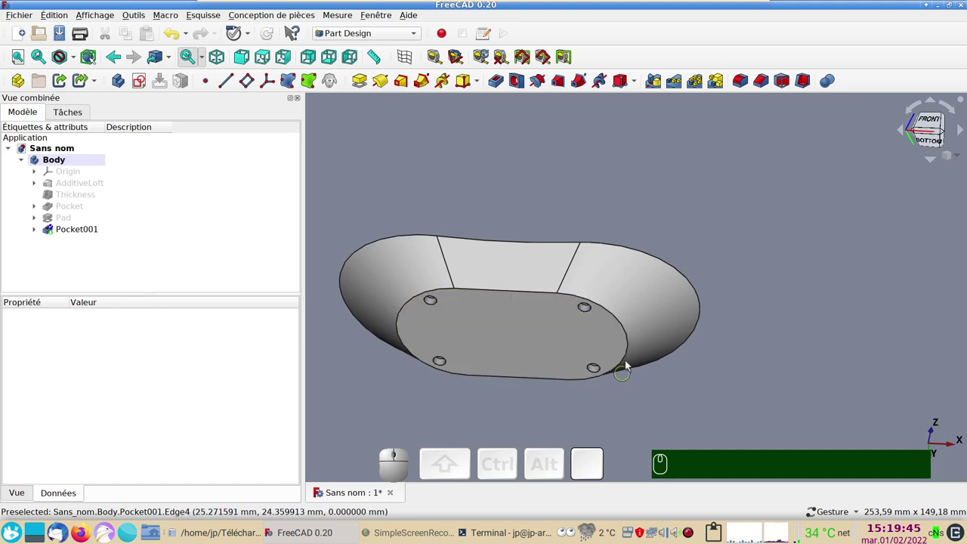
pyautogui.click(525, 229)
pyautogui.moveTo(544, 401); pyautogui.dragTo(455, 395)
pyautogui.moveTo(686, 381); pyautogui.dragTo(672, 419)
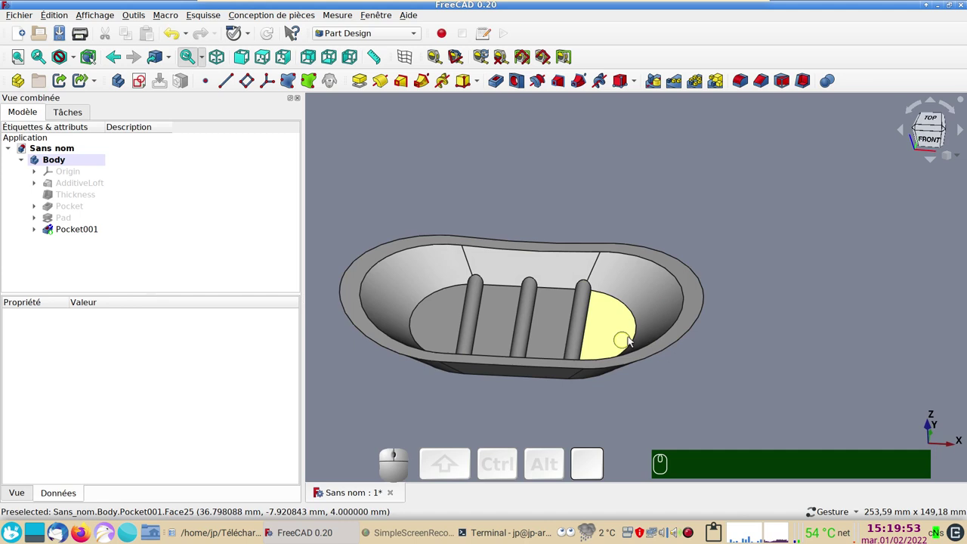
pyautogui.scroll(3)
pyautogui.scroll(-3)
pyautogui.moveTo(711, 373); pyautogui.dragTo(791, 371)
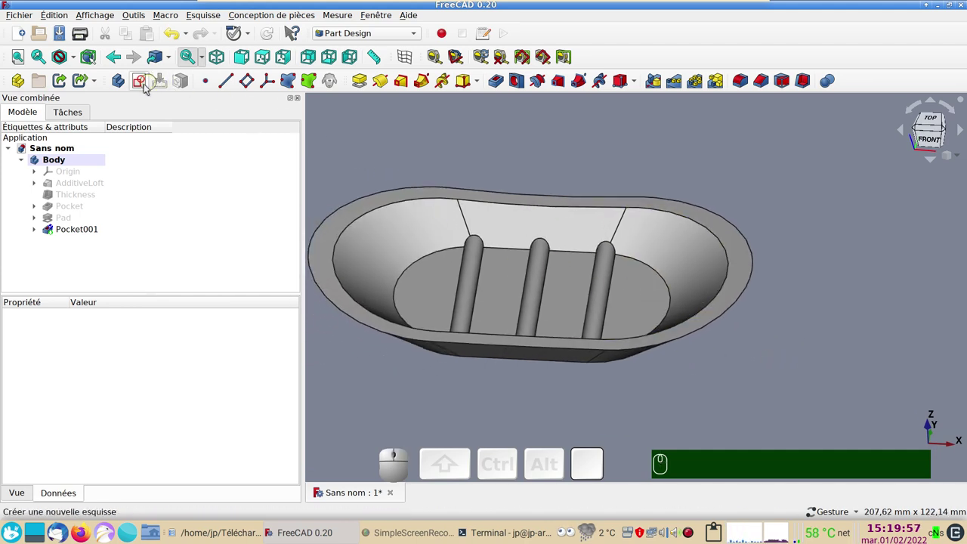
# - Create a new sketch on the XY_Plane and adjust the view of the dish from above
pyautogui.click(145, 84)
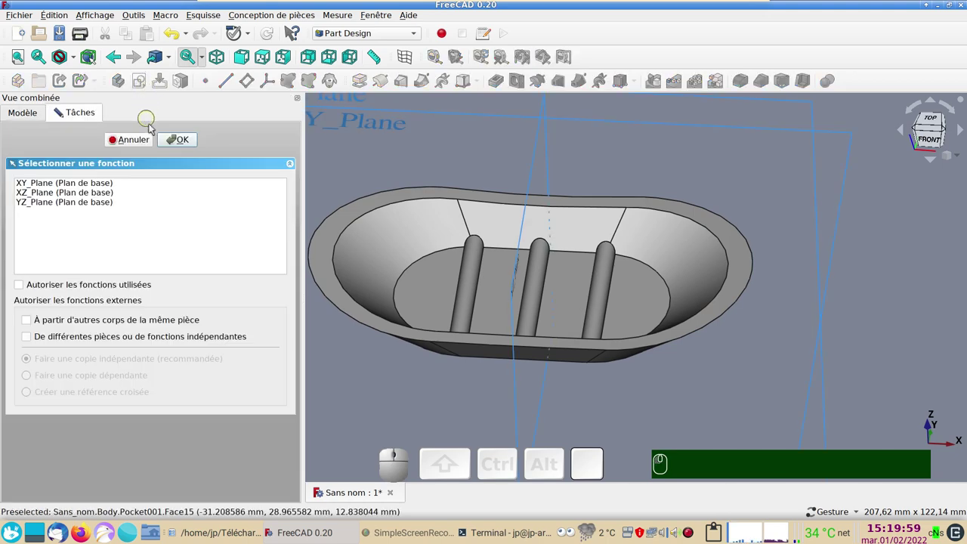
pyautogui.click(92, 181)
pyautogui.click(180, 142)
pyautogui.moveTo(403, 131); pyautogui.dragTo(329, 173)
pyautogui.click(466, 192)
pyautogui.press('&')
pyautogui.click(351, 173)
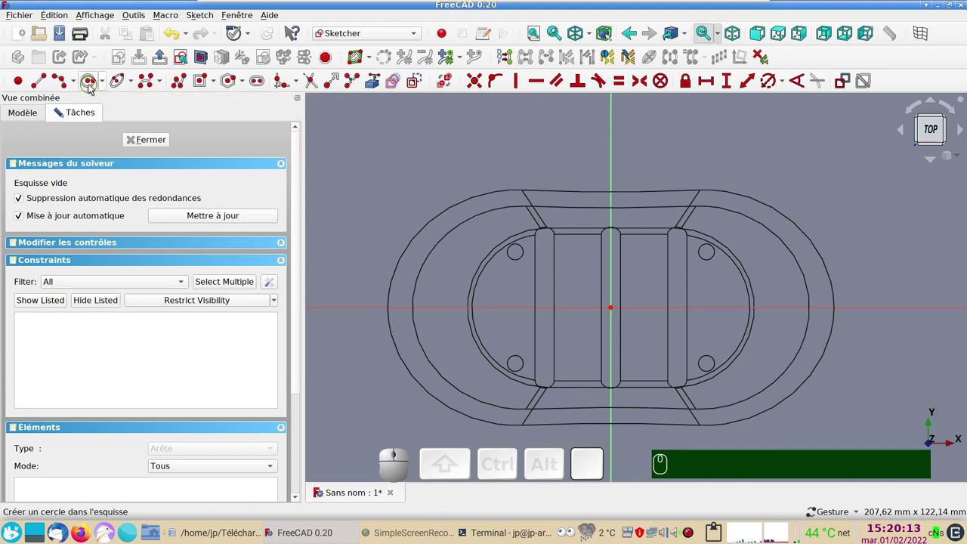
# - Draw four circles on the horizontal axis and select the two inner centres with the vertical axis
pyautogui.click(91, 82)
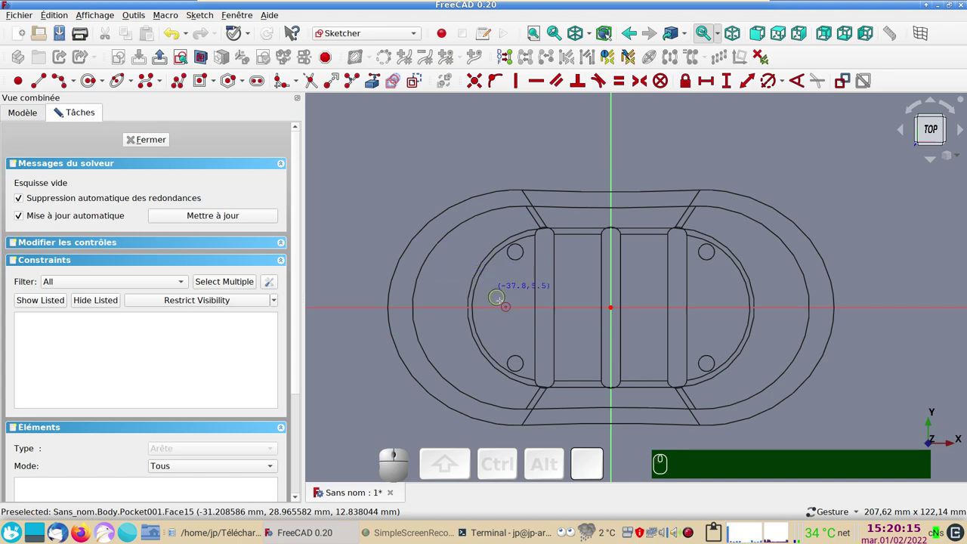
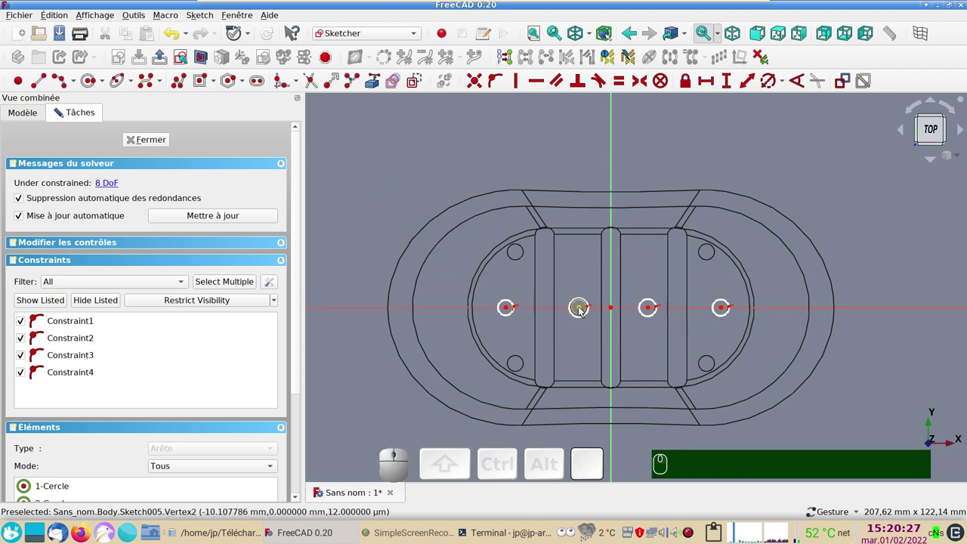
pyautogui.click(582, 310)
pyautogui.click(649, 309)
pyautogui.click(615, 332)
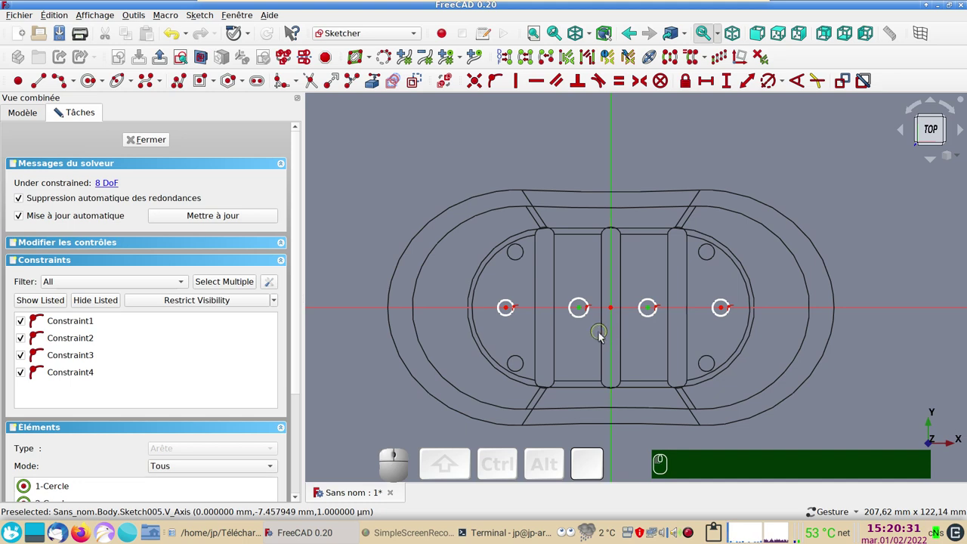
# - Make the inner pair and the outer pair of circles symmetric about the vertical axis
pyautogui.press('s')
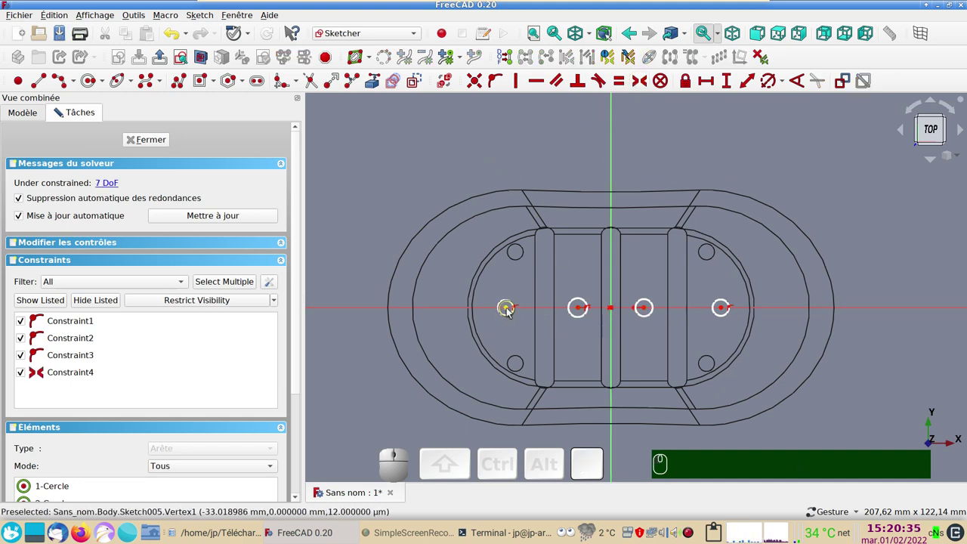
pyautogui.click(511, 312)
pyautogui.click(725, 311)
pyautogui.click(615, 274)
pyautogui.press('s')
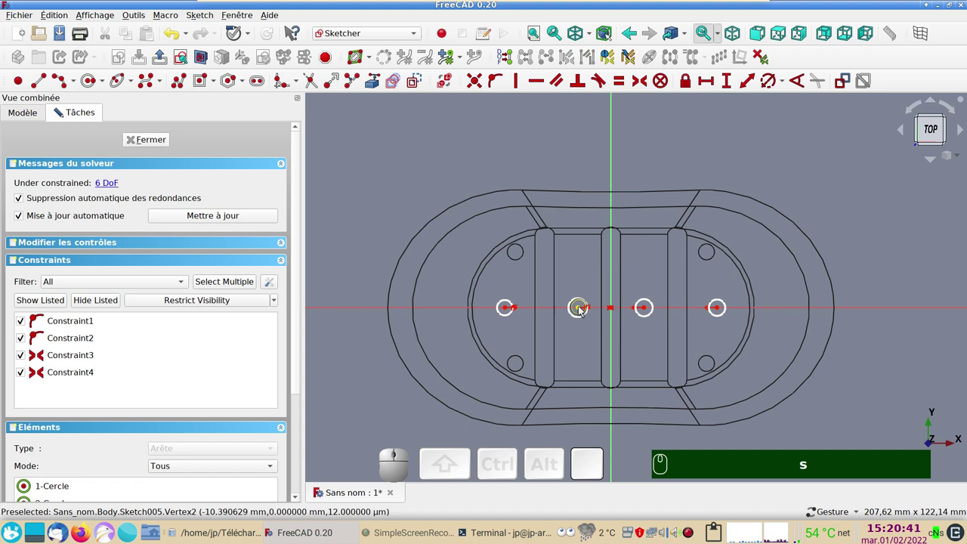
# - Set a 20 mm horizontal distance between the two inner hole centres
pyautogui.click(583, 311)
pyautogui.click(648, 312)
pyautogui.click(715, 86)
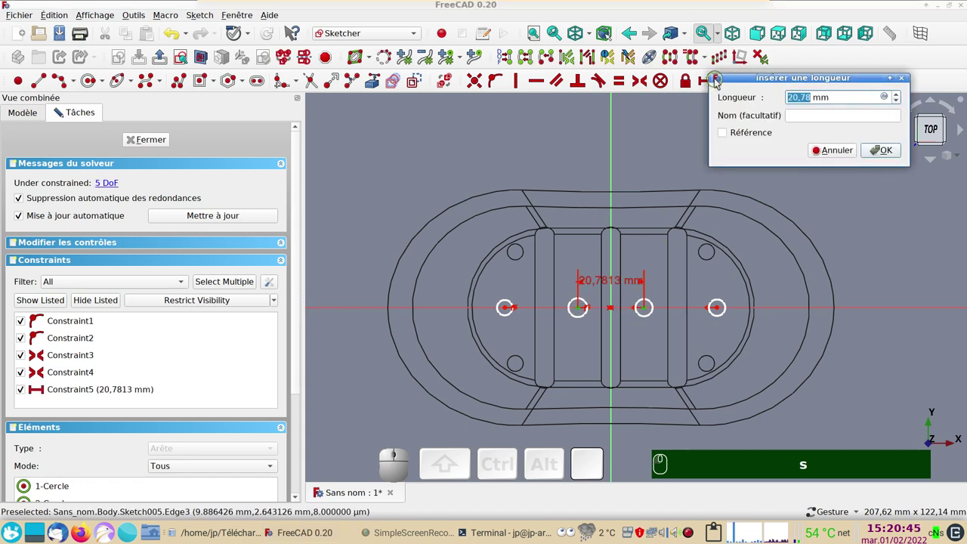
pyautogui.press('KP_2')
pyautogui.press('KP_0')
pyautogui.press('Return')
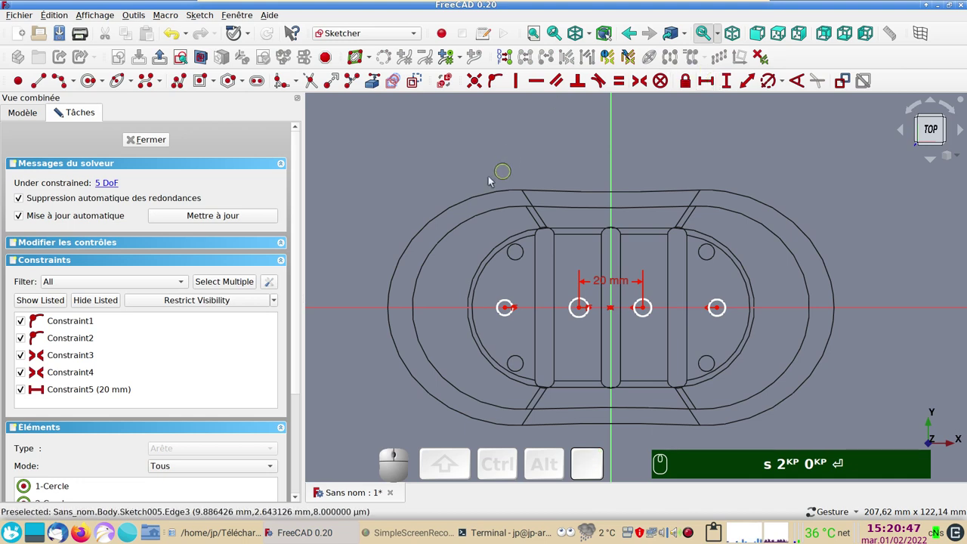
# - Set a 20 mm horizontal distance between the left outer and inner hole centres
pyautogui.moveTo(508, 309); pyautogui.dragTo(524, 328)
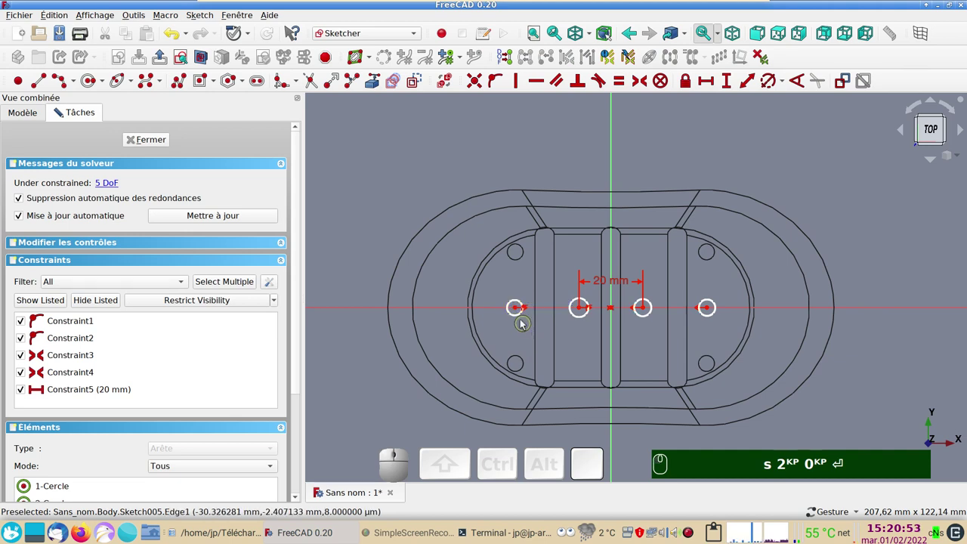
pyautogui.click(518, 311)
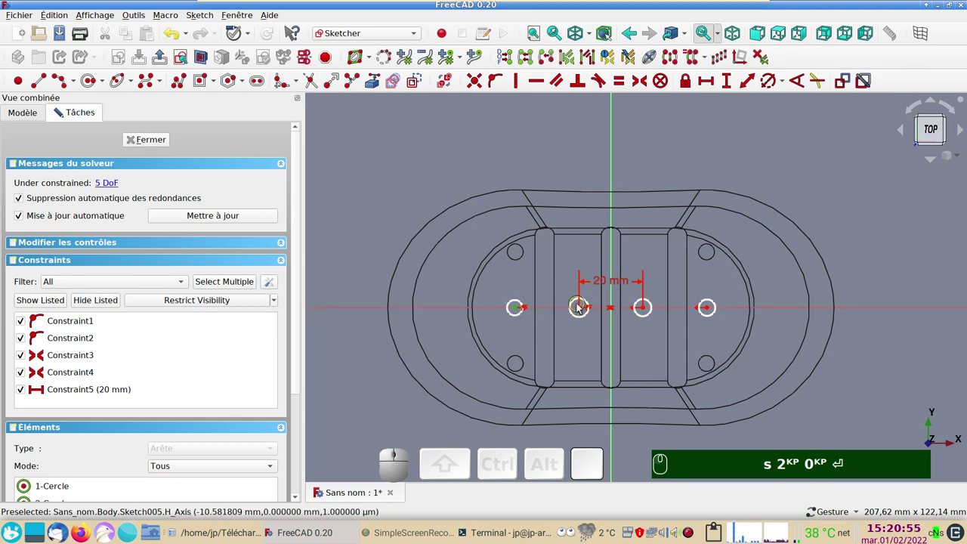
pyautogui.click(583, 311)
pyautogui.click(711, 81)
pyautogui.press('KP_2')
pyautogui.press('KP_0')
pyautogui.press('Return')
pyautogui.write('s')
pyautogui.press('KP_2')
pyautogui.press('KP_0')
pyautogui.press('Return')
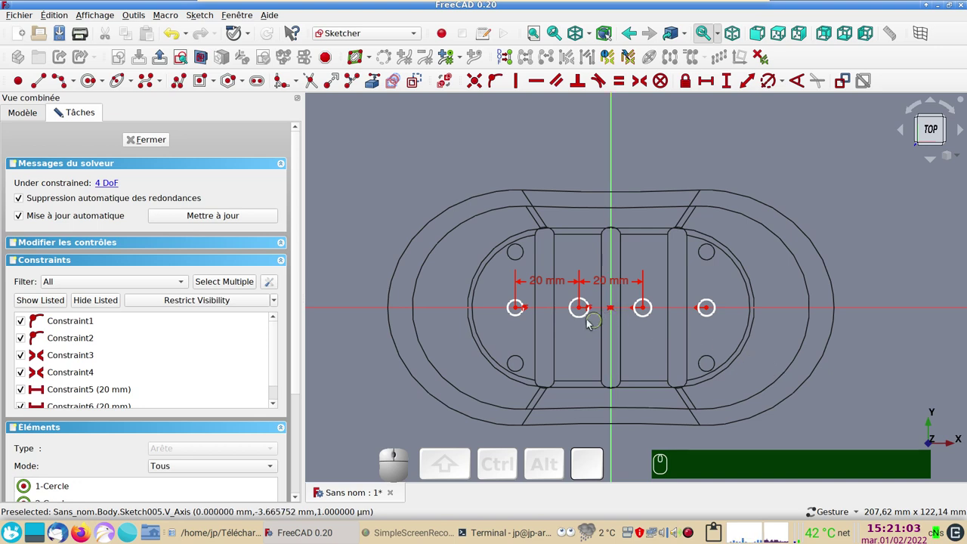
# - Make all four circles equal with a 5 mm diameter and close the fully constrained sketch
pyautogui.click(521, 317)
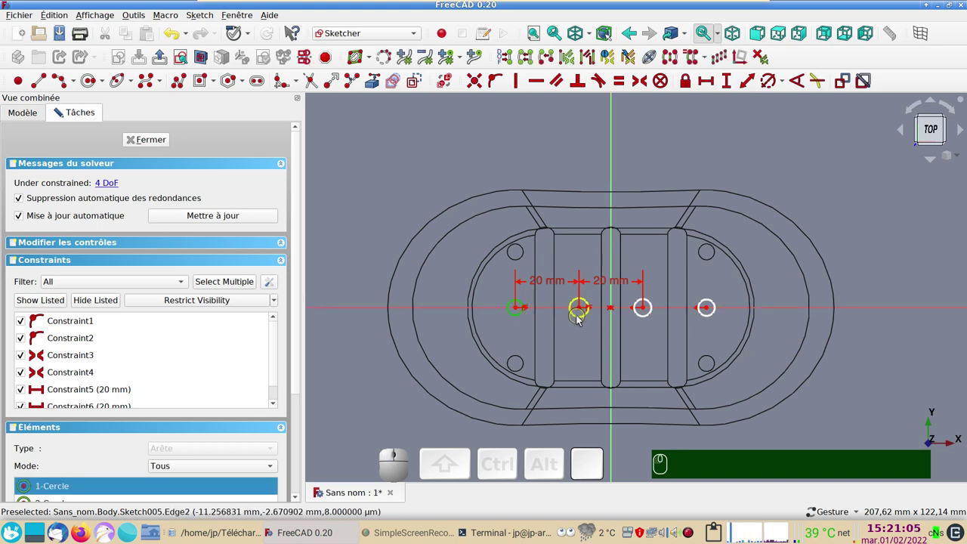
pyautogui.click(580, 320)
pyautogui.click(650, 315)
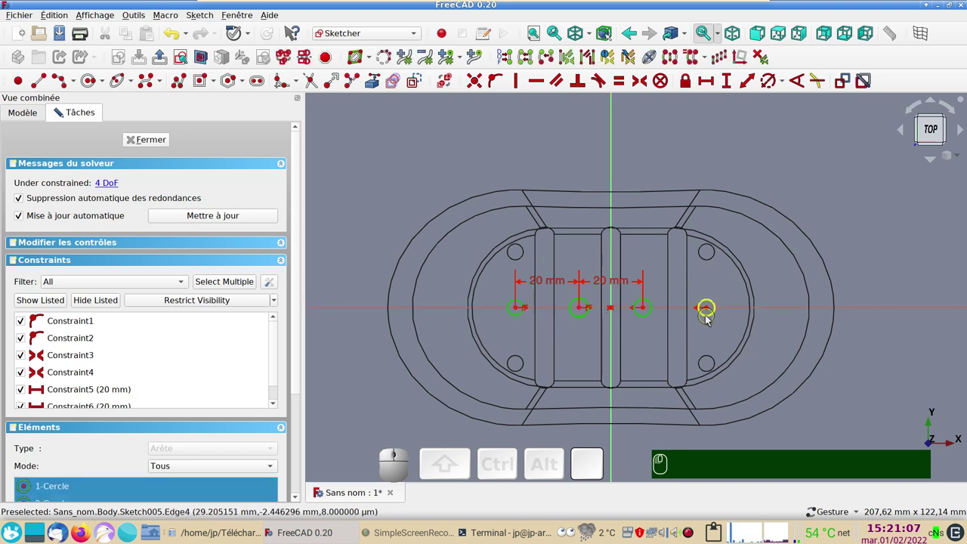
pyautogui.click(709, 320)
pyautogui.click(770, 85)
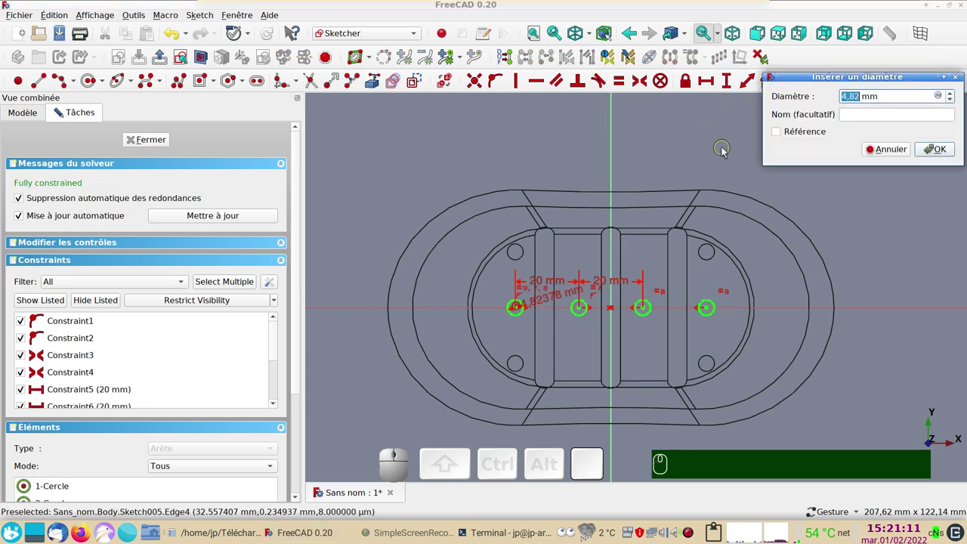
pyautogui.press('KP_5')
pyautogui.press('KP_Enter')
pyautogui.press('Return')
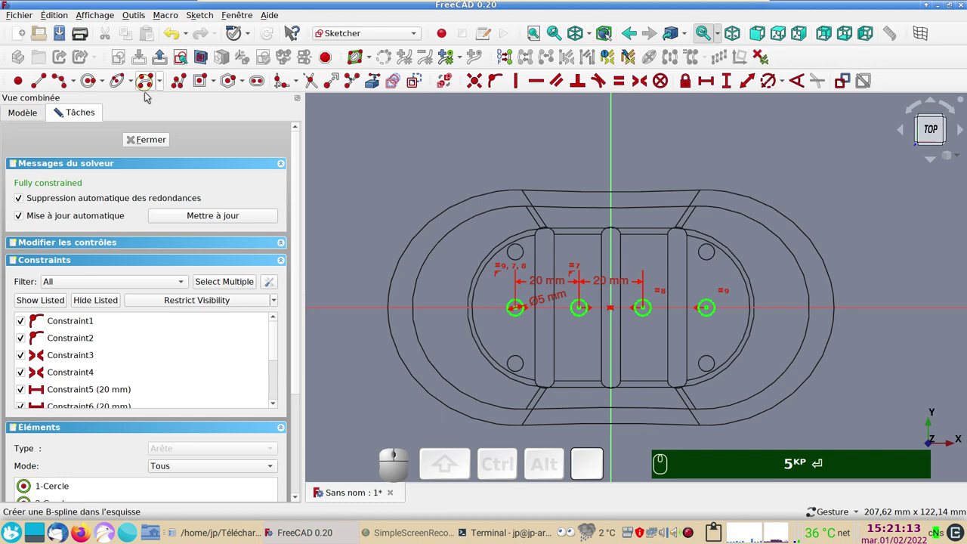
pyautogui.click(157, 139)
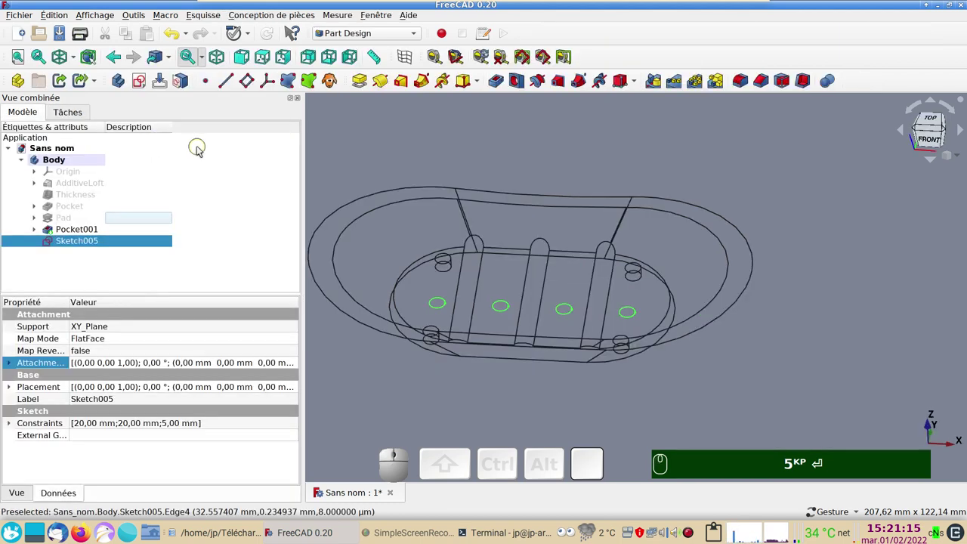
# - Start a Pocket from the hole sketch, reversed, with type Through all
pyautogui.press('&')
pyautogui.moveTo(556, 428); pyautogui.dragTo(470, 239)
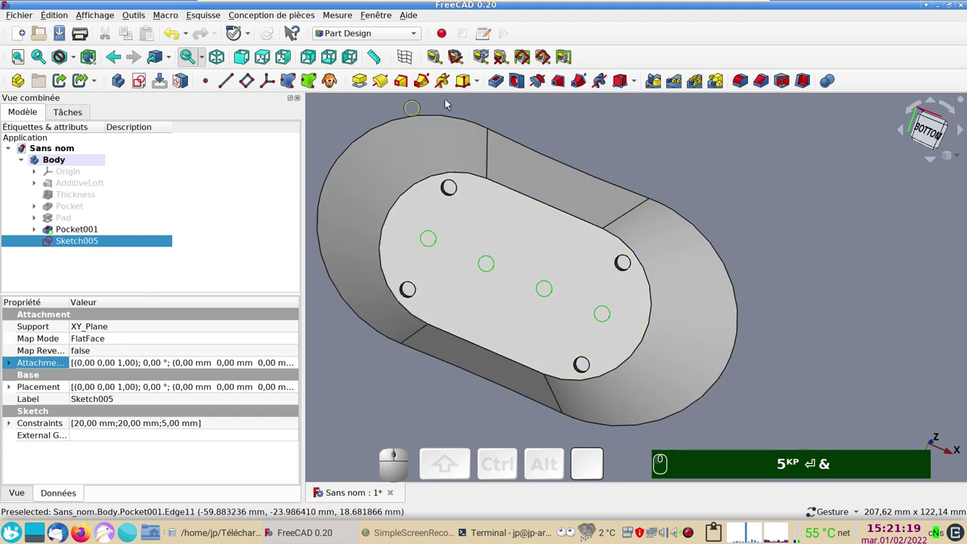
pyautogui.click(503, 83)
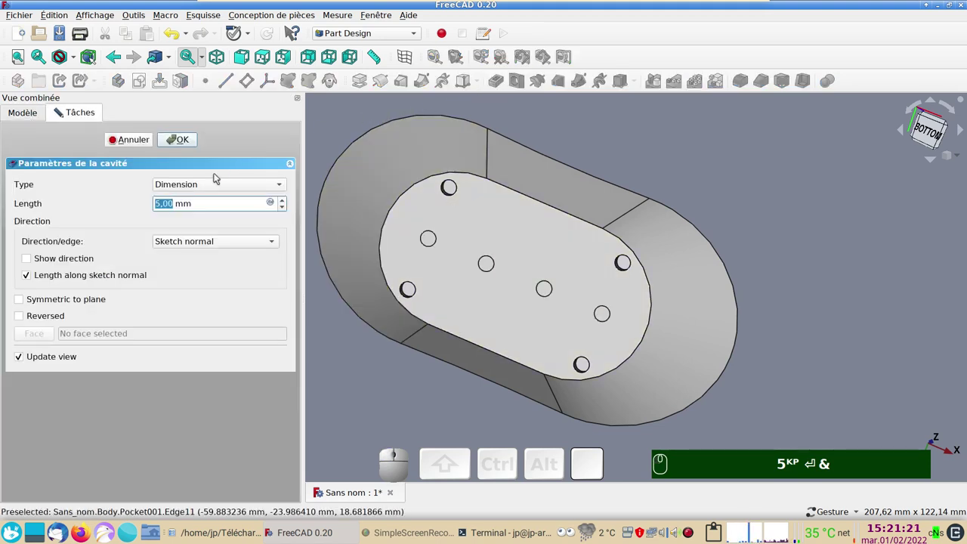
pyautogui.click(44, 314)
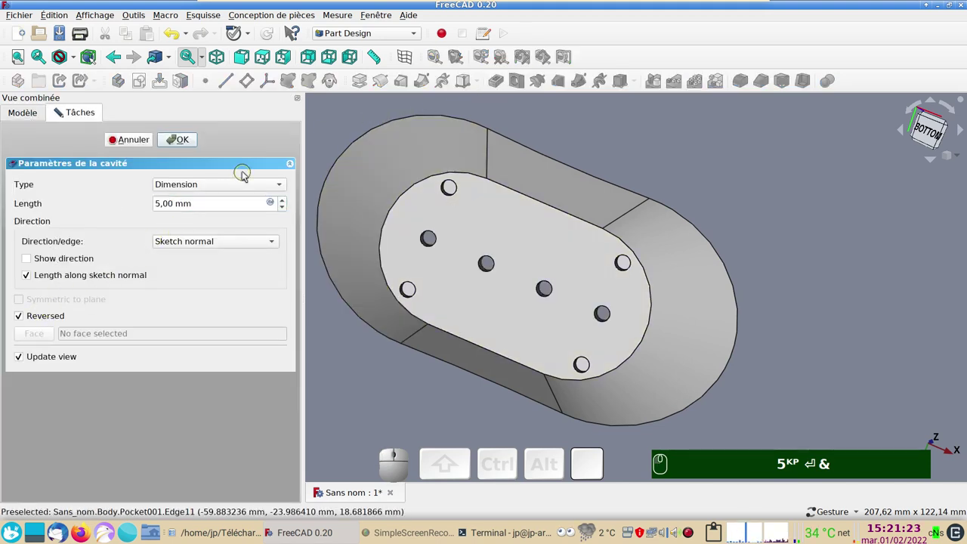
pyautogui.click(243, 180)
pyautogui.click(228, 200)
# - Confirm Pocket002 cutting the four drain holes through the base and select the dish body
pyautogui.moveTo(593, 214); pyautogui.dragTo(180, 168)
pyautogui.click(177, 143)
pyautogui.scroll(-3)
pyautogui.moveTo(470, 360); pyautogui.dragTo(549, 312)
pyautogui.click(546, 306)
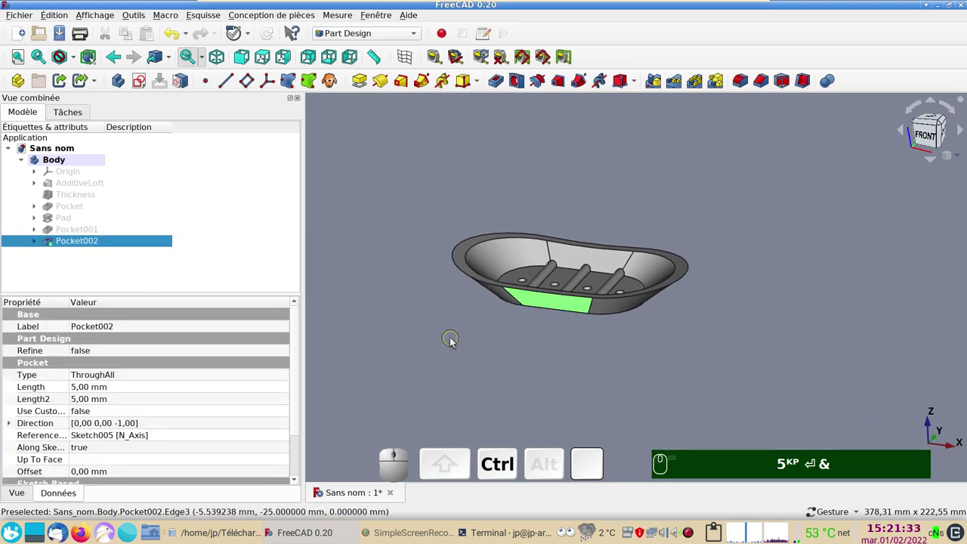
# - Set the dish's shape colour to purple (#aa55ff) in its Display properties
pyautogui.press('ctrl+d')
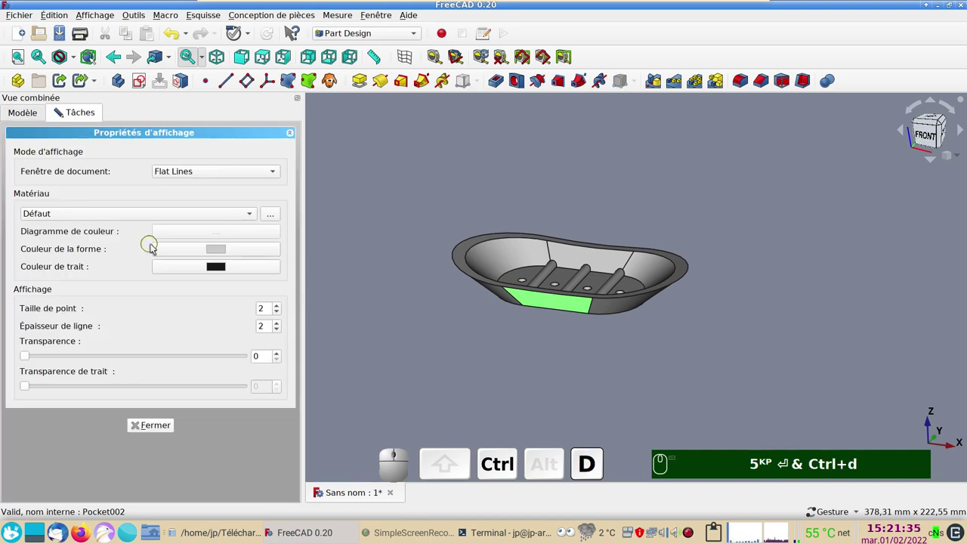
pyautogui.click(216, 248)
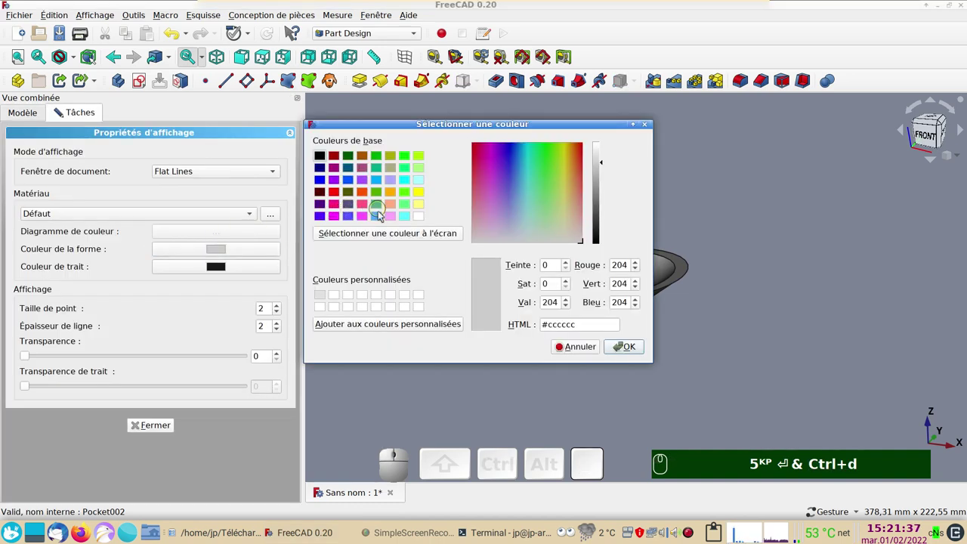
pyautogui.click(367, 186)
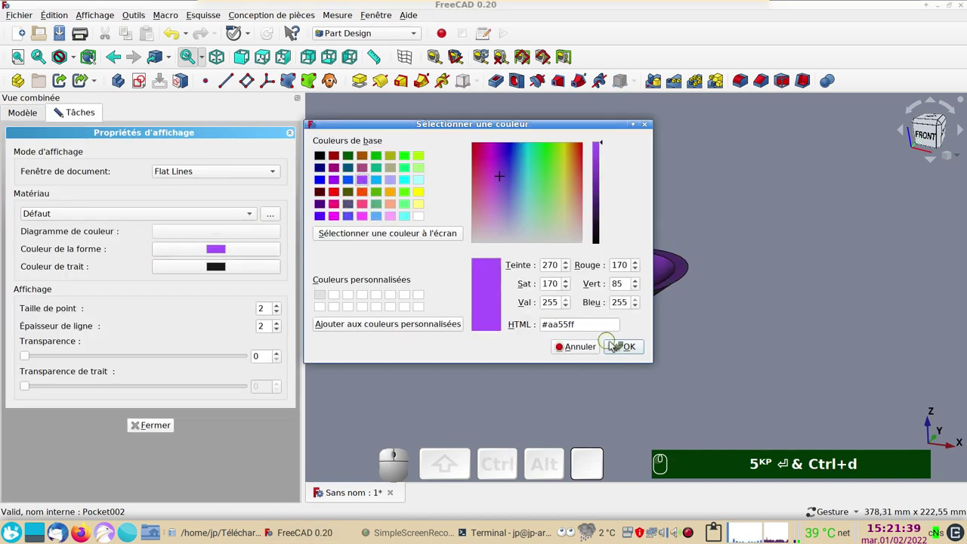
pyautogui.click(627, 351)
pyautogui.click(159, 424)
# - Clear the selection and orbit the purple dish to inspect its drain bars and holes
pyautogui.click(435, 385)
pyautogui.moveTo(684, 396); pyautogui.dragTo(631, 395)
pyautogui.press('KP_0')
pyautogui.moveTo(530, 325); pyautogui.dragTo(538, 366)
pyautogui.scroll(3)
pyautogui.moveTo(568, 384); pyautogui.dragTo(613, 380)
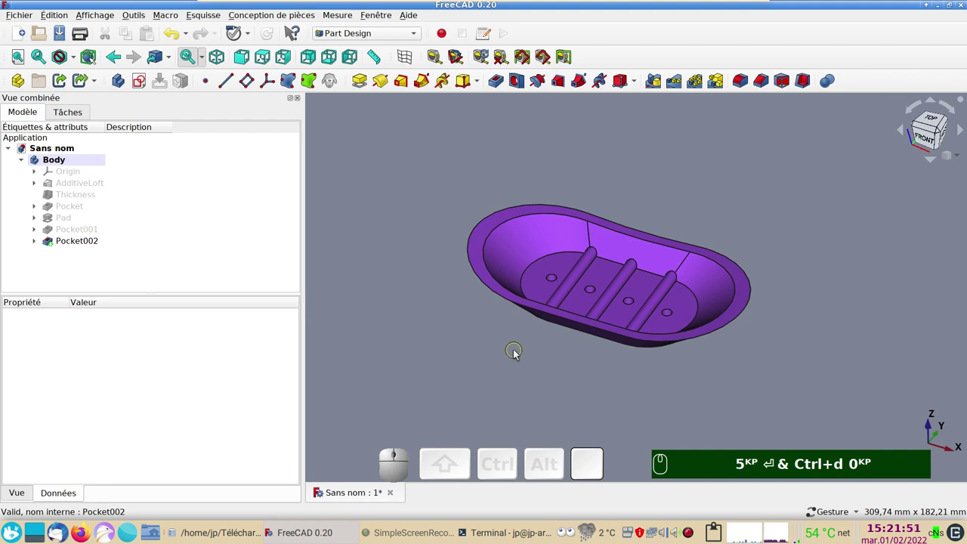
pyautogui.moveTo(580, 365); pyautogui.dragTo(570, 325)
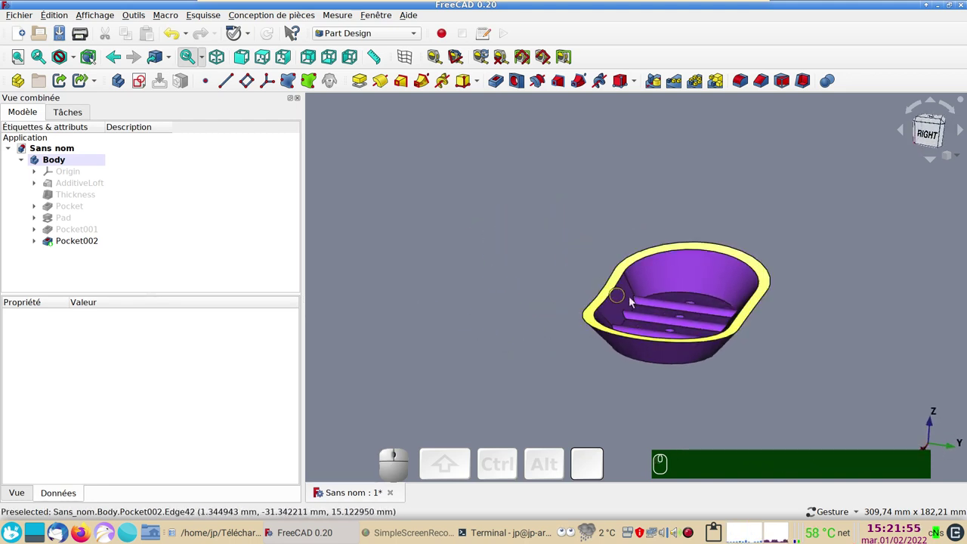
pyautogui.moveTo(427, 334); pyautogui.dragTo(627, 333)
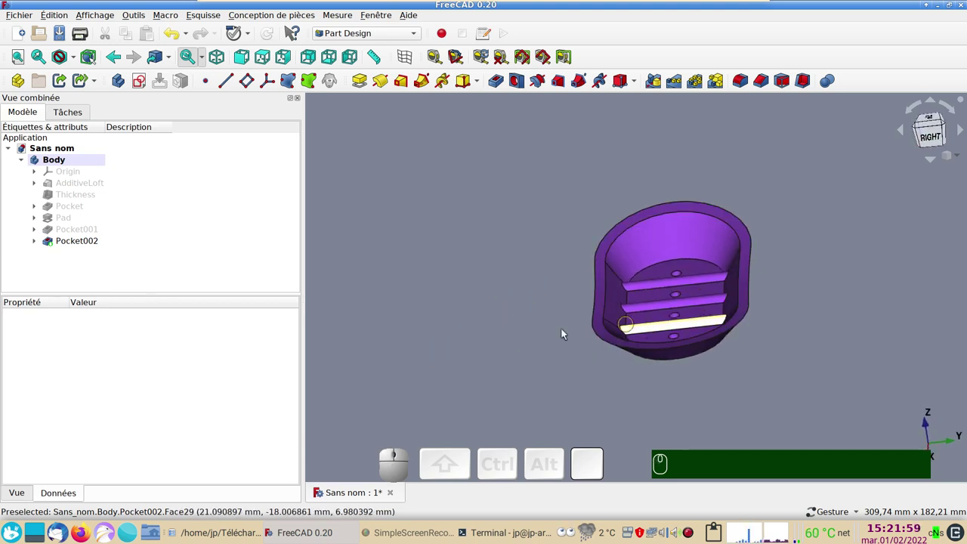
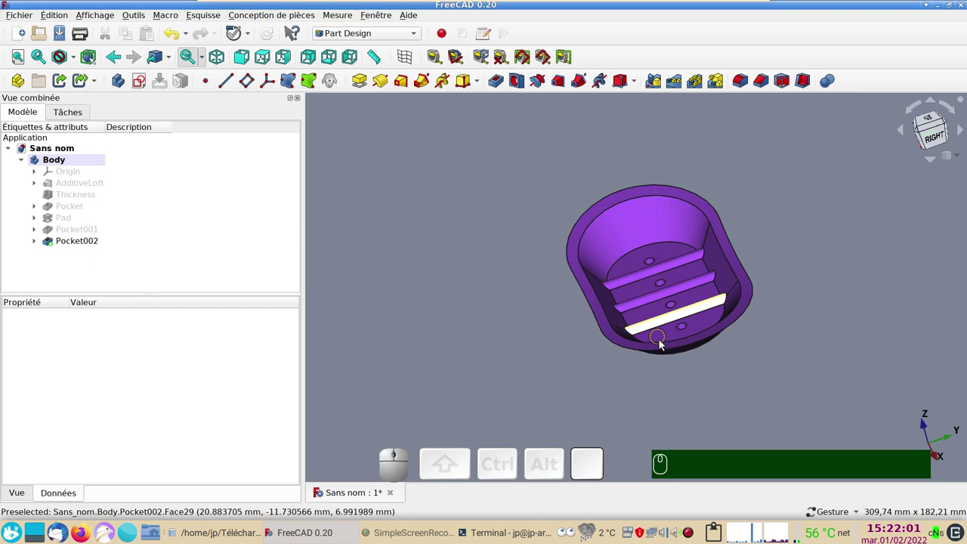
pyautogui.click(589, 389)
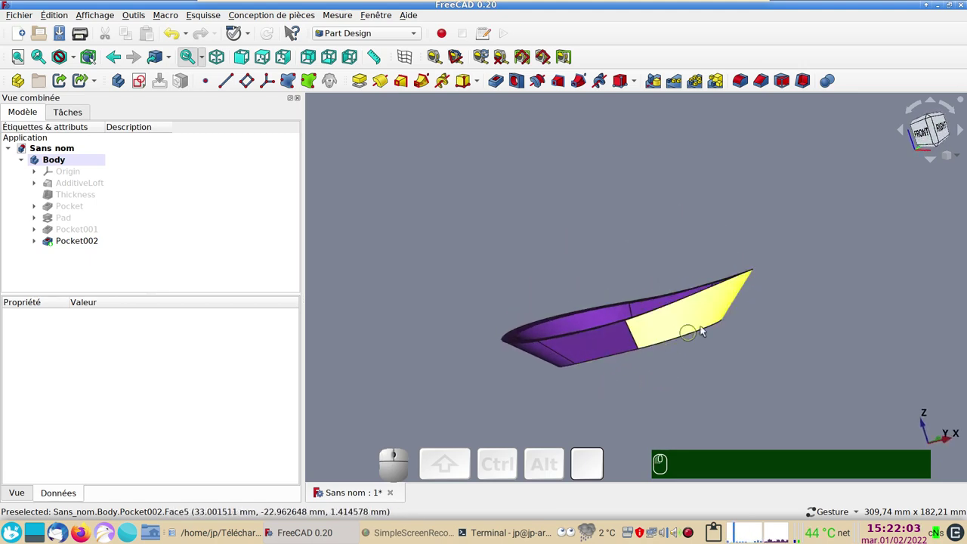
pyautogui.moveTo(749, 326); pyautogui.dragTo(770, 381)
pyautogui.moveTo(803, 377); pyautogui.dragTo(781, 392)
pyautogui.moveTo(792, 371); pyautogui.dragTo(564, 345)
pyautogui.scroll(3)
pyautogui.moveTo(532, 353); pyautogui.dragTo(537, 338)
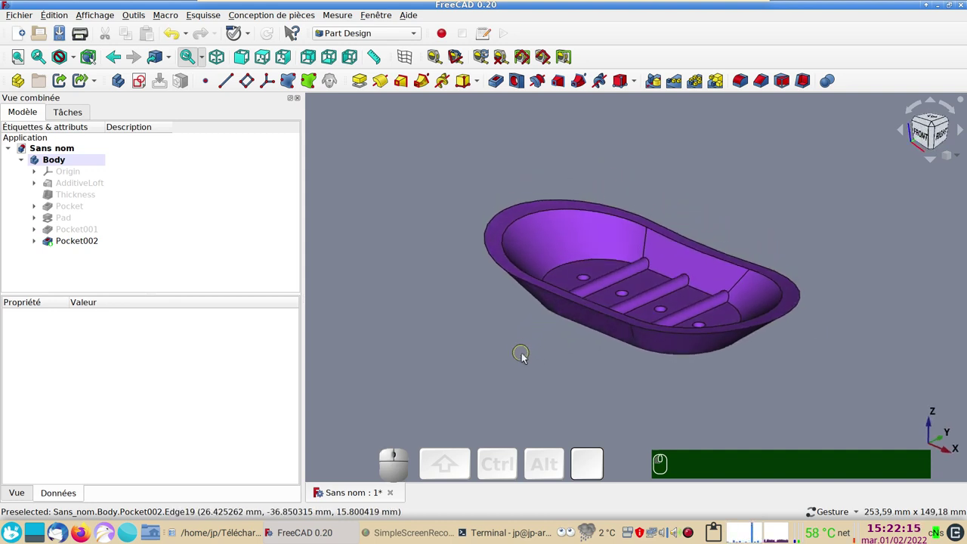
pyautogui.moveTo(521, 361); pyautogui.dragTo(618, 359)
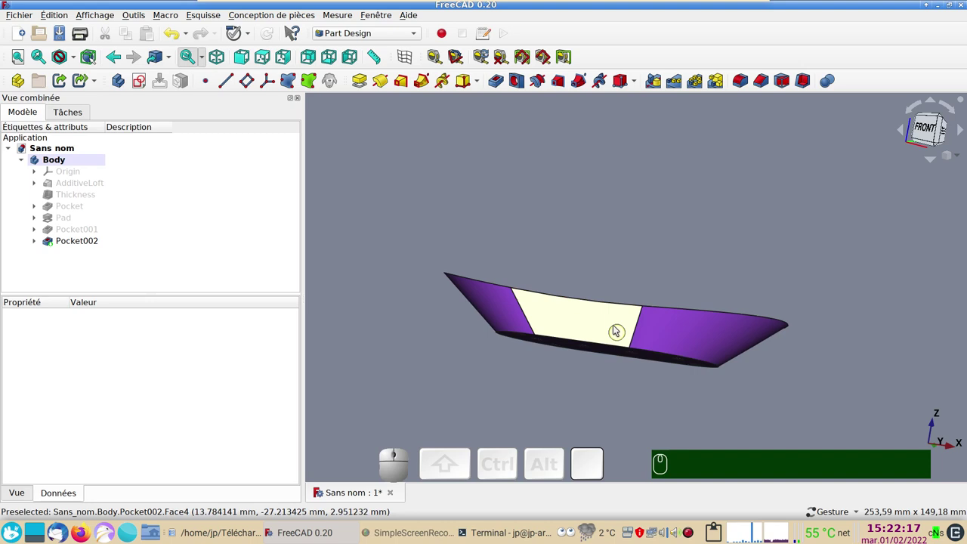
pyautogui.moveTo(569, 368); pyautogui.dragTo(571, 334)
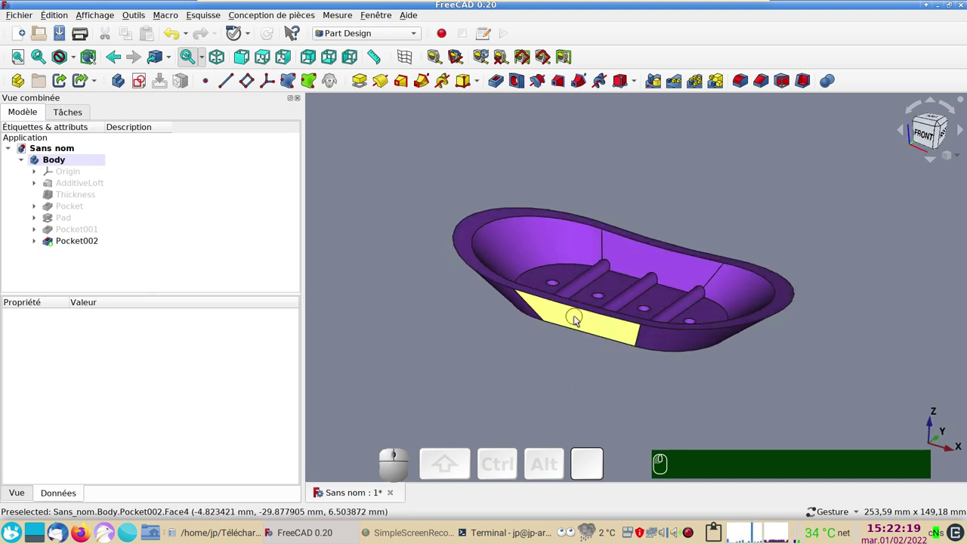
pyautogui.moveTo(565, 375); pyautogui.dragTo(488, 306)
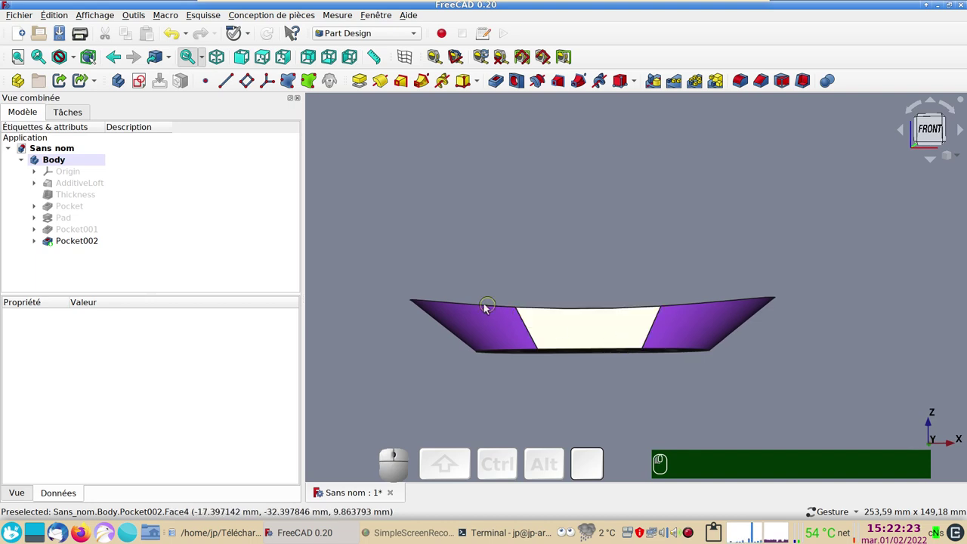
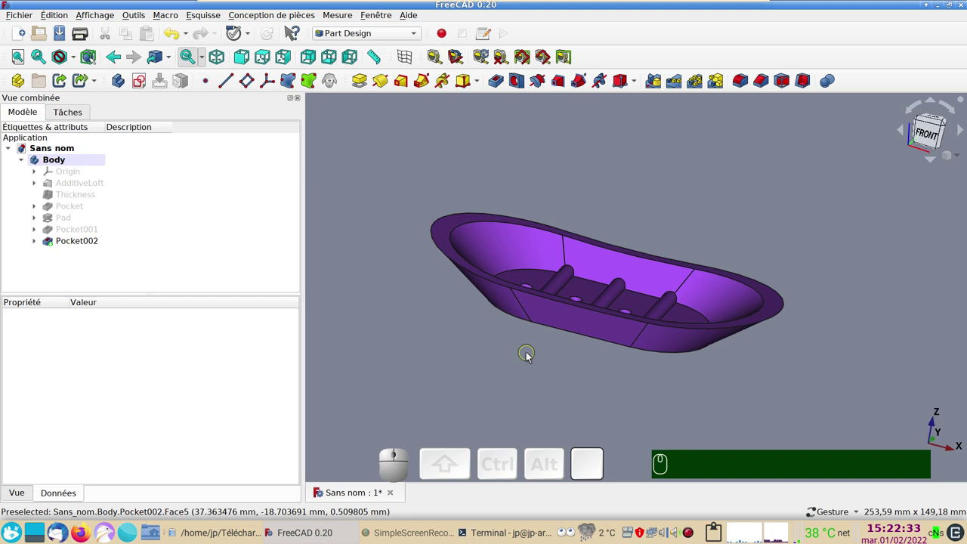
pyautogui.moveTo(787, 379); pyautogui.dragTo(787, 360)
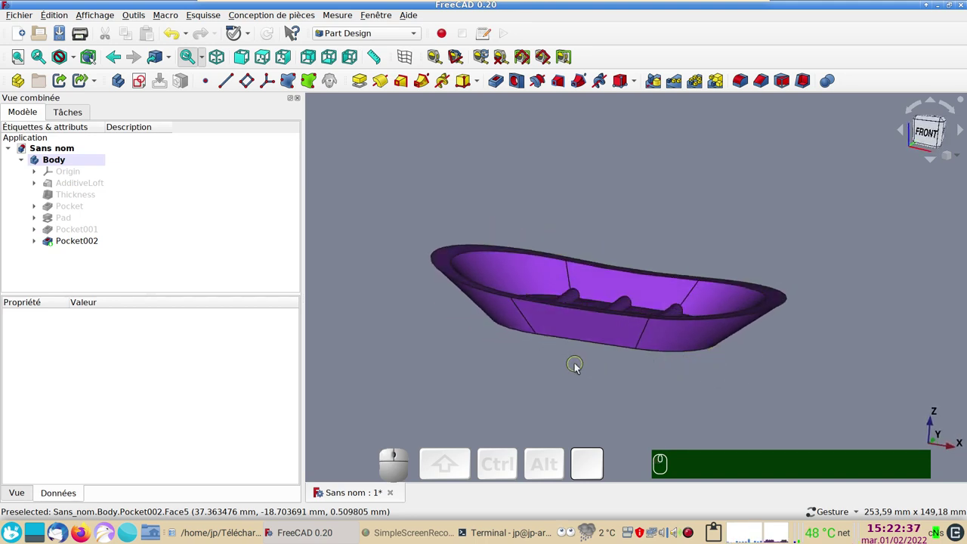